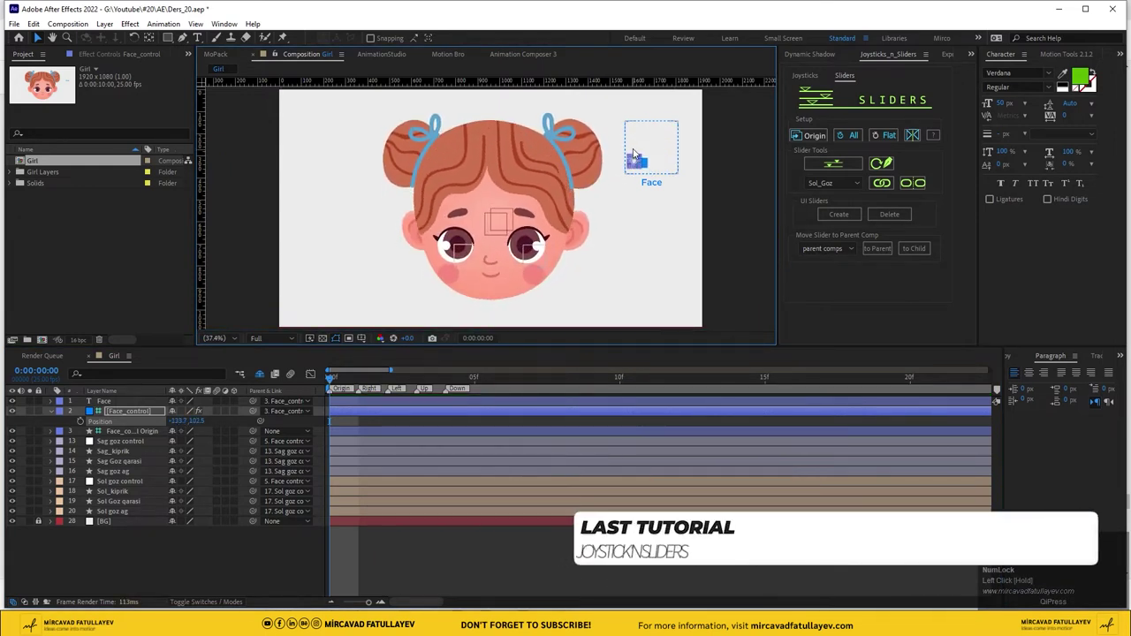
Zero out the Face_control Position values so its handle recentres in the Face box
key("ctrl+d")
key("Delete")
key("shift+Left")
key("Delete")
key("ctrl+d")
key("ctrl+z")
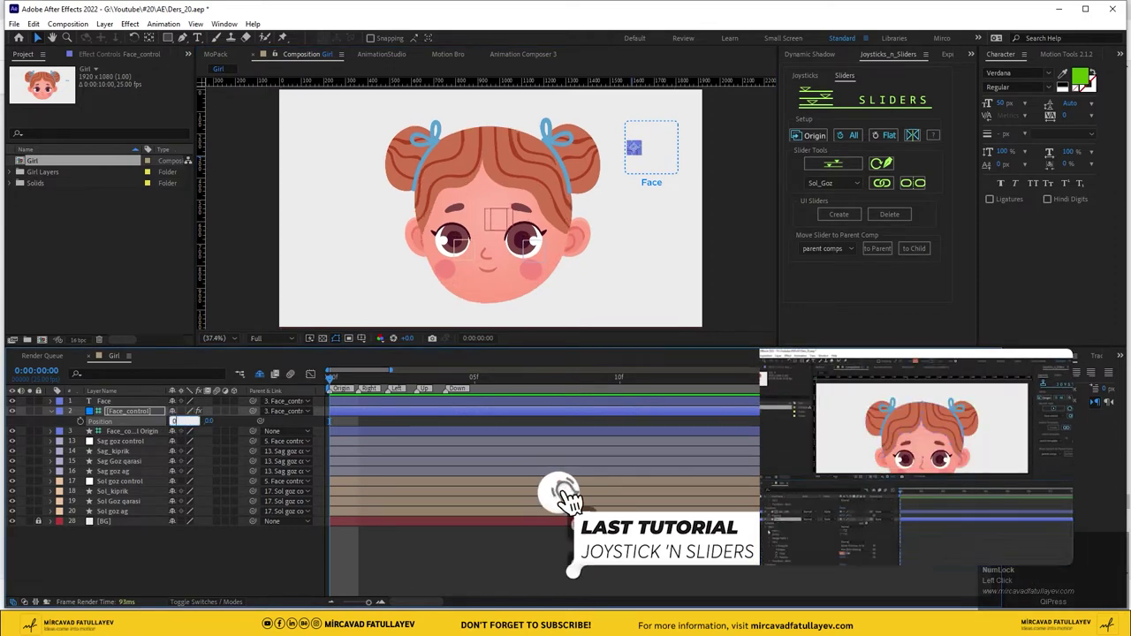
key("ctrl+z")
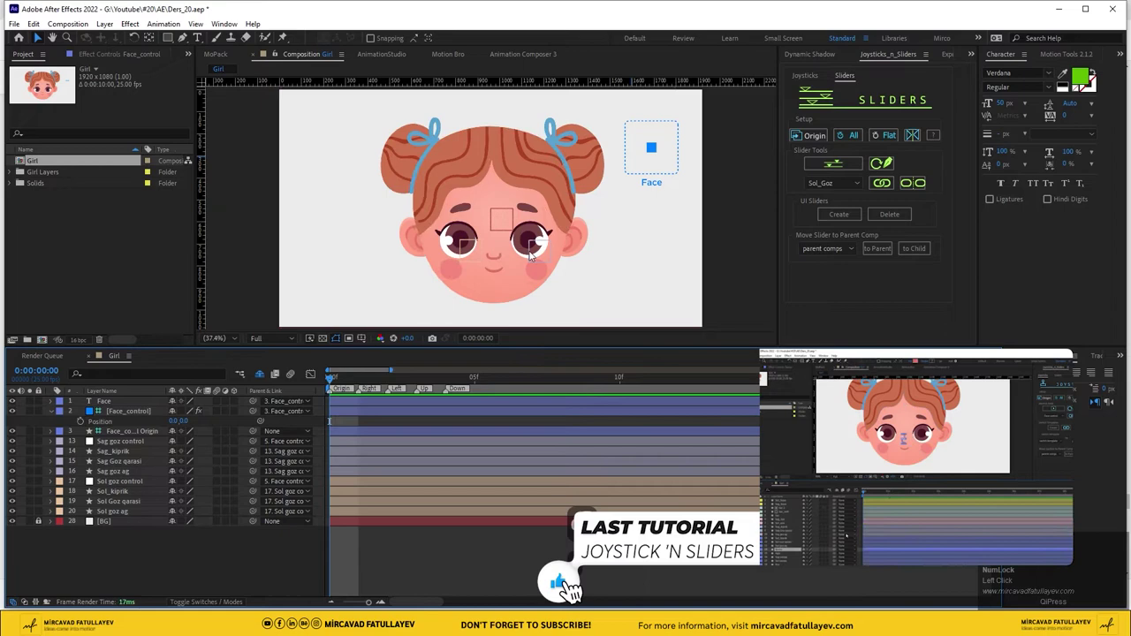
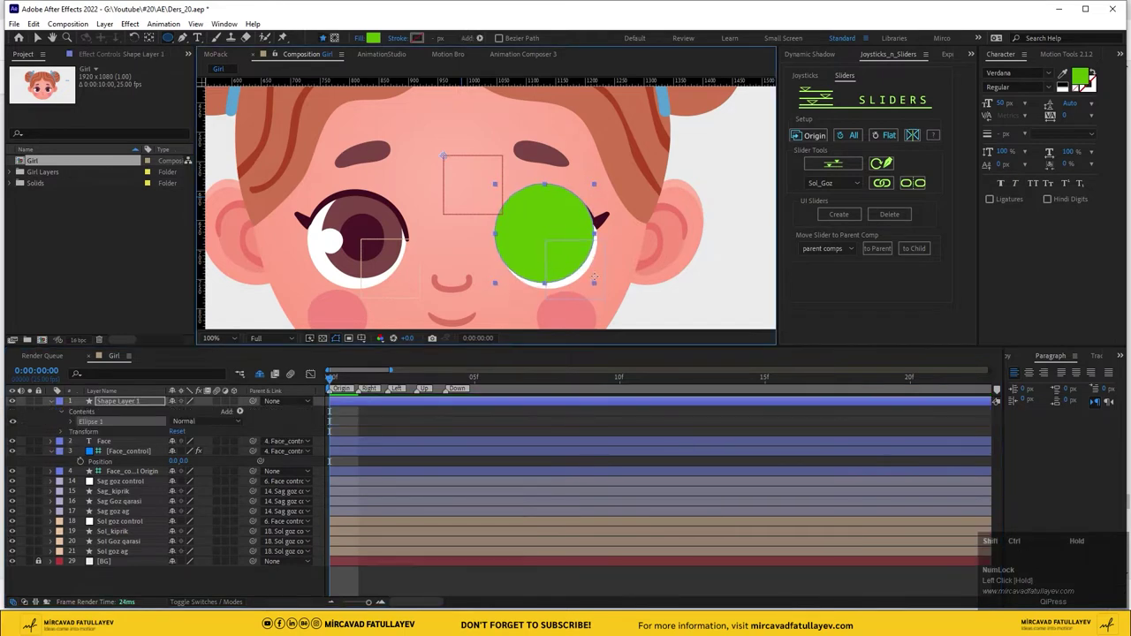
Draw a white ellipse over the right eye and set its size to 166
key("ctrl+shift+space")
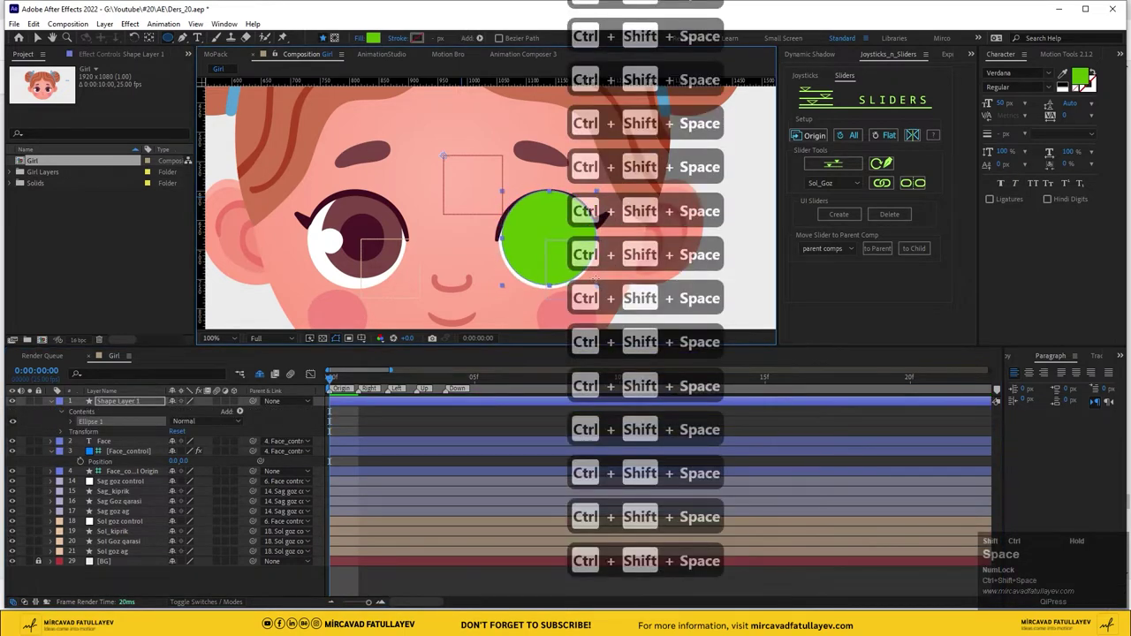
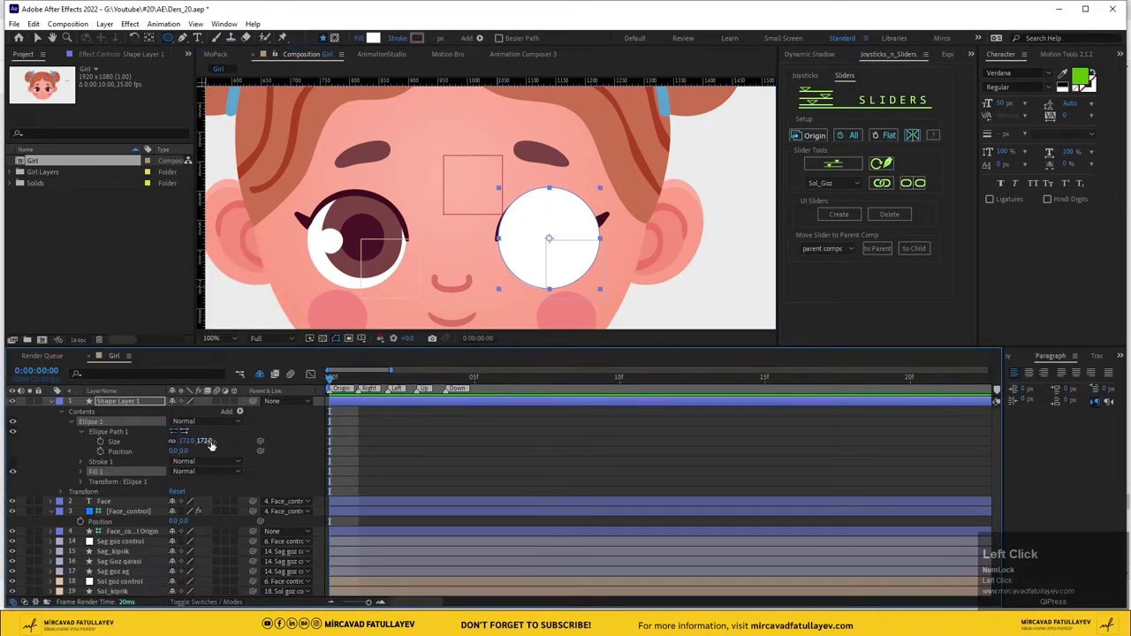
key("Down")
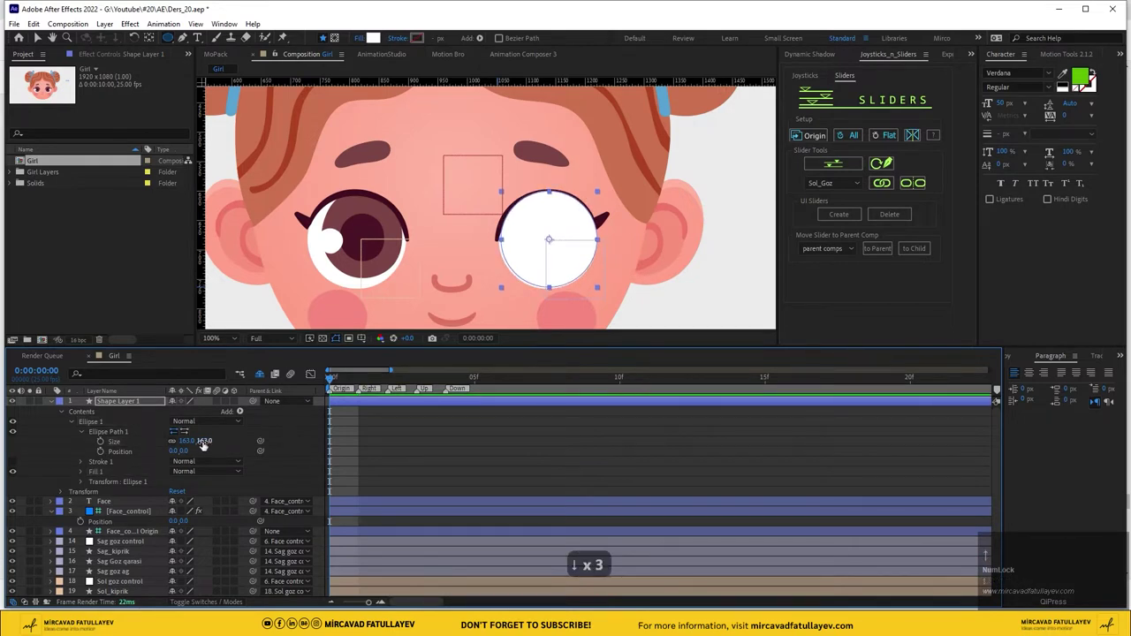
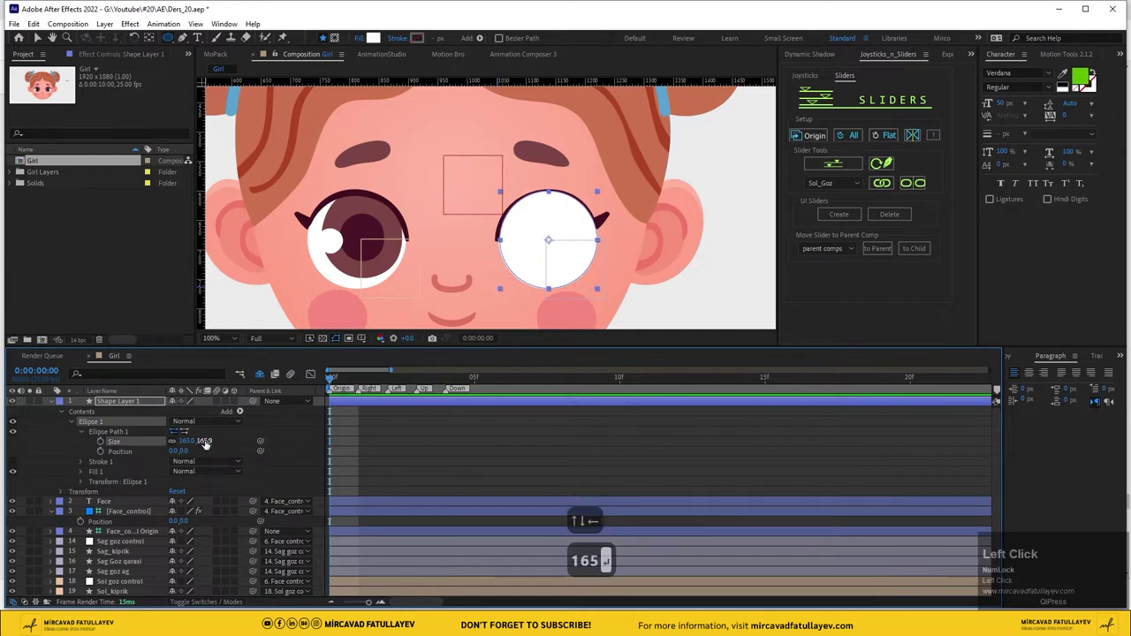
key("Left")
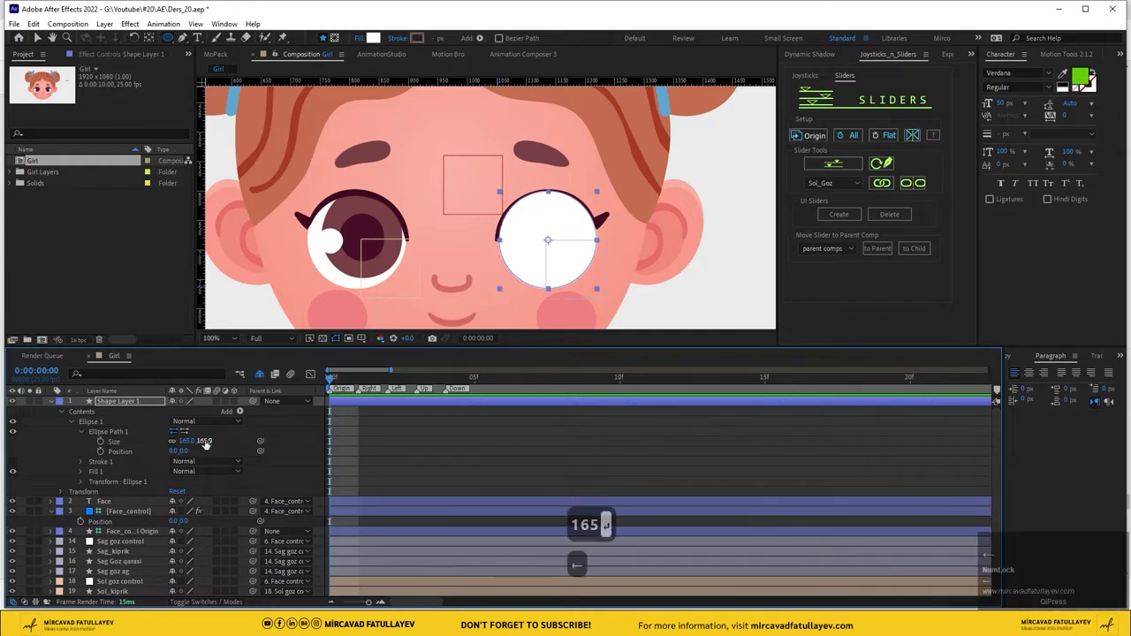
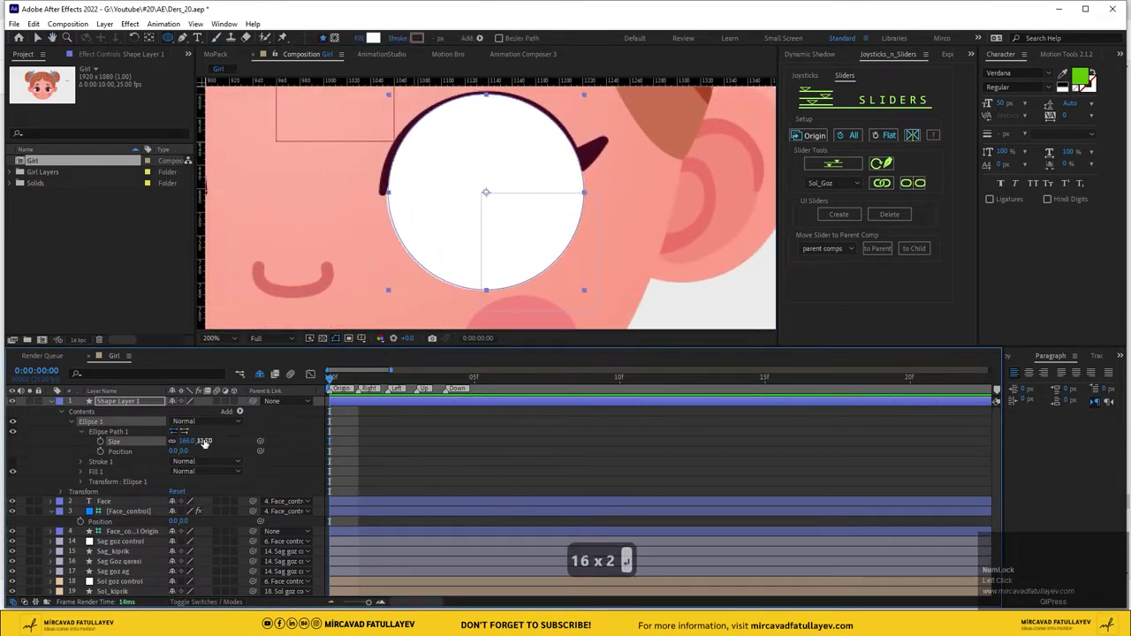
key("Left")
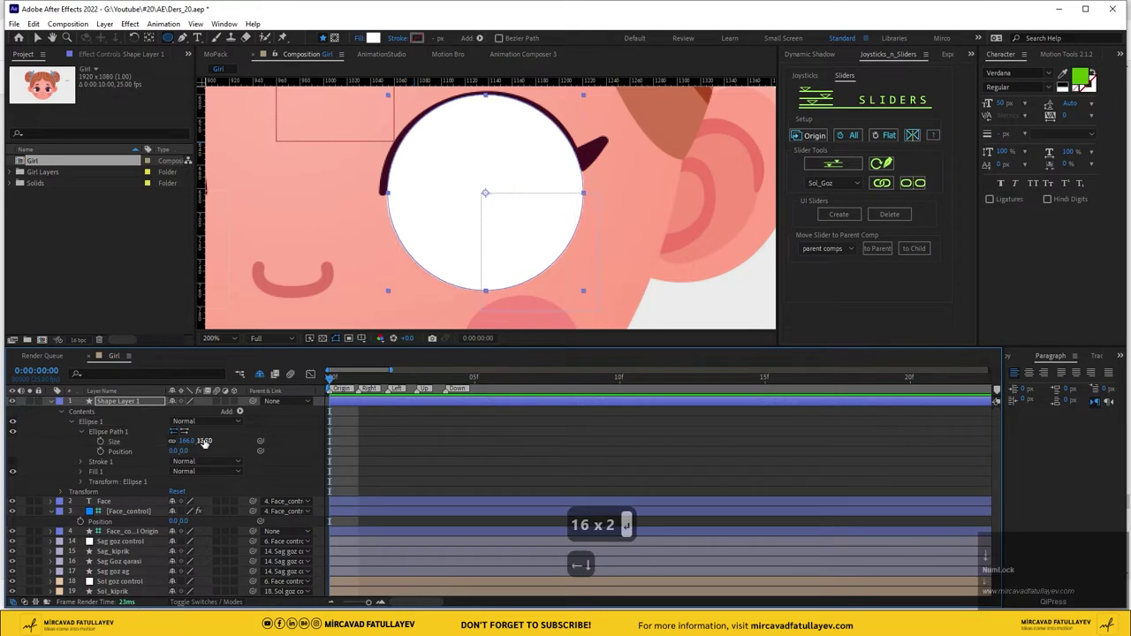
Rename the circle layer 'Sag goz ag' and move it below the right eye layers
left_click(115, 405)
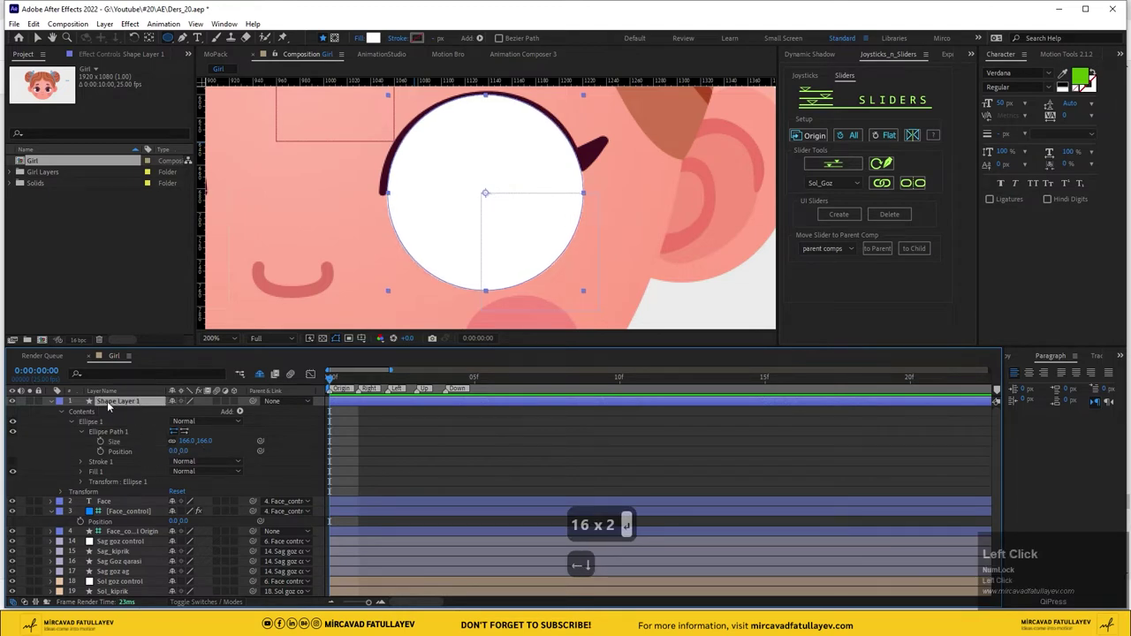
key("Return")
type("ag")
key("space")
type("goz")
key("a")
key("Return")
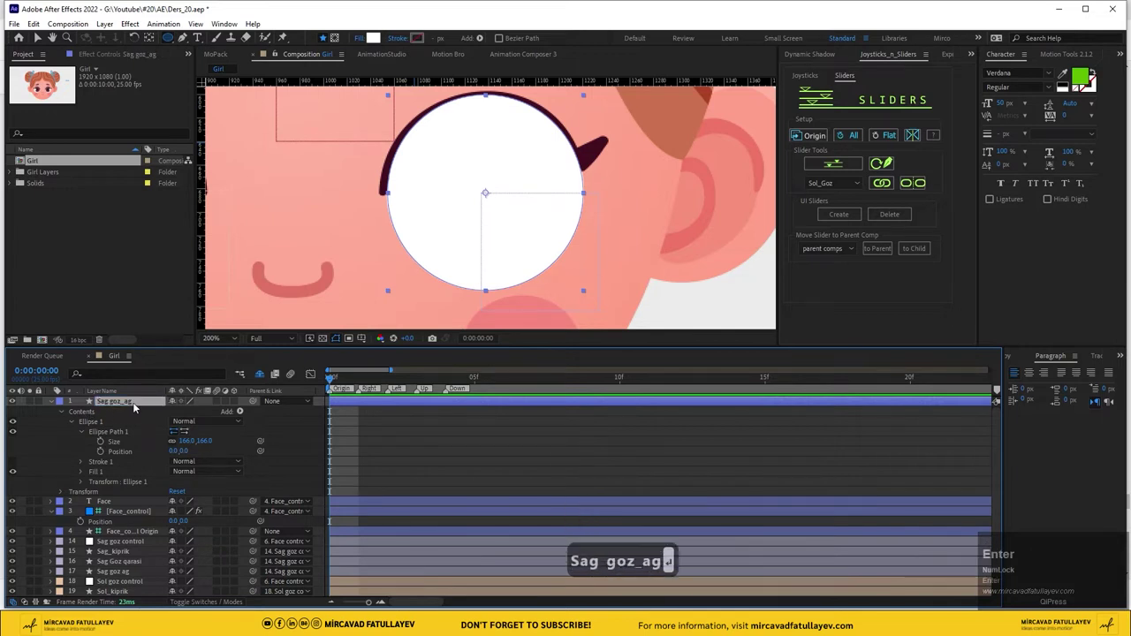
left_click_drag(56, 404, 135, 478)
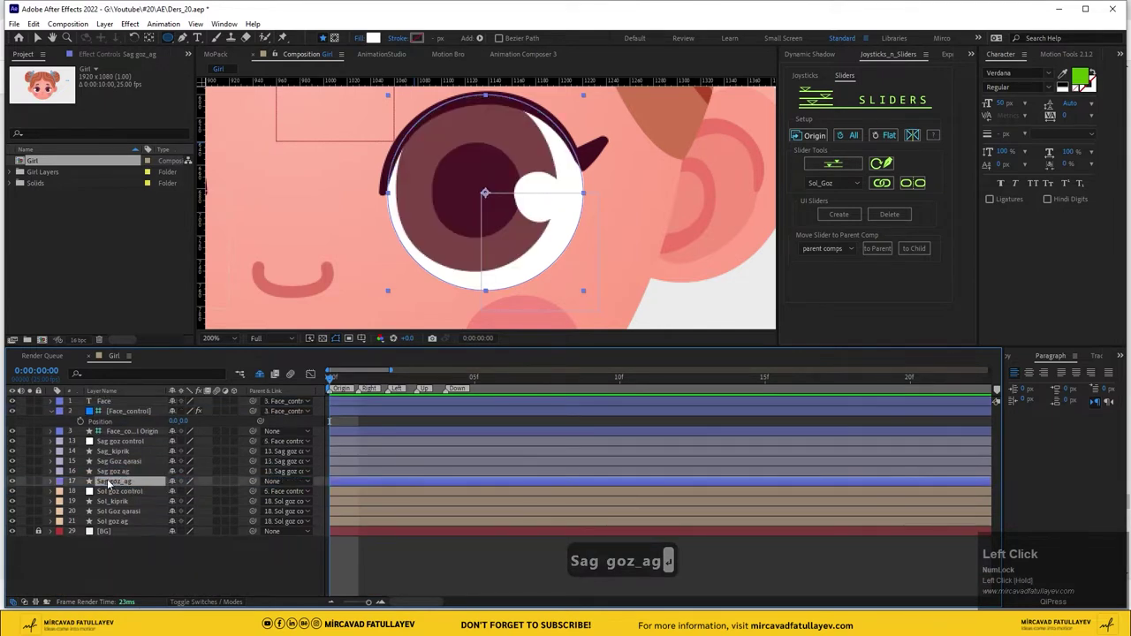
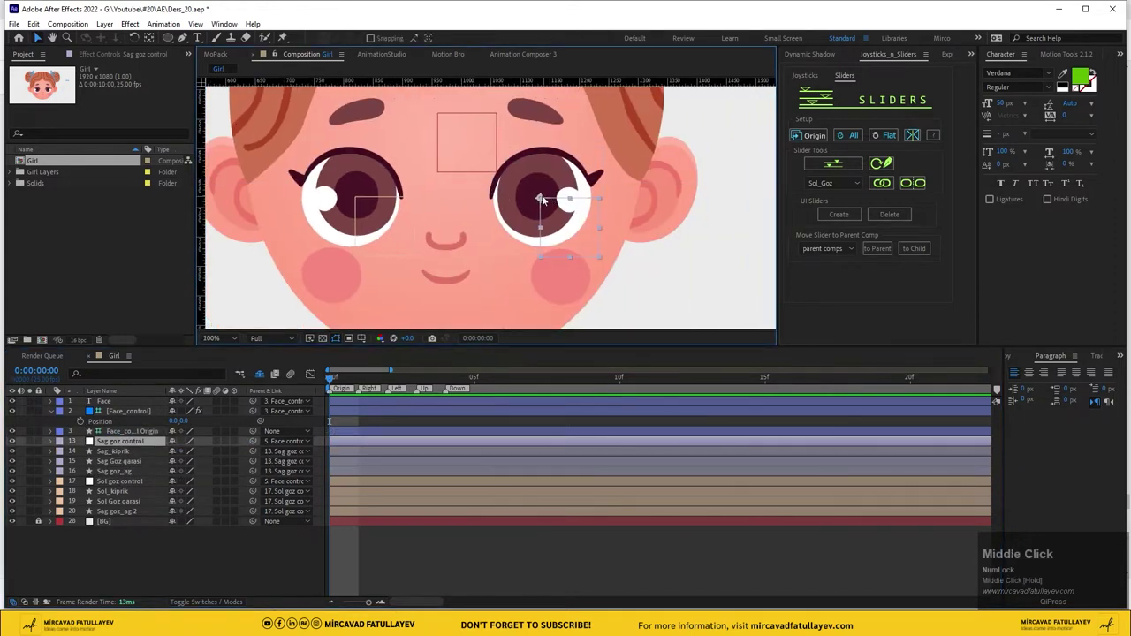
Parent the white circle and its duplicate to Sag goz control and Sol goz control
left_click_drag(543, 202, 262, 520)
Select the Sag goz ag white layer to start keyframing its path
key("ctrl+z")
left_click(158, 562)
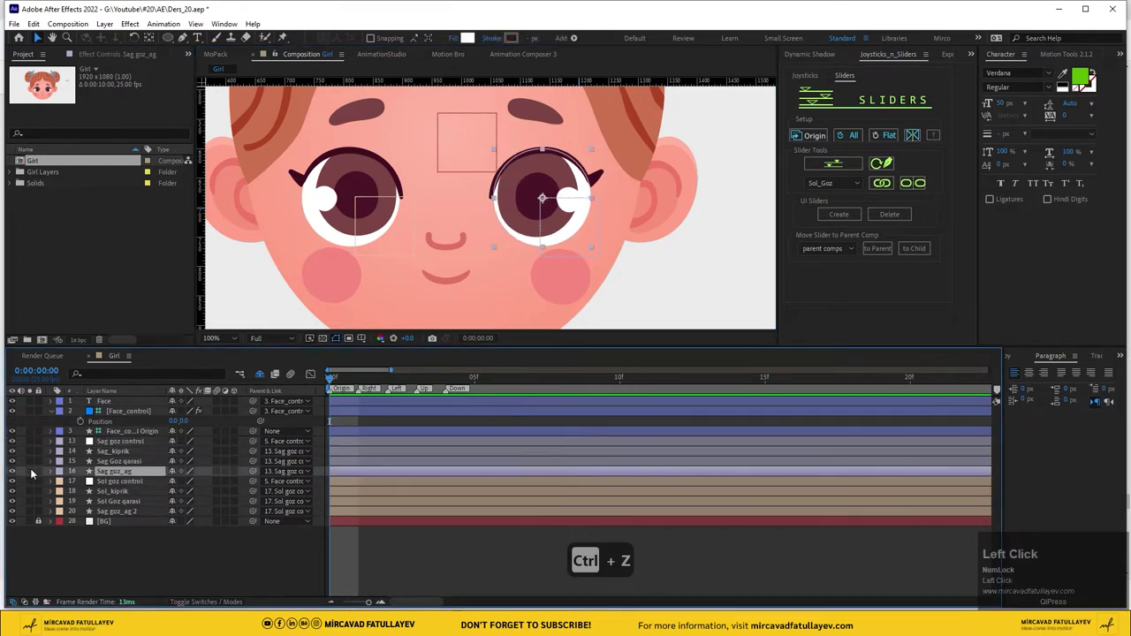
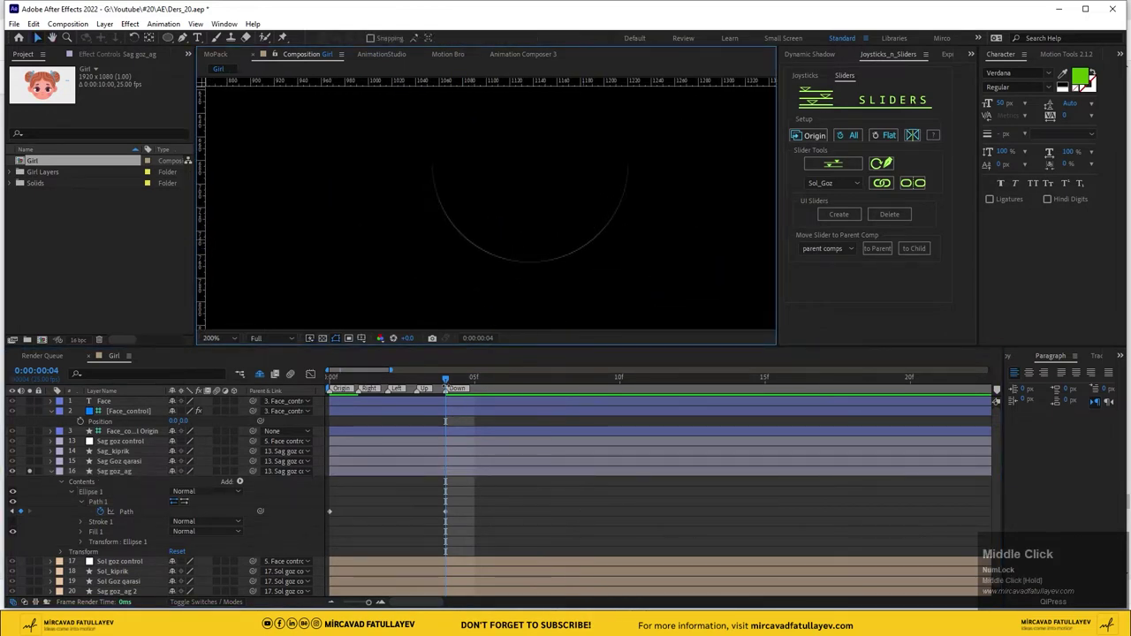
Reveal Sag_kiprik's Path and keyframe it at frame 0 and frame 4
left_click_drag(448, 383, 27, 496)
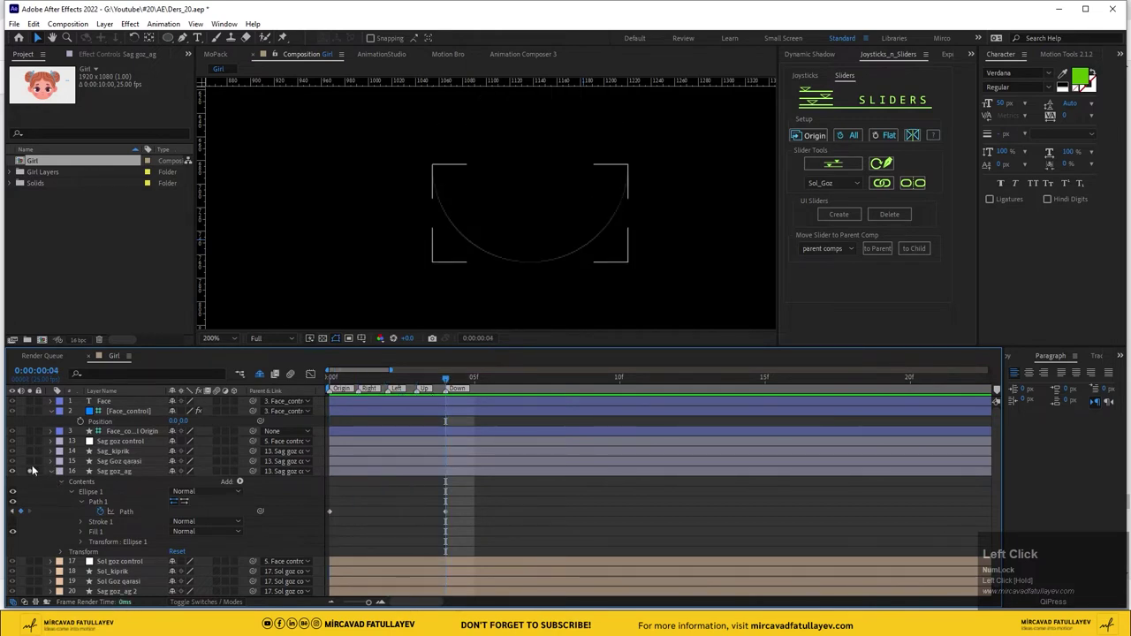
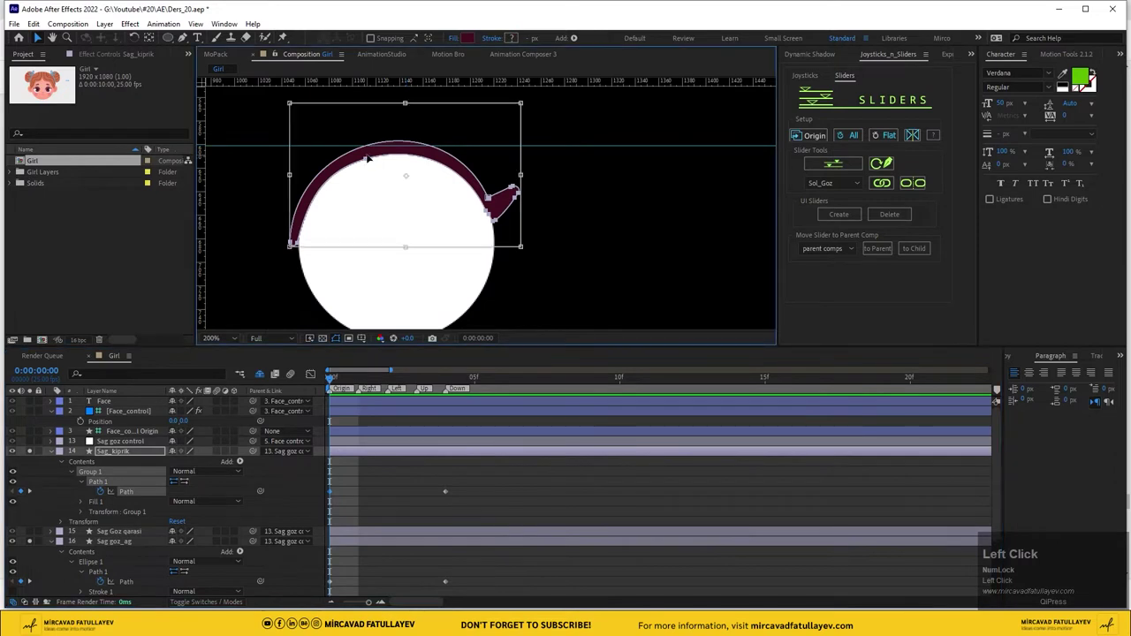
Drag Sag_kiprik's path points at frame 4 into a downward closed-eye arc
key("Up")
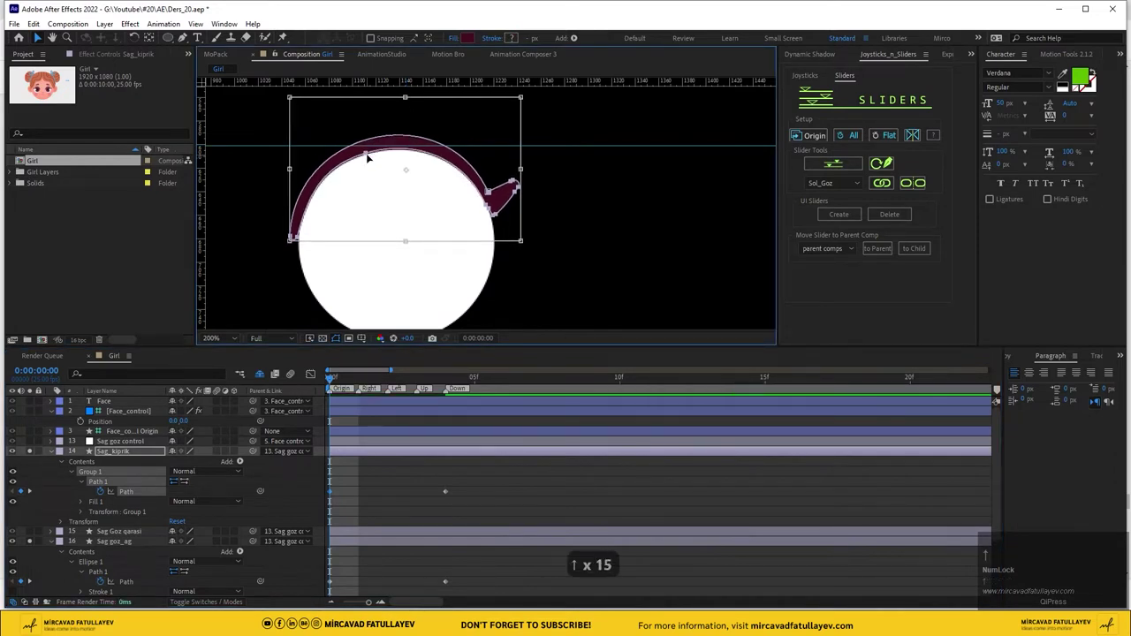
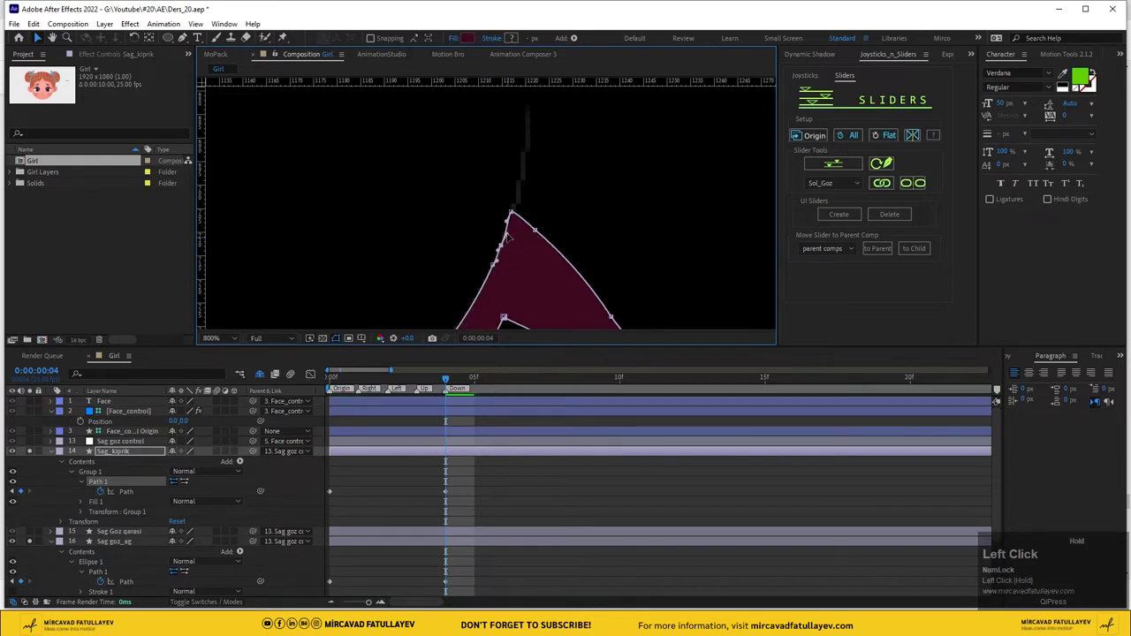
scroll("down", 3)
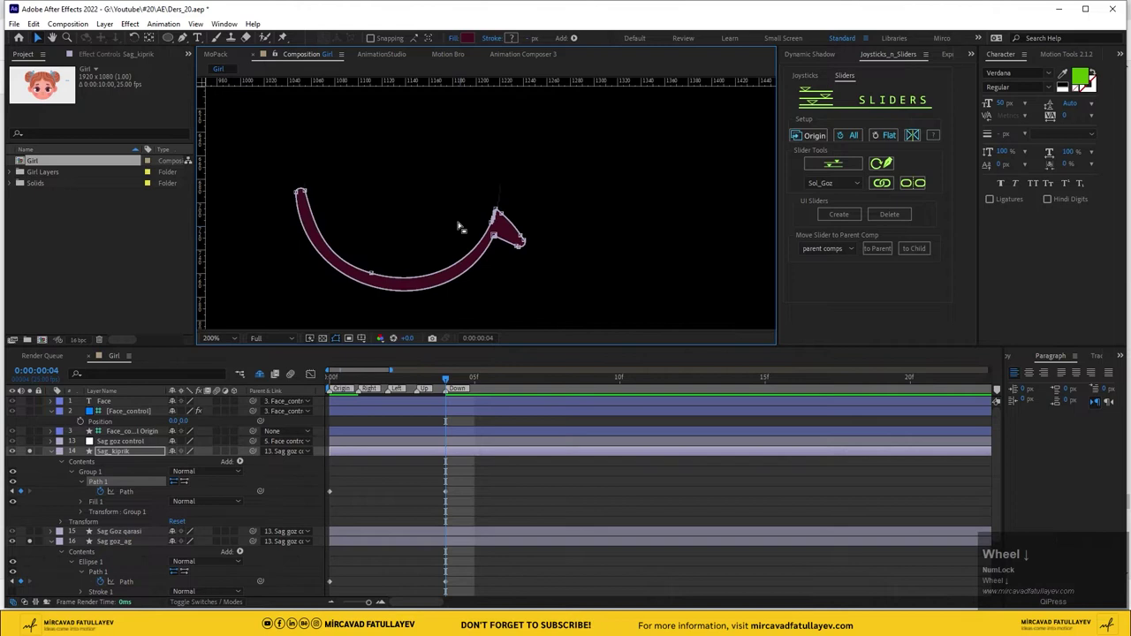
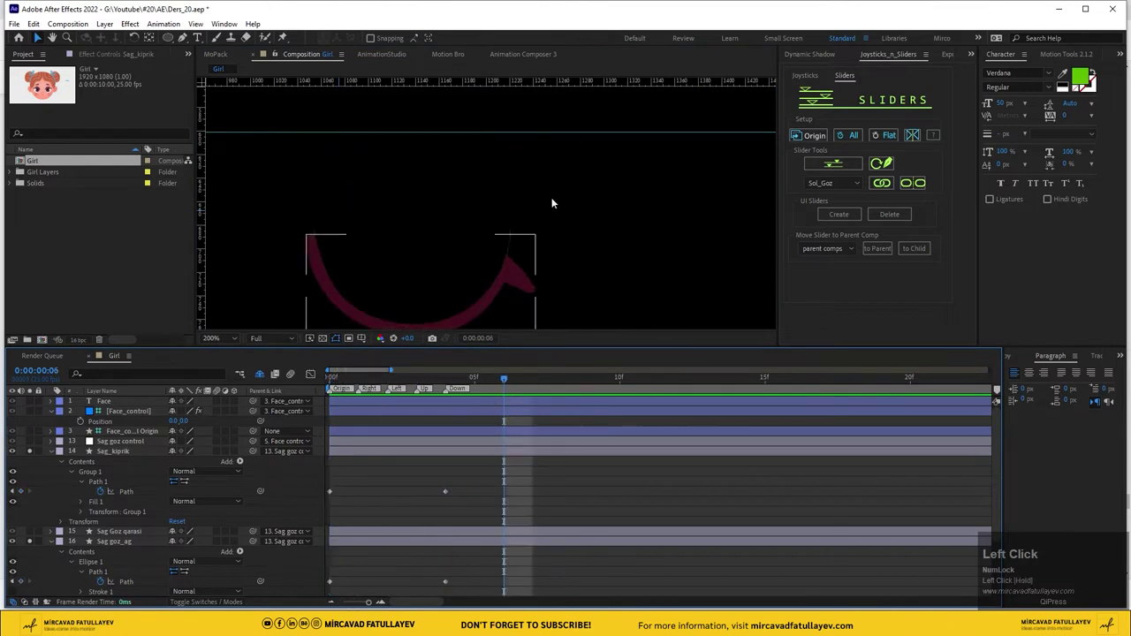
scroll("up", 3)
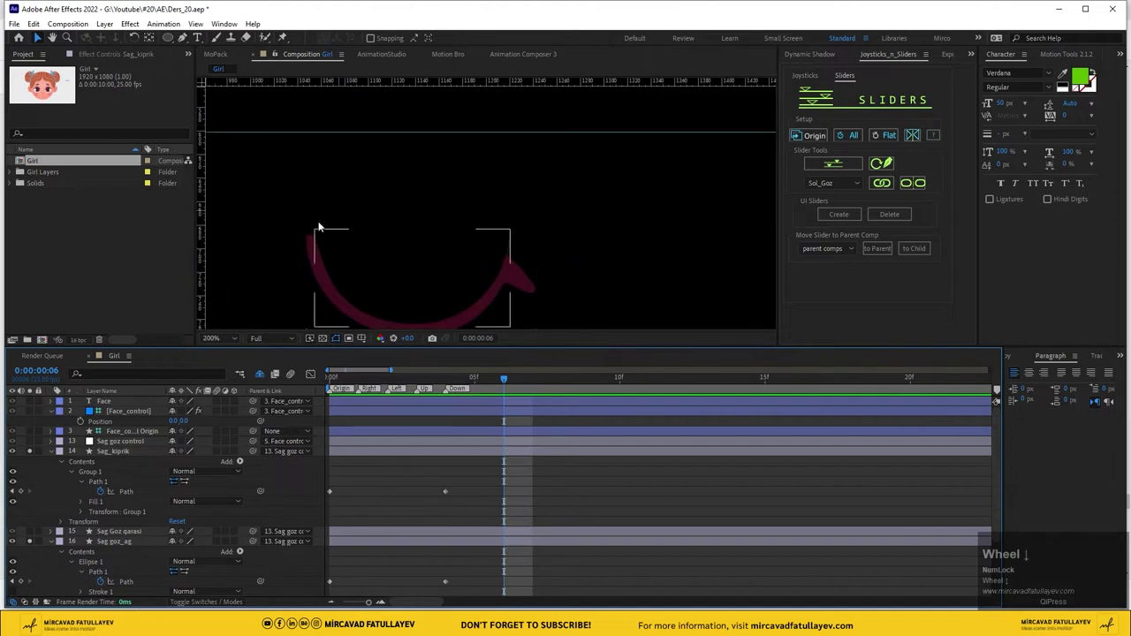
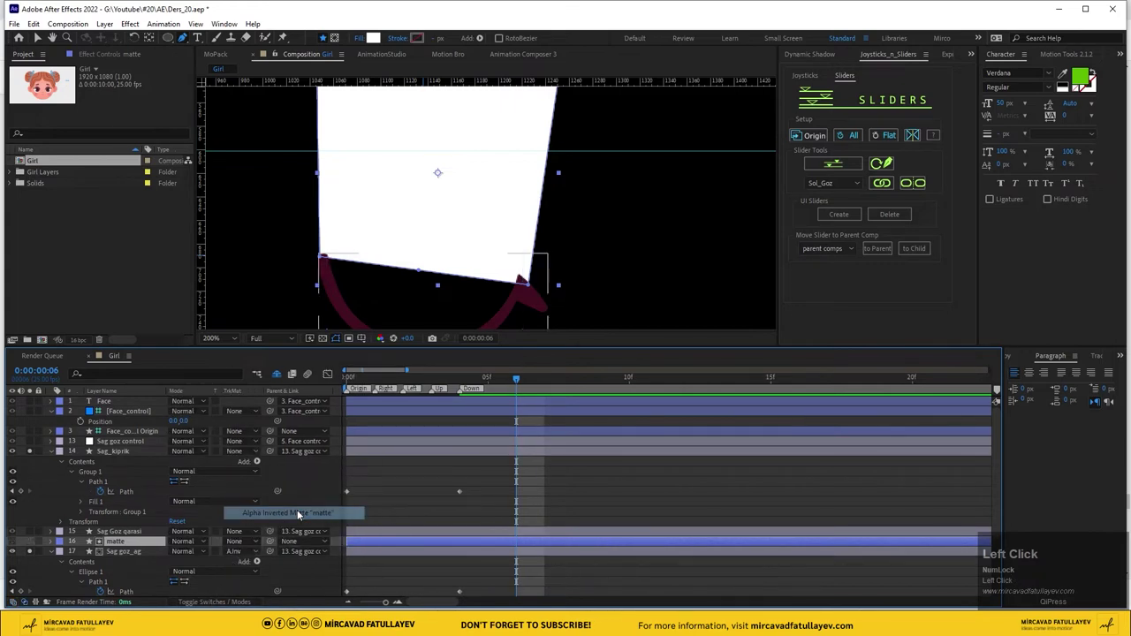
Place a 'matte' shape above Sag goz_ag used as an Alpha Inverted Matte
scroll("up", 3)
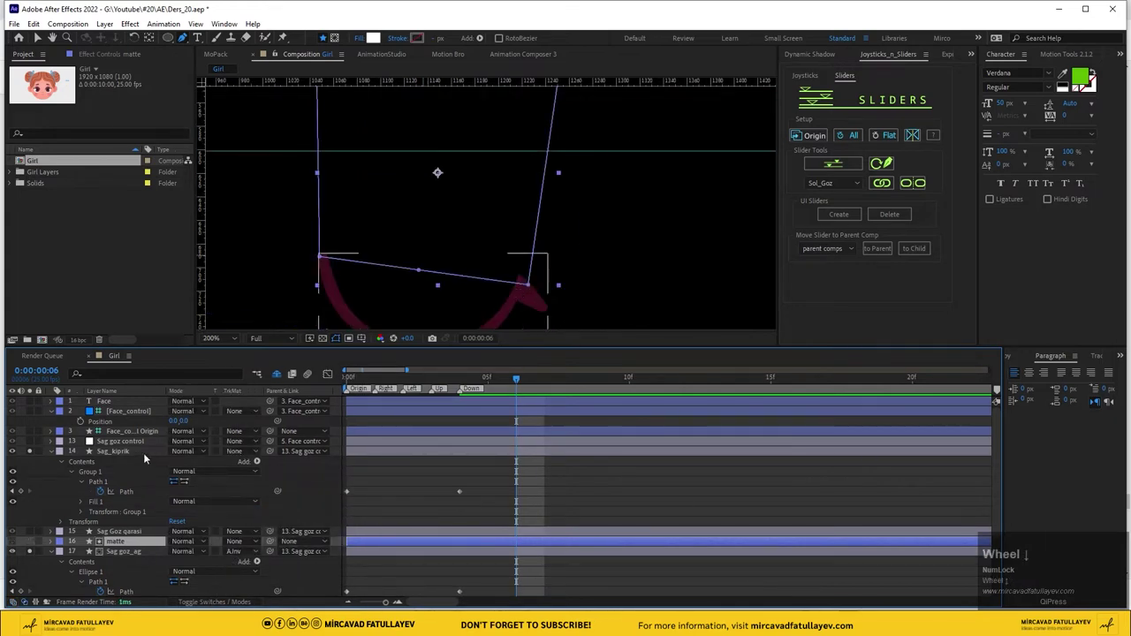
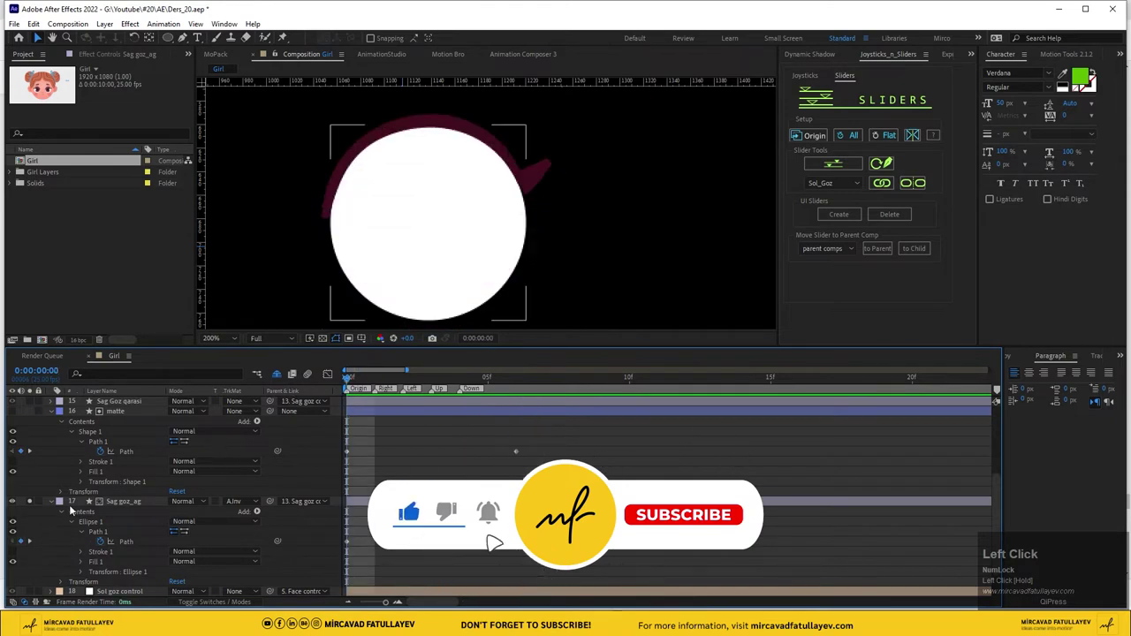
Collapse the eye white's properties and arrange the right eye layers in the stack
left_click(31, 505)
scroll("up", 3)
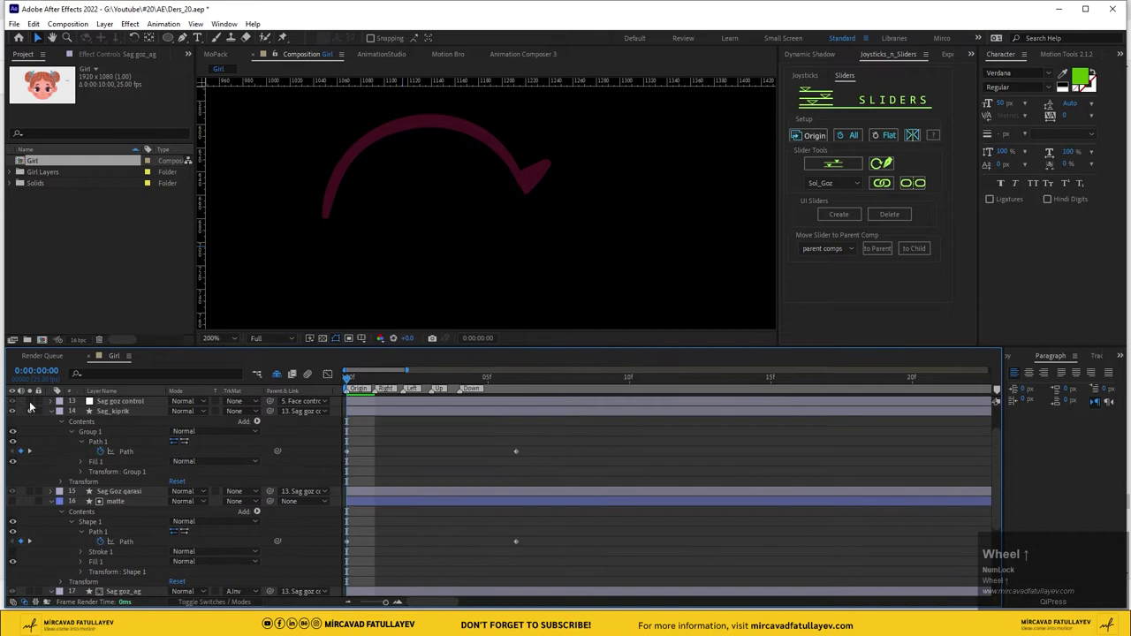
left_click(34, 413)
scroll("up", 3)
scroll("down", 3)
scroll("up", 3)
left_click_drag(53, 457, 123, 486)
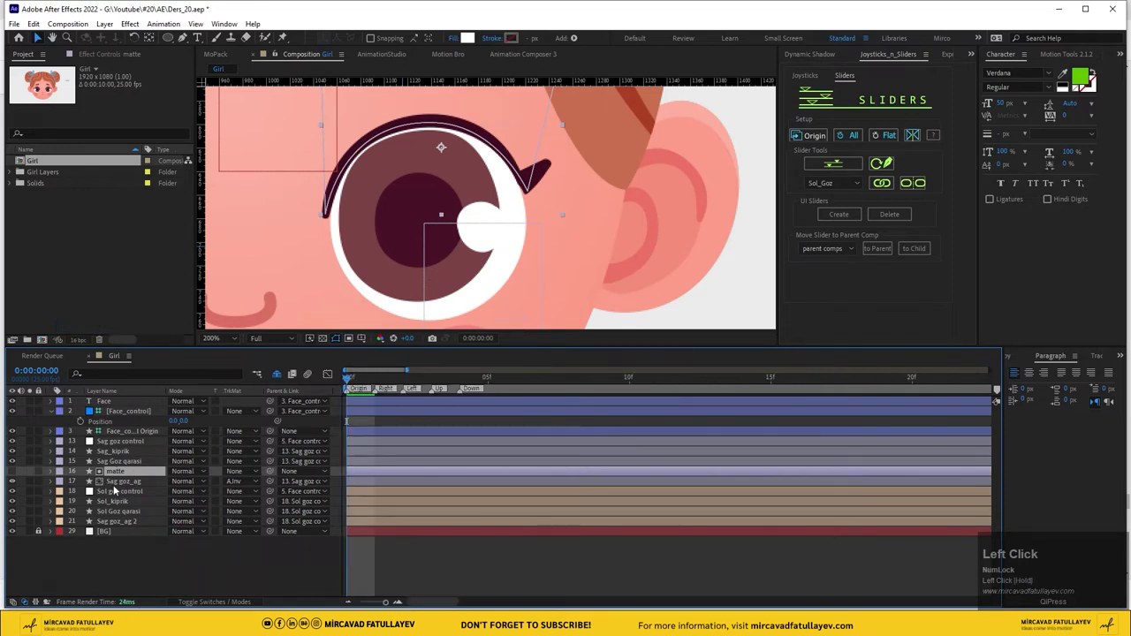
Reveal the right eye layers' animated paths and bring up the effects search for Sag Goz qarasi
left_click(120, 456)
key("u")
left_click_drag(413, 386, 318, 384)
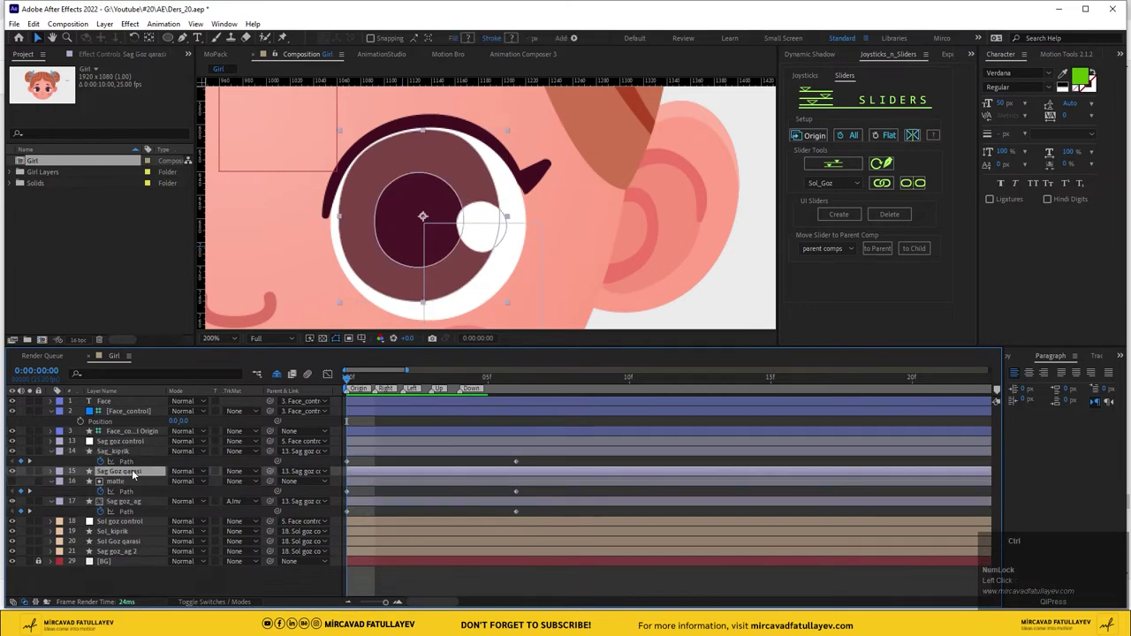
scroll("down", 3)
key("ctrl+space")
Apply Set Matte taking its matte from 17. Sag goz_ag, then check the blink at frame 1
type("se")
left_click(123, 509)
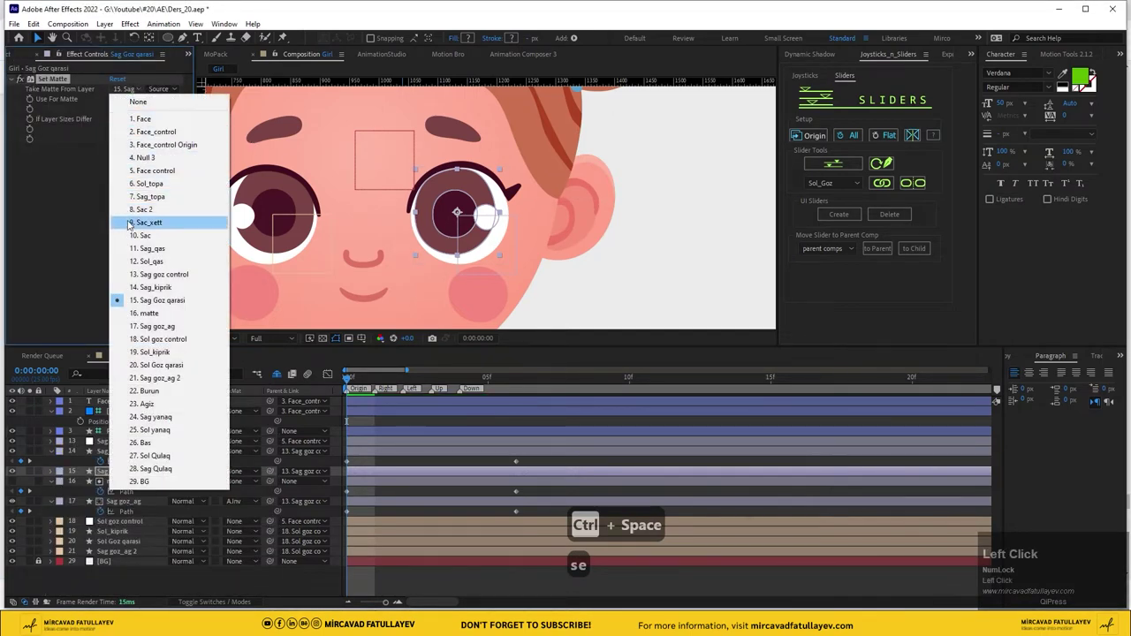
left_click_drag(178, 324, 402, 467)
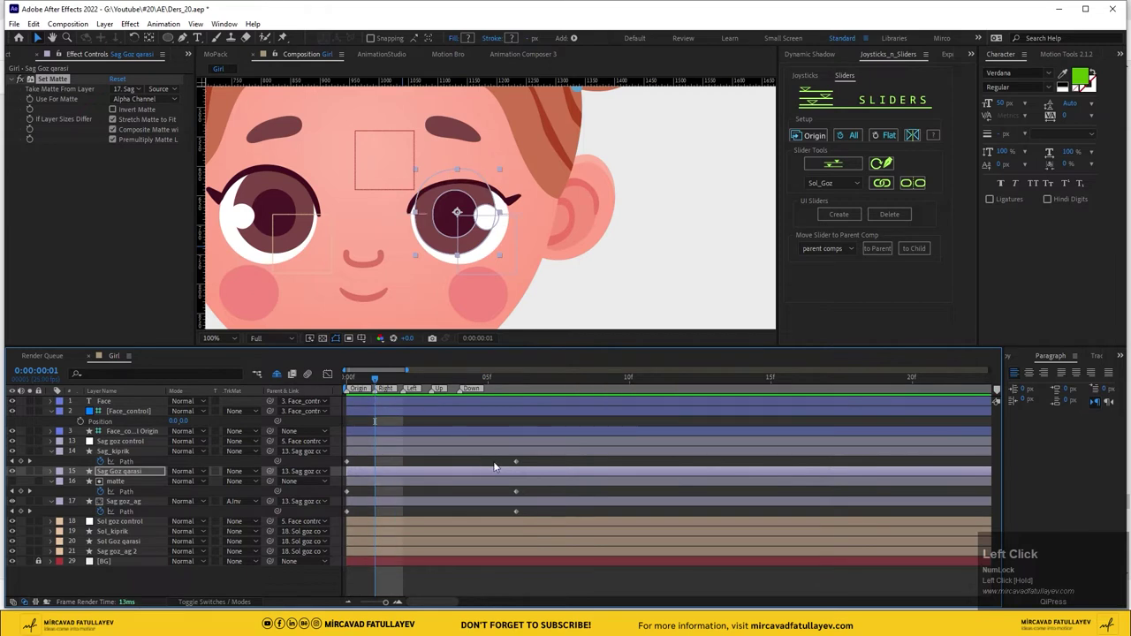
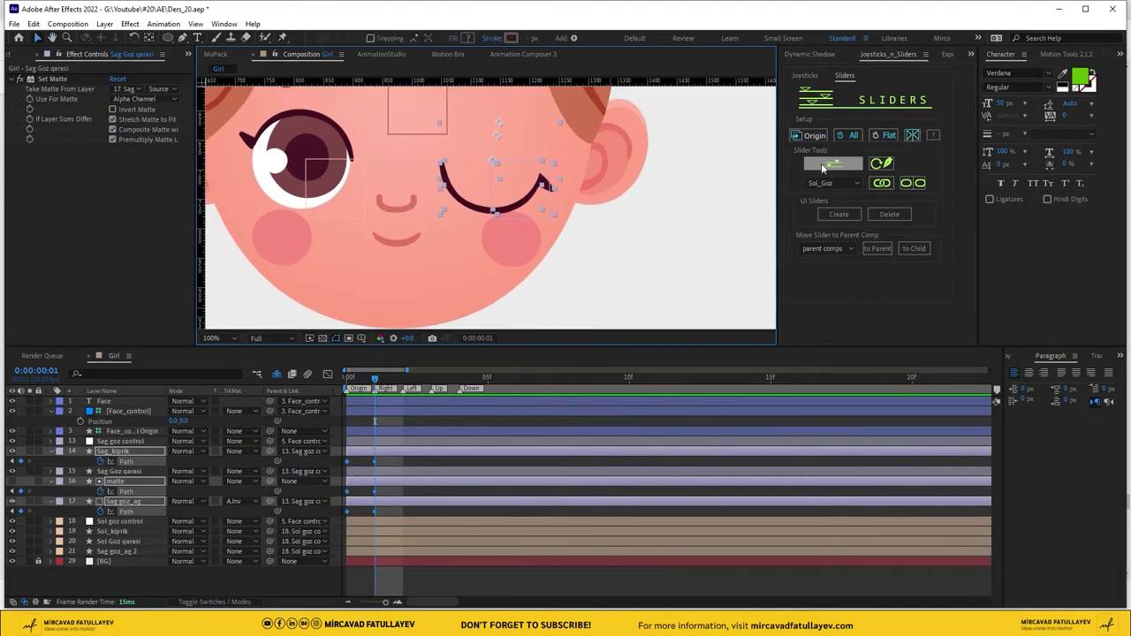
Create a Joysticks n Sliders slider null named Sag_goz
left_click(831, 163)
key("shift+s")
key("a")
type("ag")
key("shift+-")
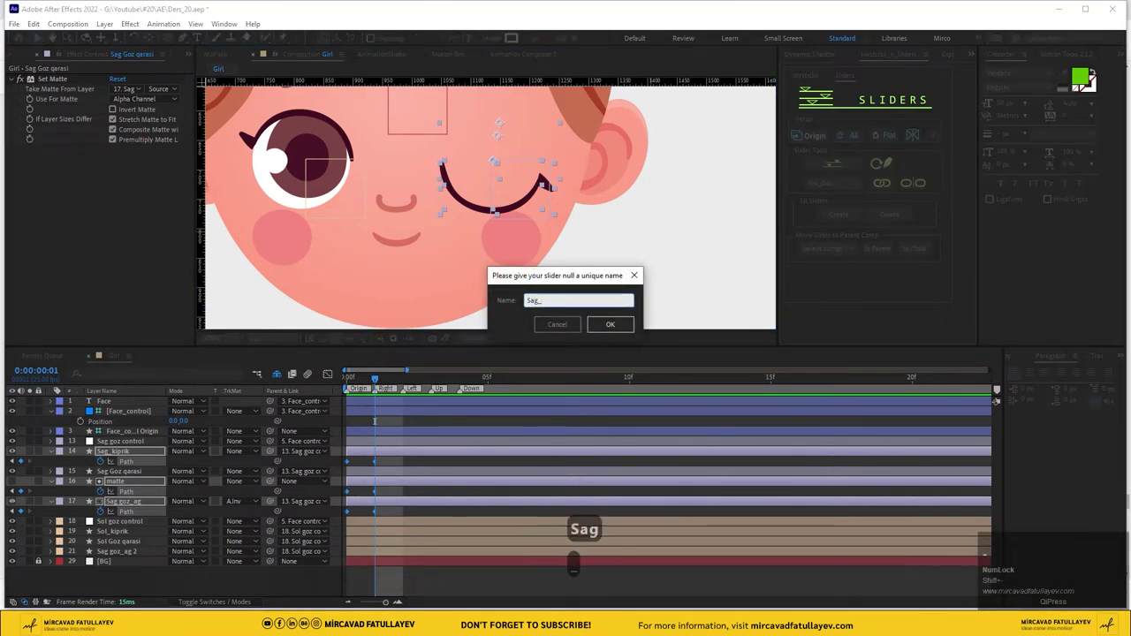
type("goz")
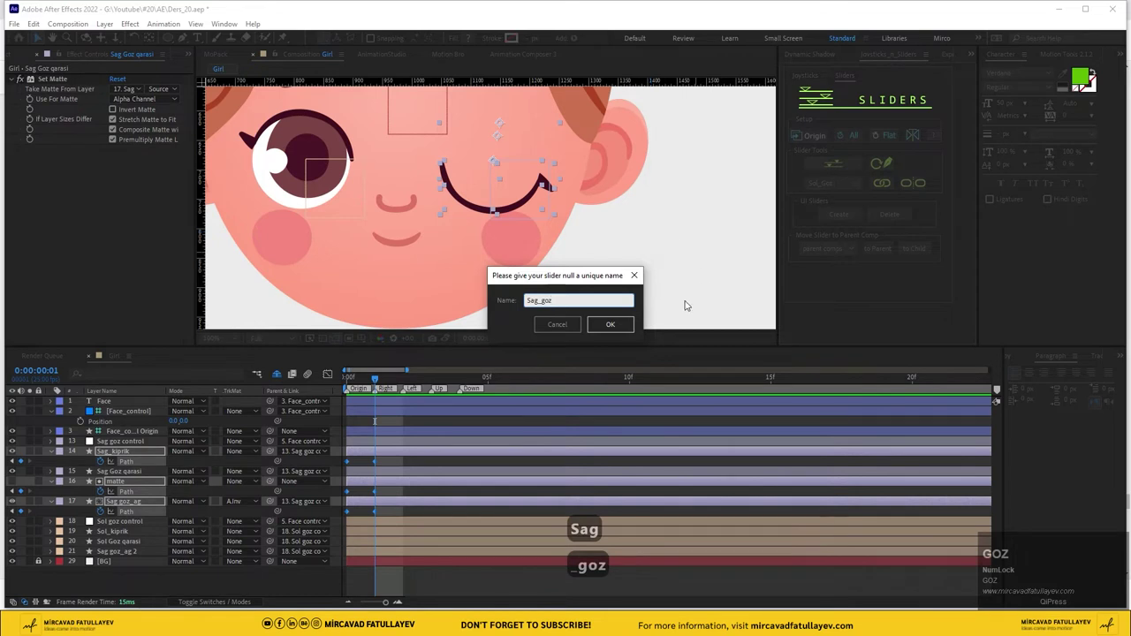
left_click(611, 333)
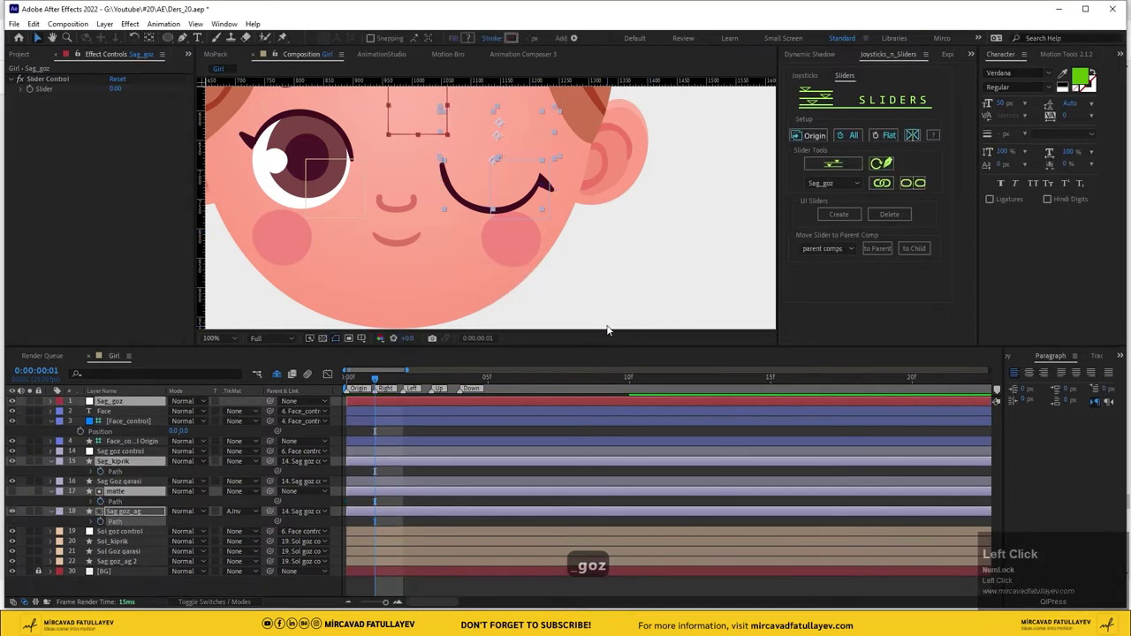
Generate the on-screen UI slider and bring its graphic into view beside the face
left_click(424, 439)
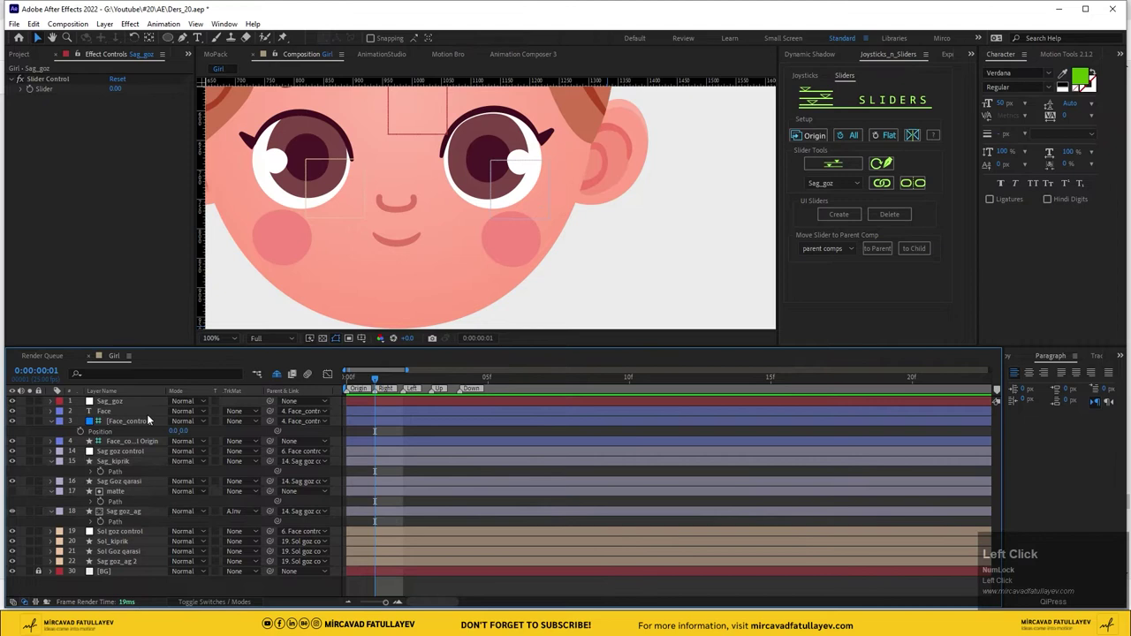
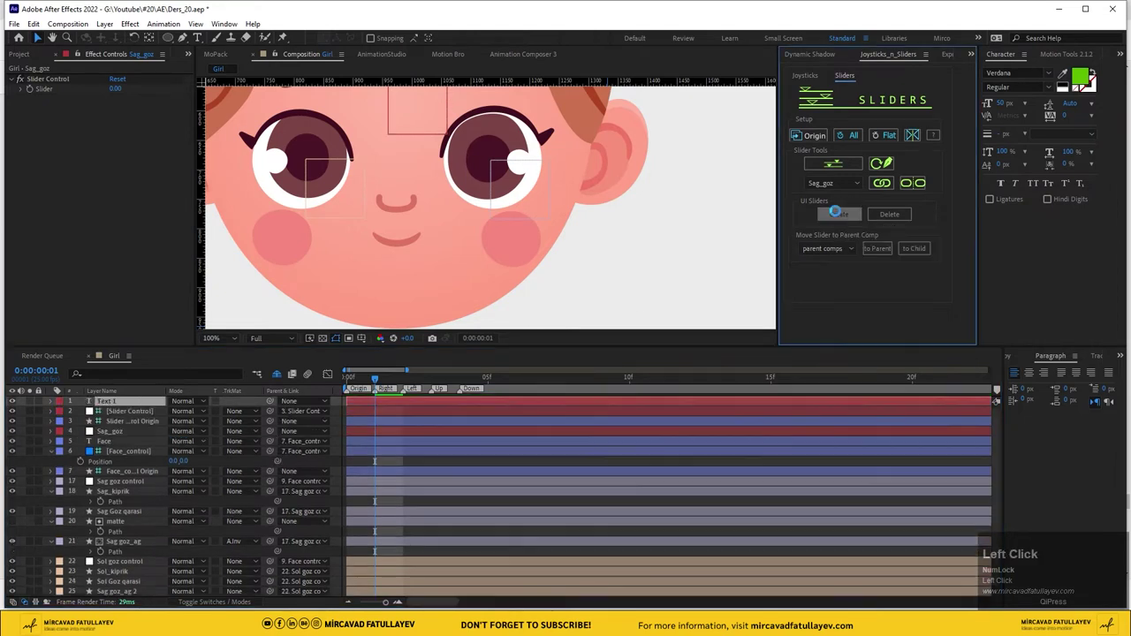
scroll("down", 3)
left_click_drag(334, 221, 131, 405)
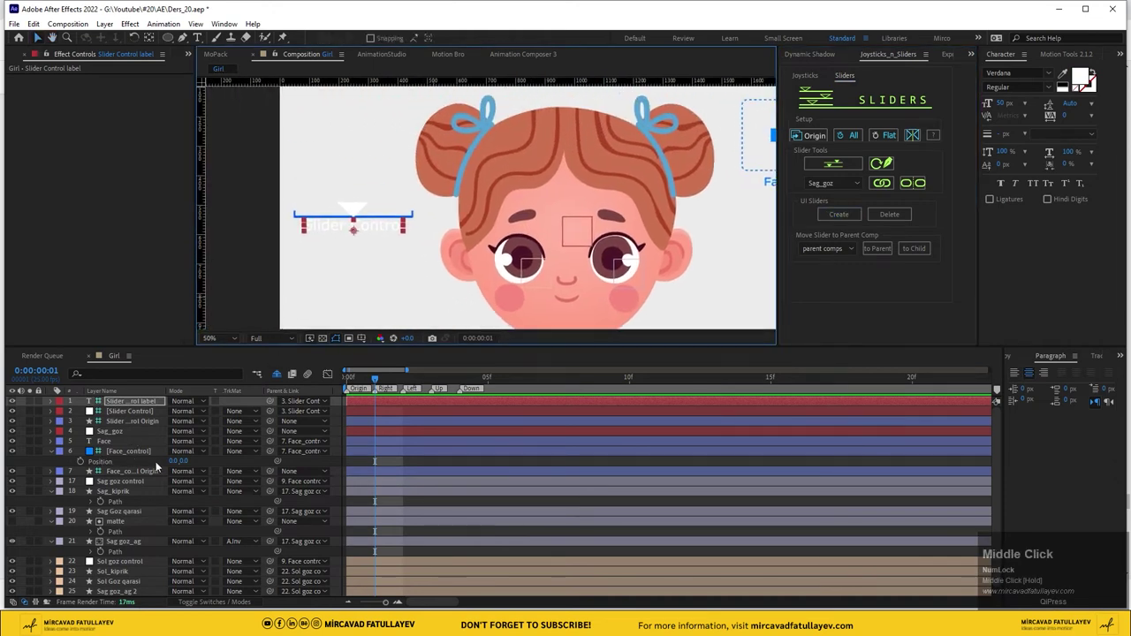
left_click(130, 405)
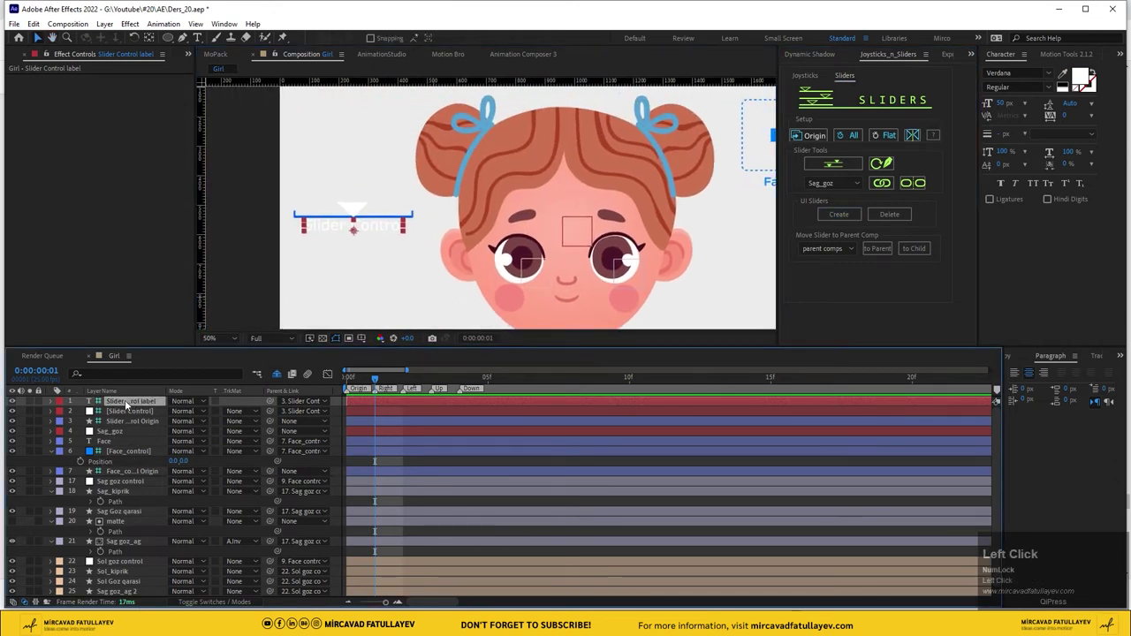
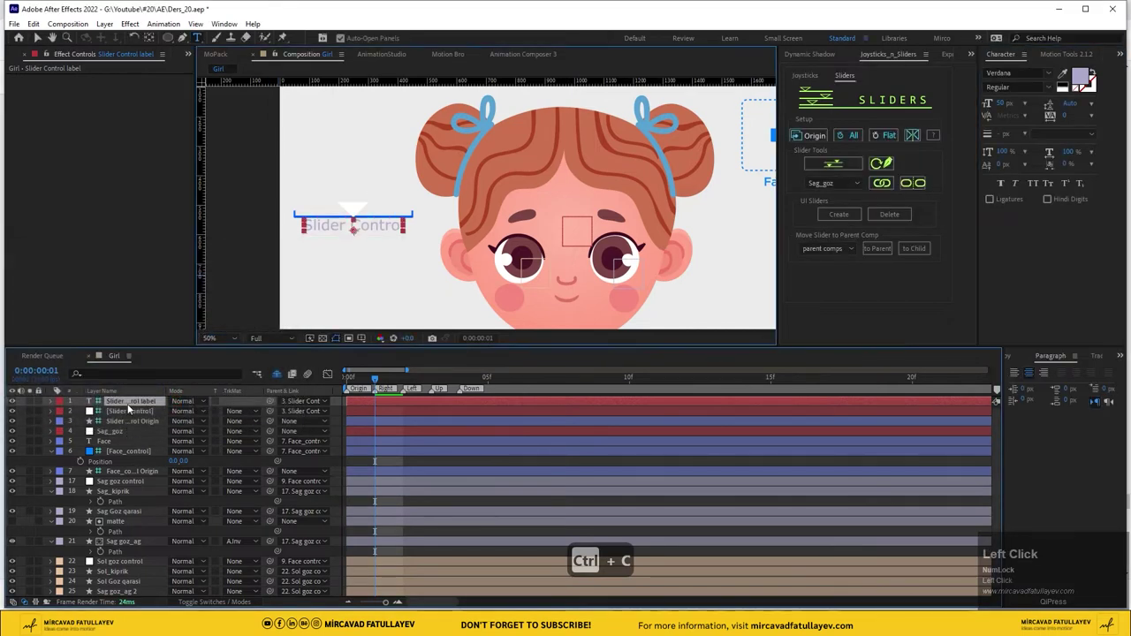
Edit the on-screen slider's label text to read 'Sag goz'
type("ag")
key("space")
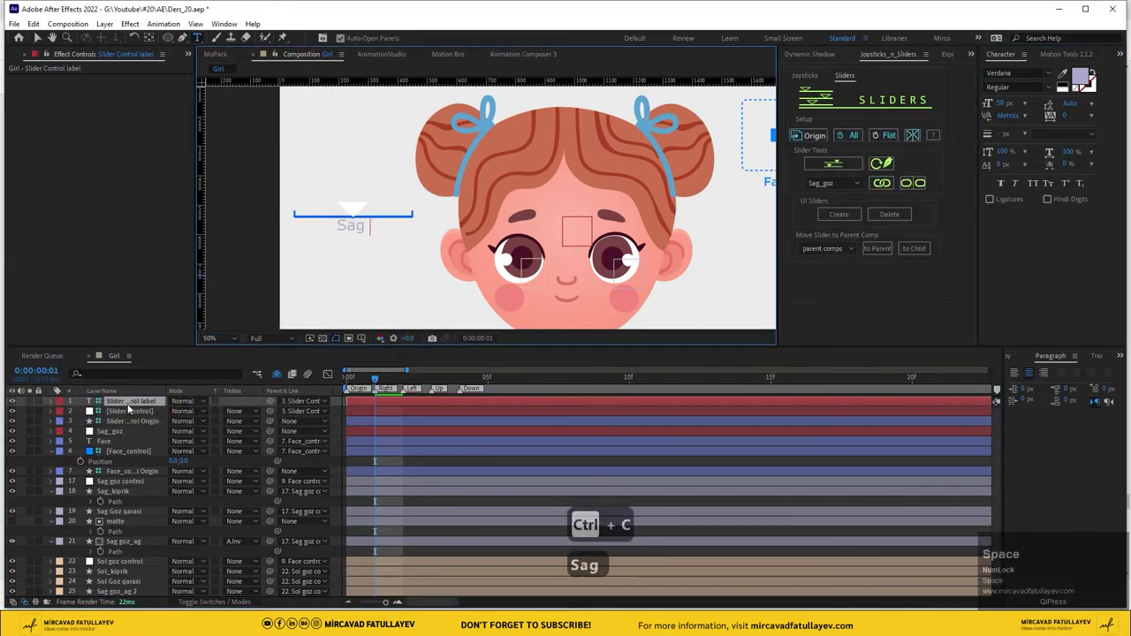
type("goz")
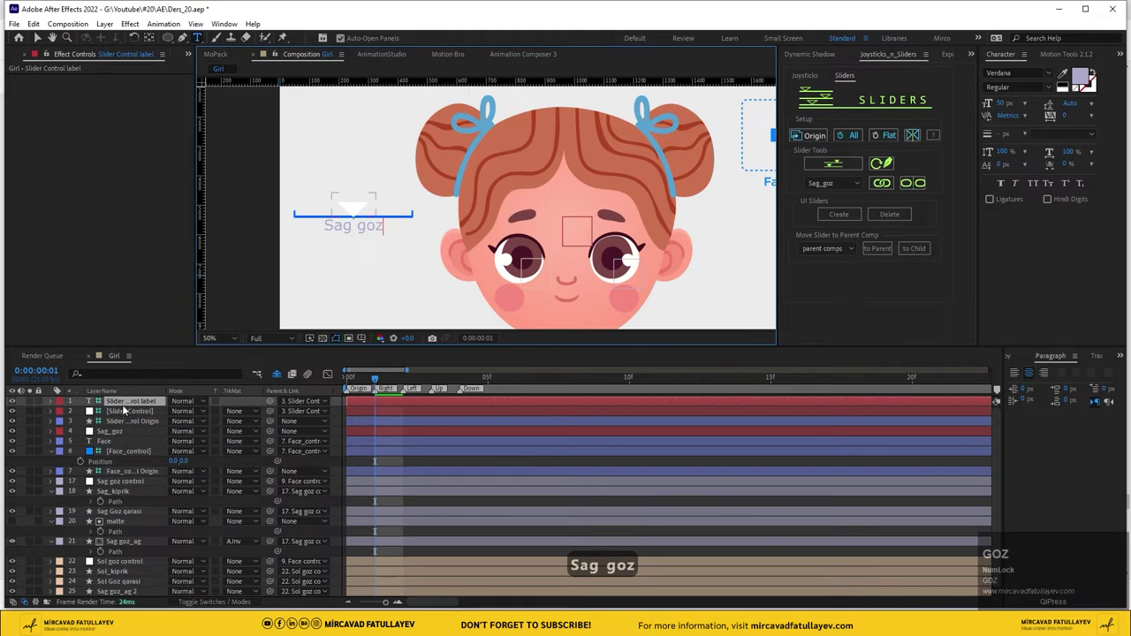
left_click(131, 402)
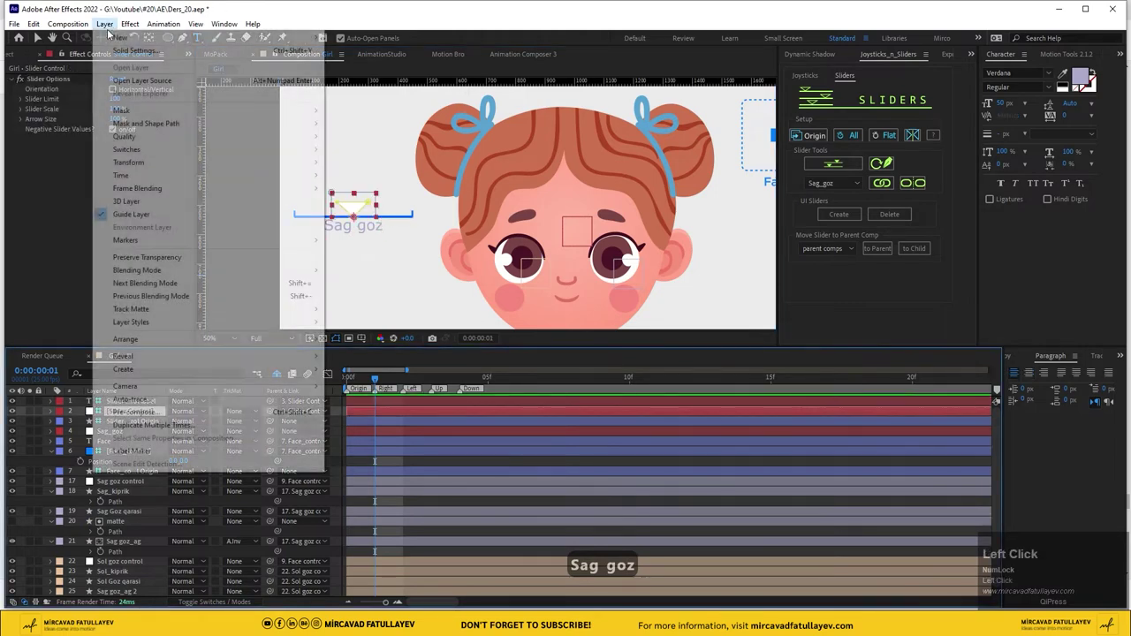
key("ctrl+v")
left_click(377, 559)
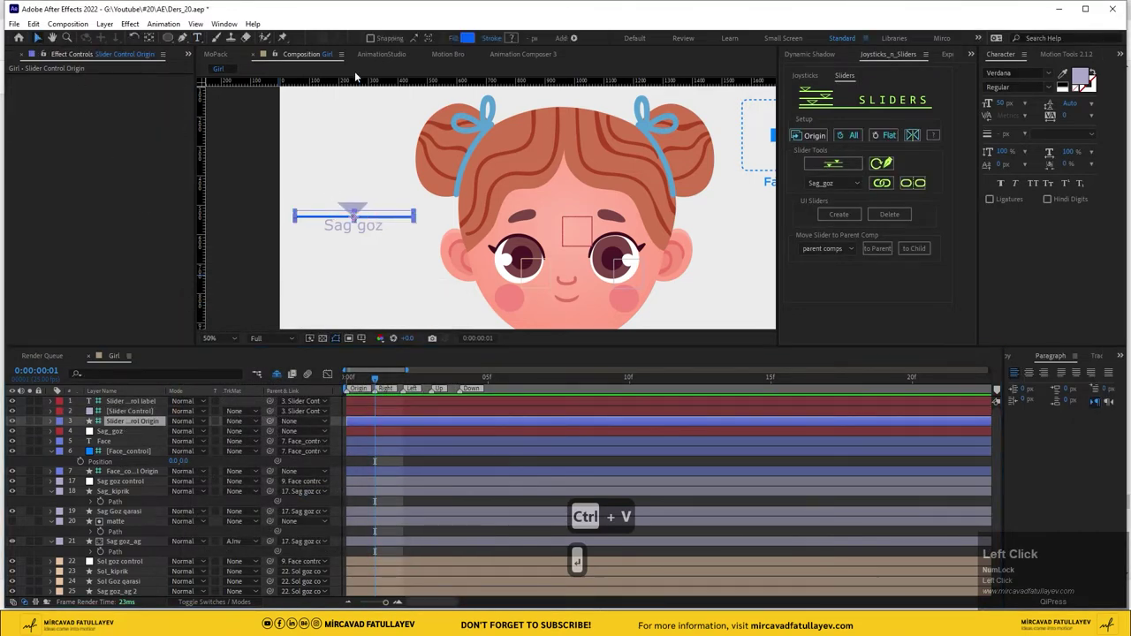
key("ctrl+v")
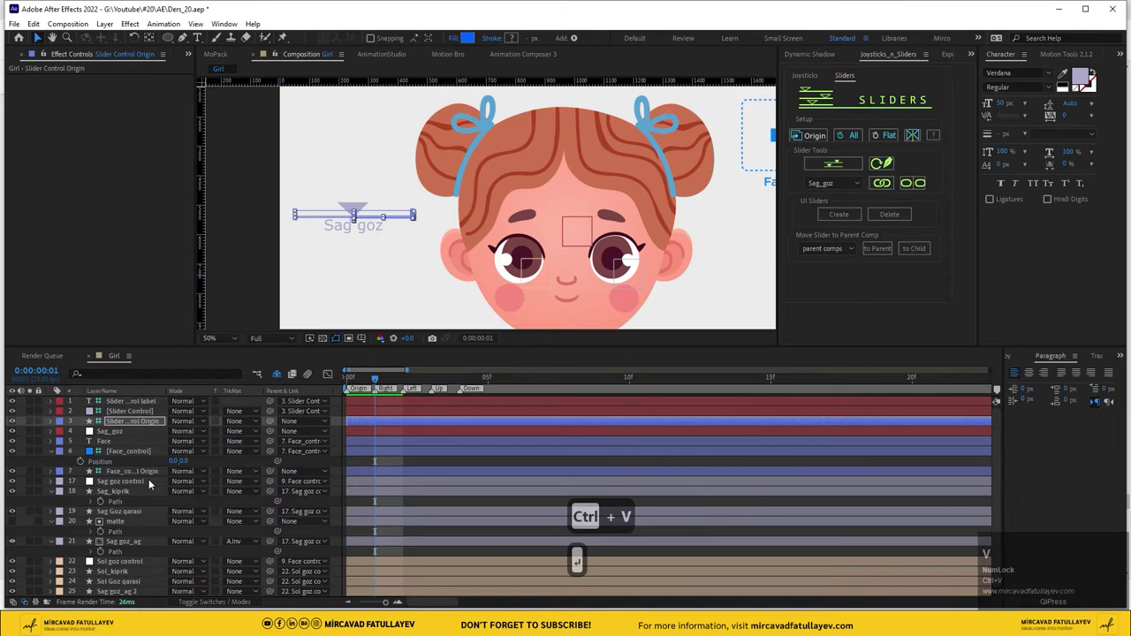
Rename the slider's label layer to Sag_goz_control
left_click(126, 433)
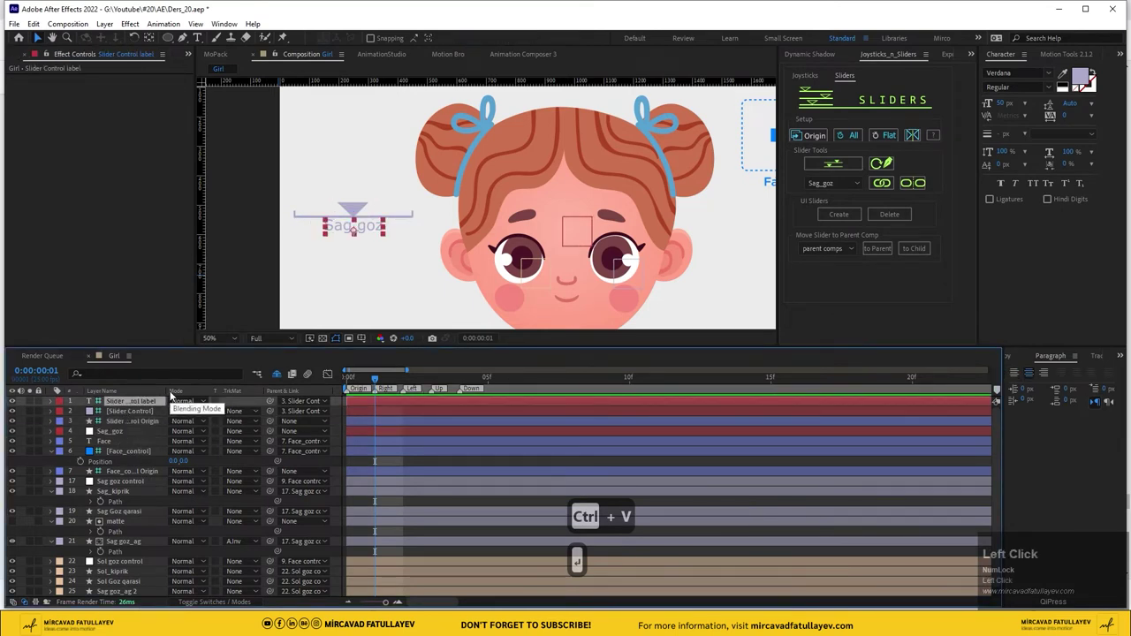
key("Return")
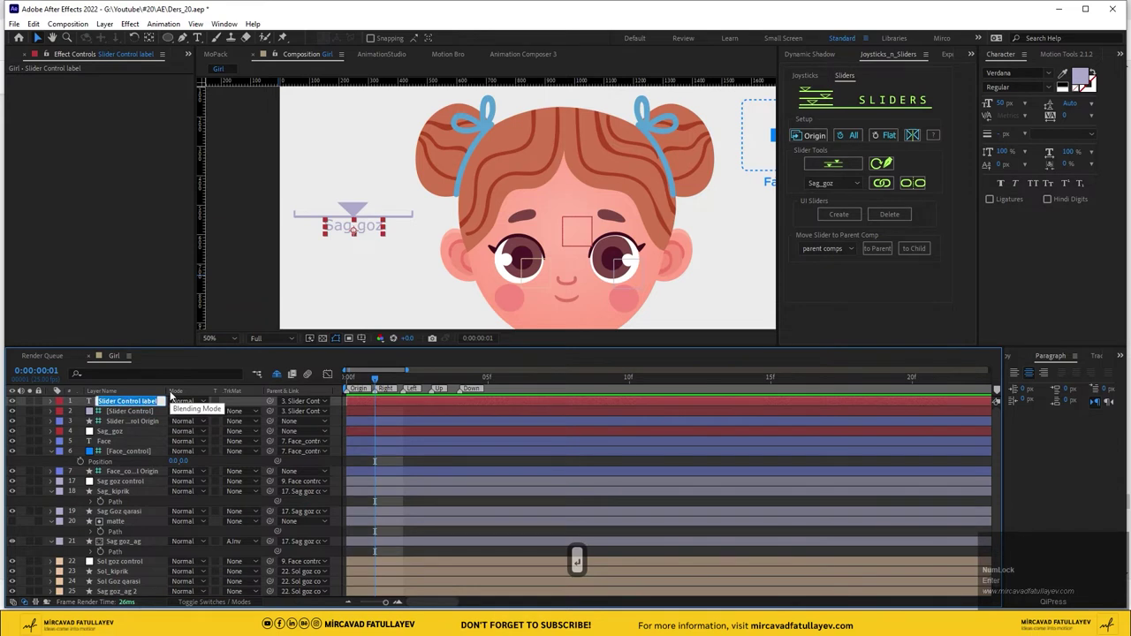
key("ctrl+v")
key("ctrl+z")
type("g")
type("ozcontrol")
key("Return")
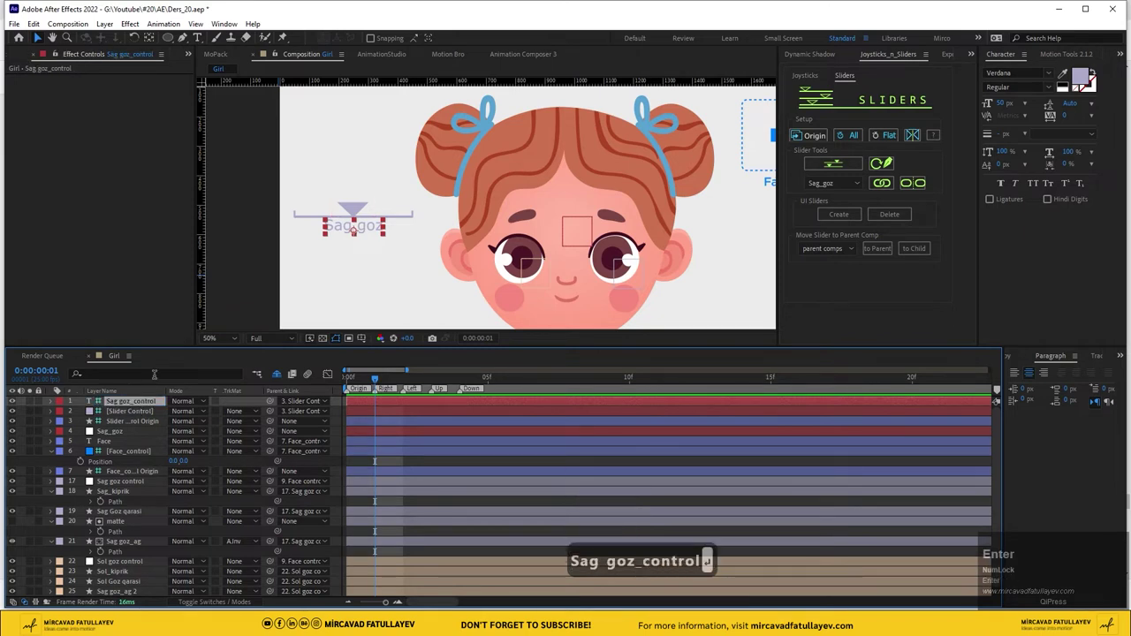
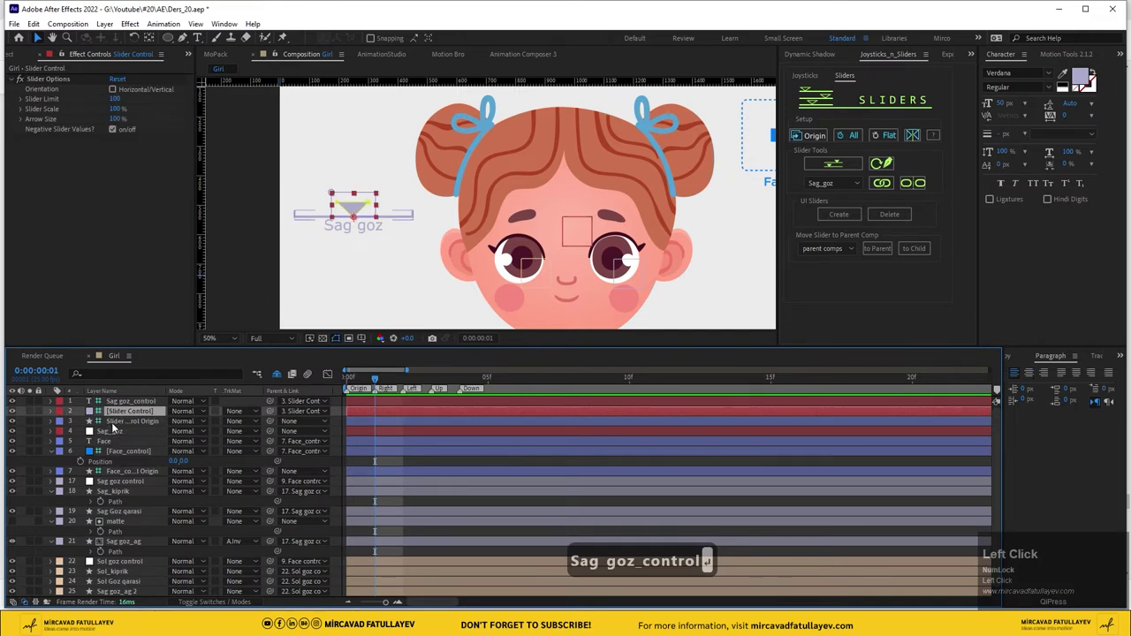
Recolour the slider layers' labels and solo the left eye white layer Sag goz_ag 2
left_click(117, 428)
left_click(120, 408)
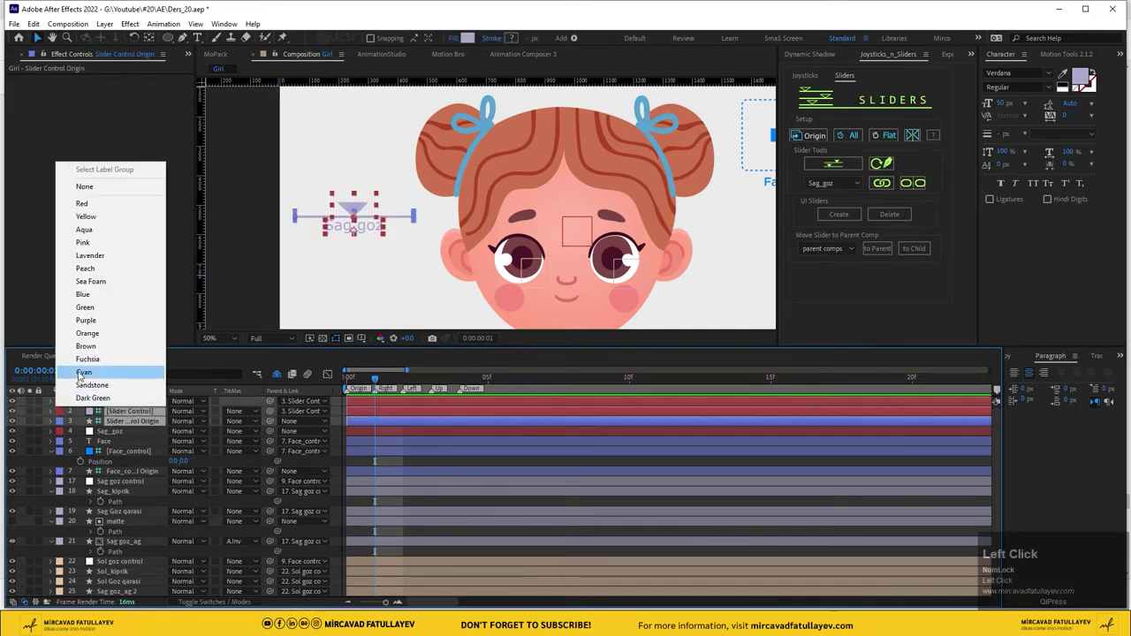
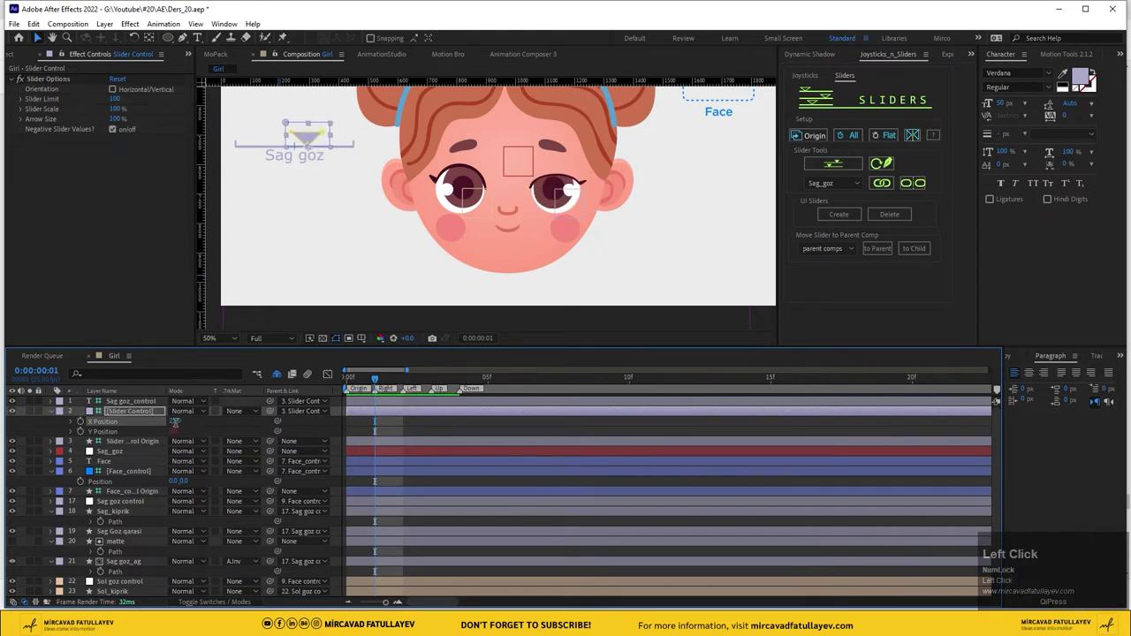
scroll("down", 3)
left_click(129, 584)
Twirl open Sag goz_ag 2's Contents > Ellipse 1 > Ellipse Path 1 to show its 166×166 ellipse
scroll("up", 3)
left_click(53, 587)
scroll("down", 3)
left_click(73, 576)
scroll("down", 3)
left_click(90, 543)
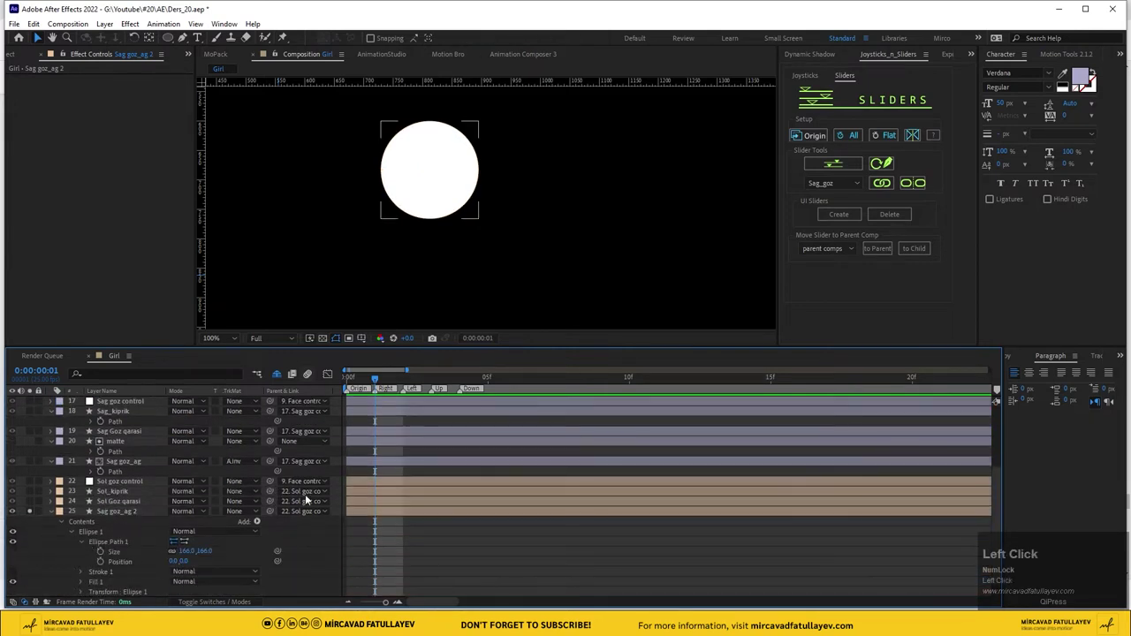
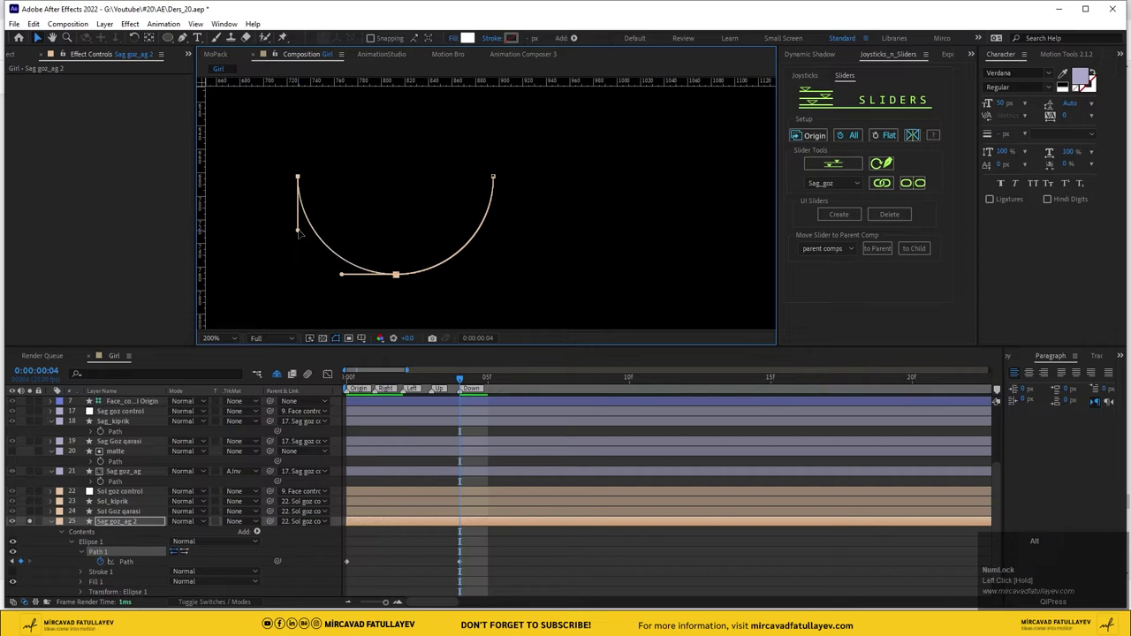
Scrub the time indicator back to frame 0 to view the open left eye
left_click_drag(420, 389, 32, 507)
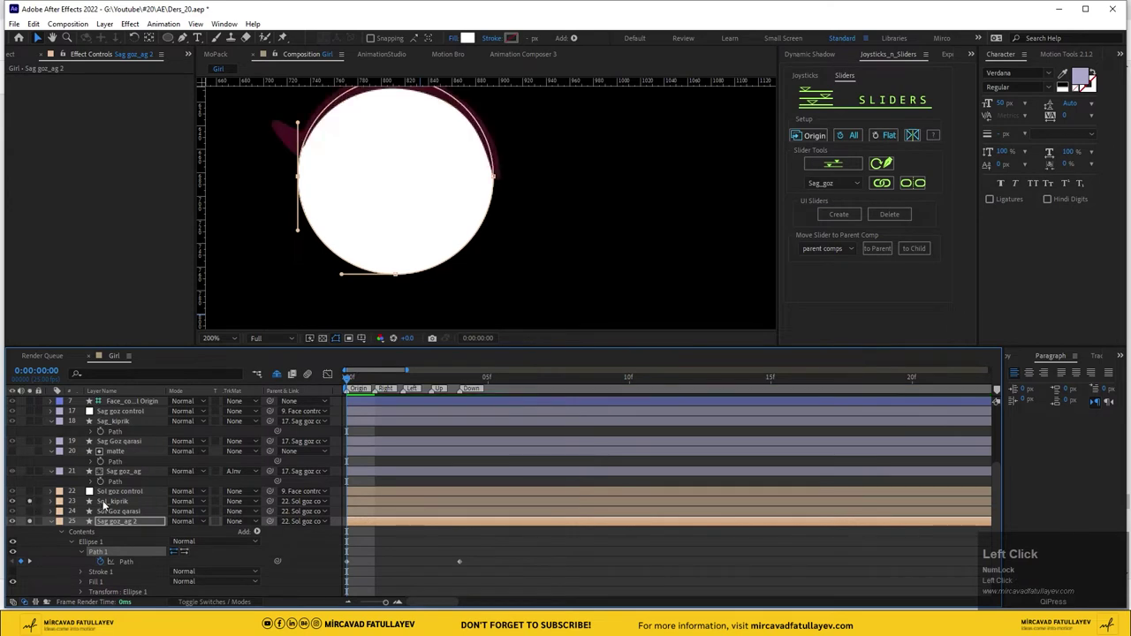
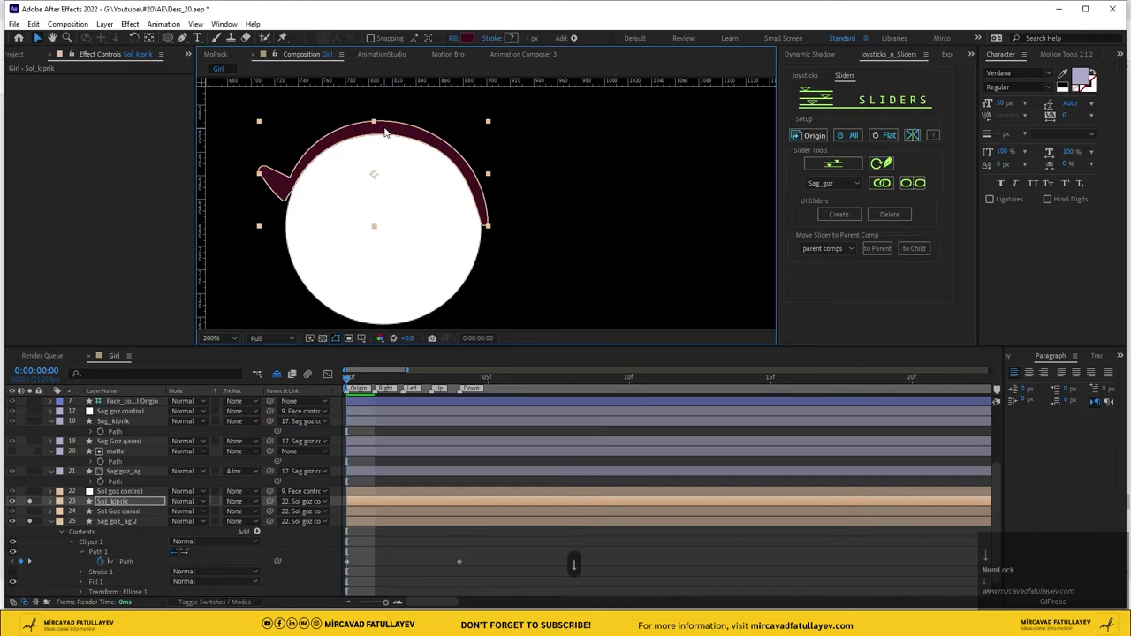
Twirl open the Sol_kiprik eyelash layer's Group 1 path contents
left_click(53, 505)
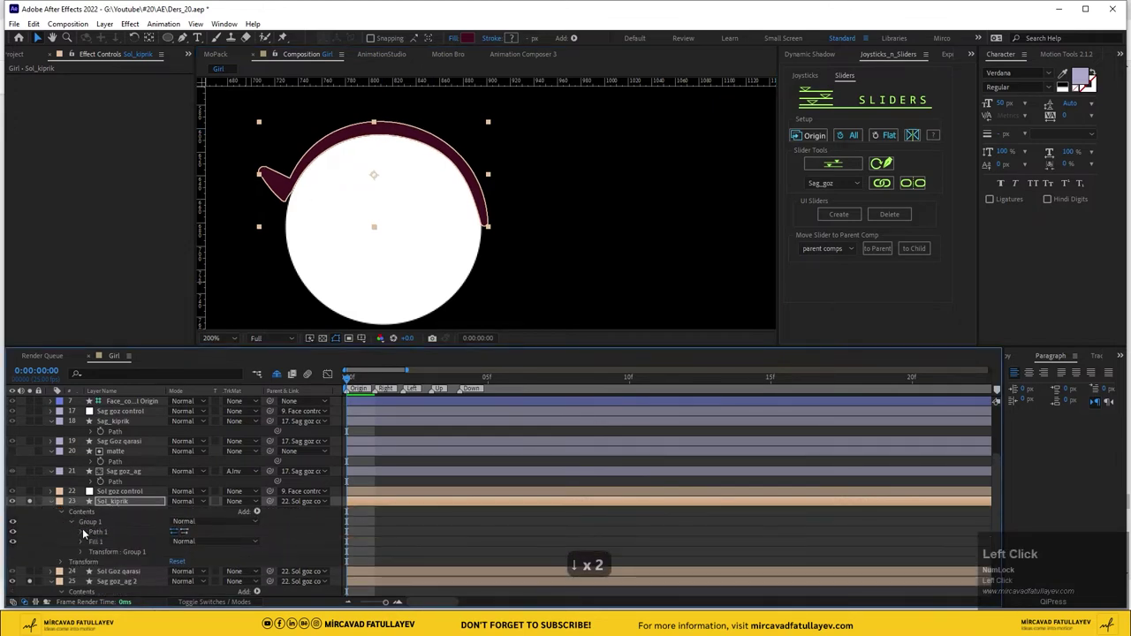
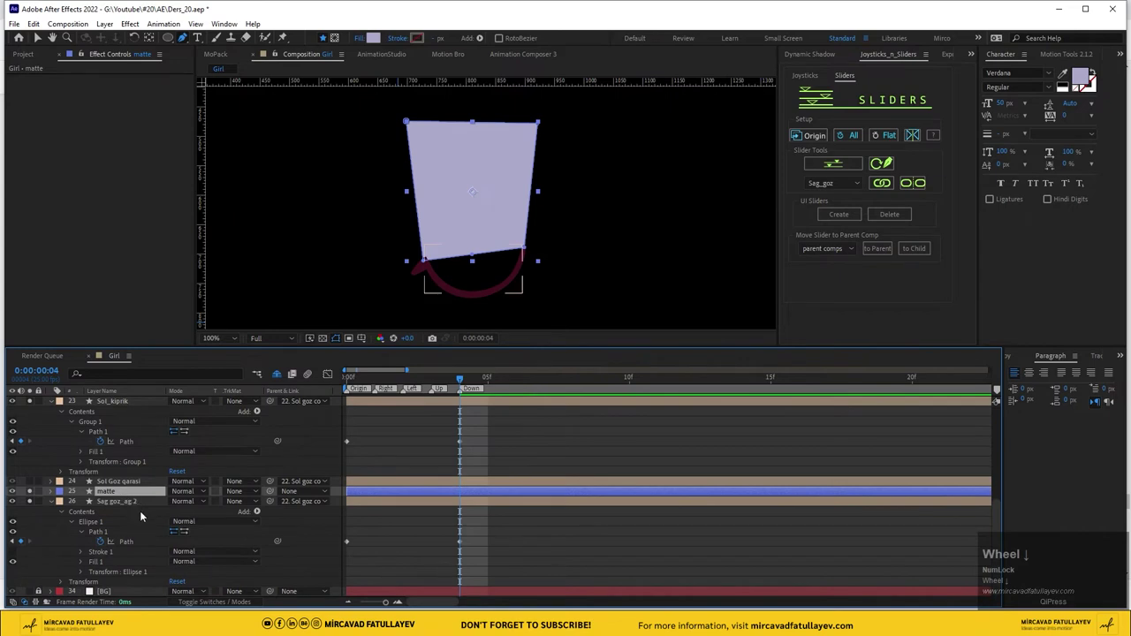
Set Sag_goz_ag 2's Track Matte to Alpha Inverted and move the eyelid, matte and eye-white closed-eye keyframes to frame 1
left_click_drag(109, 496, 254, 503)
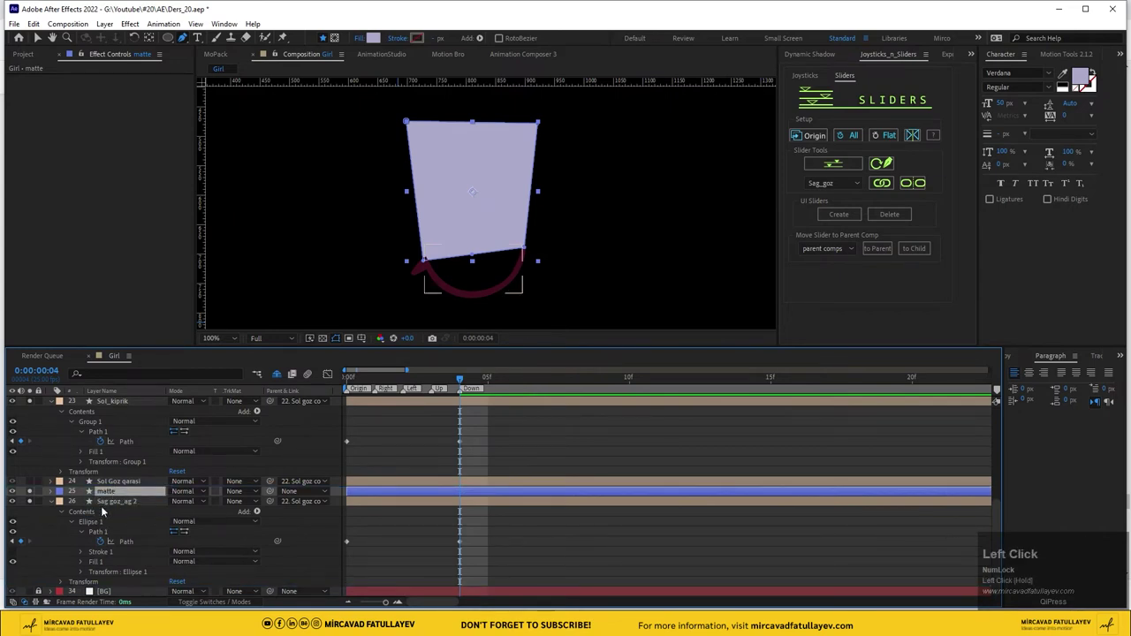
left_click(254, 503)
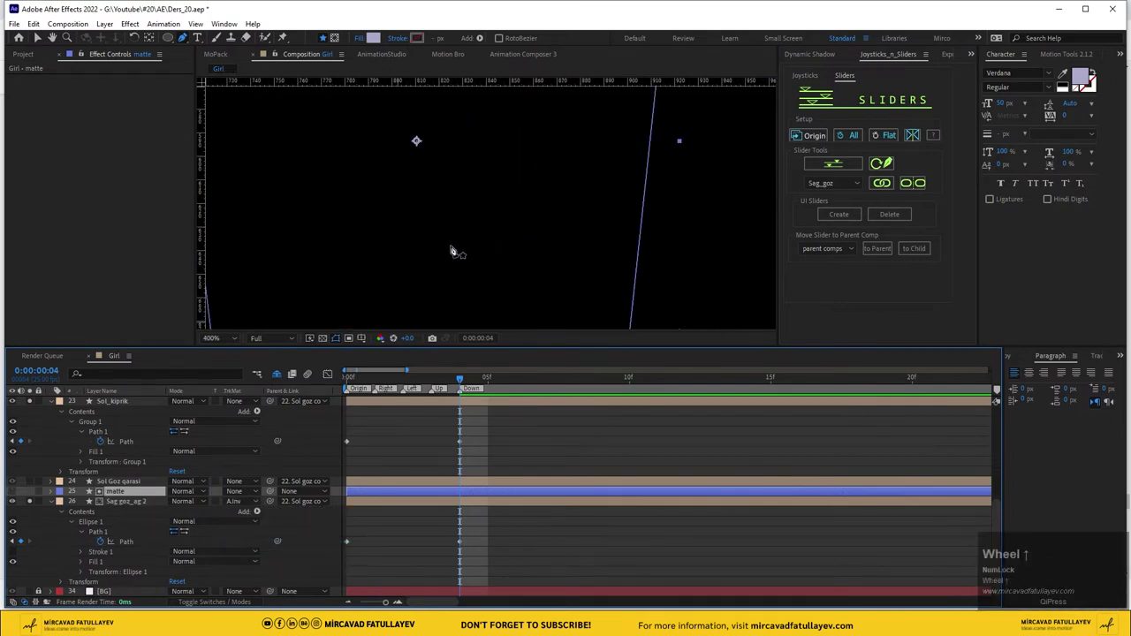
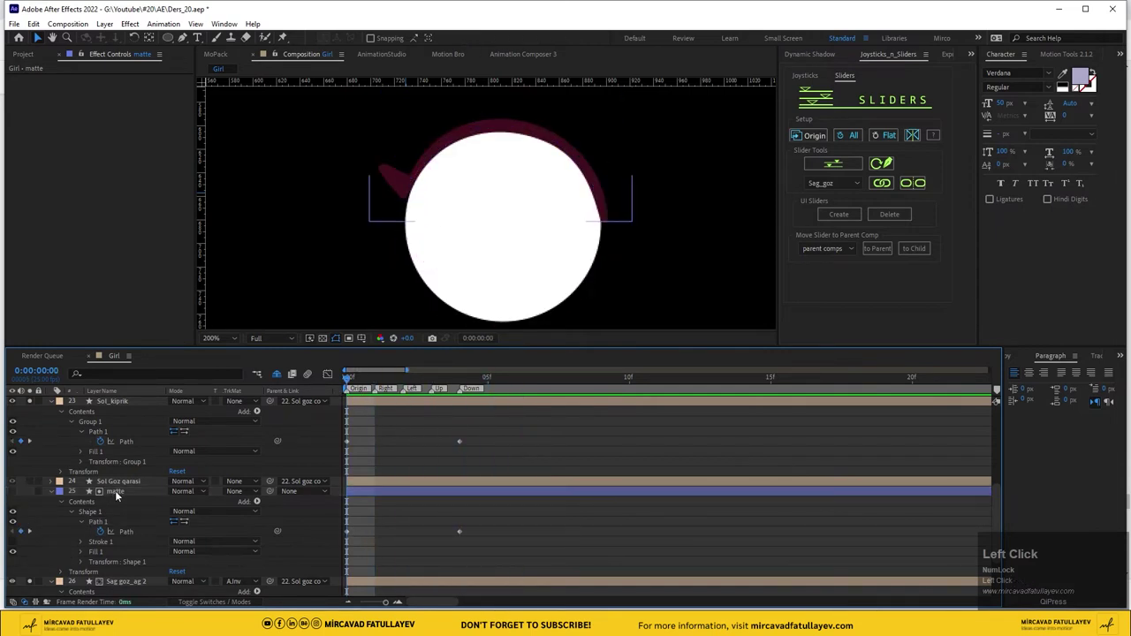
key("u")
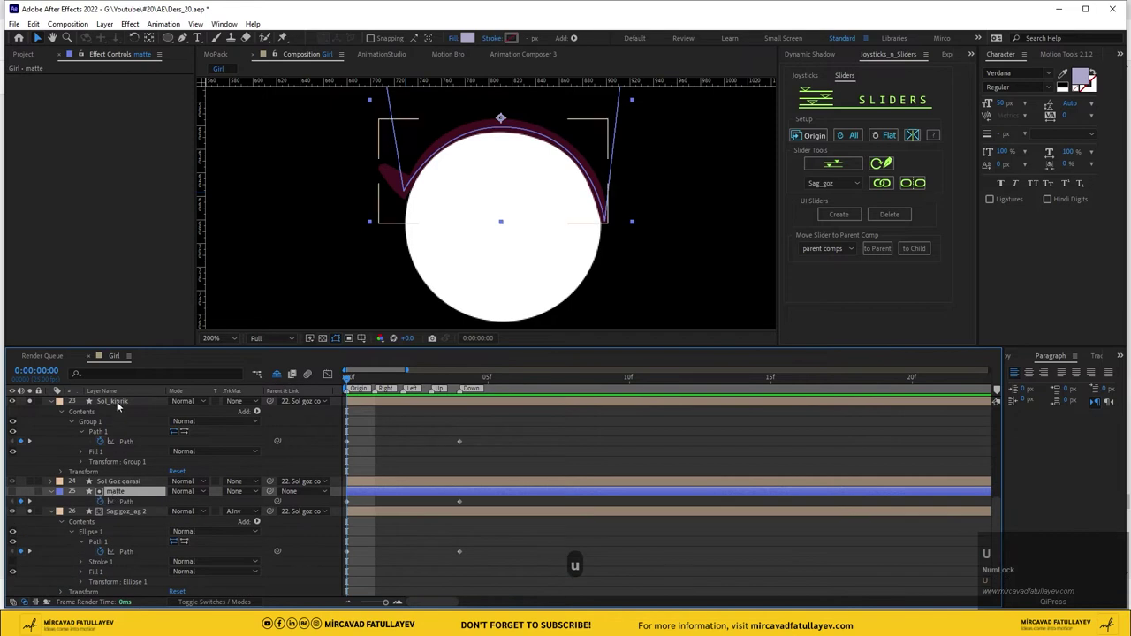
left_click(123, 403)
key("u")
left_click(124, 509)
key("u")
scroll("down", 3)
left_click_drag(490, 534, 388, 534)
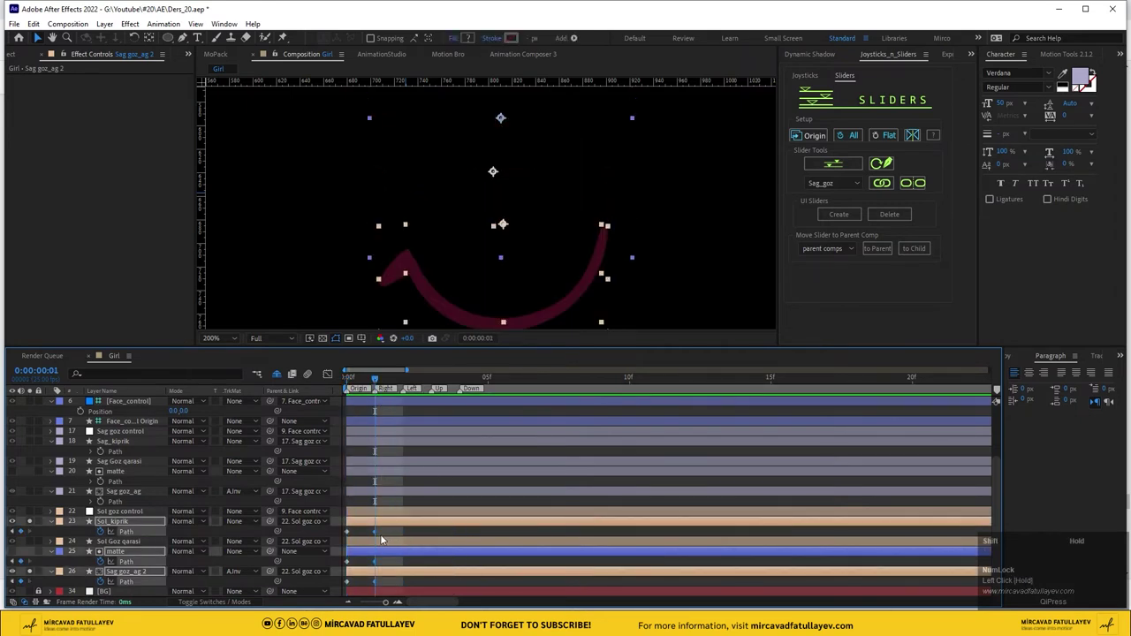
Create a Joysticks 'n Sliders slider null named Sol goz from the keyed layers, dismissing the naming-conflict warning
left_click_drag(388, 534, 833, 162)
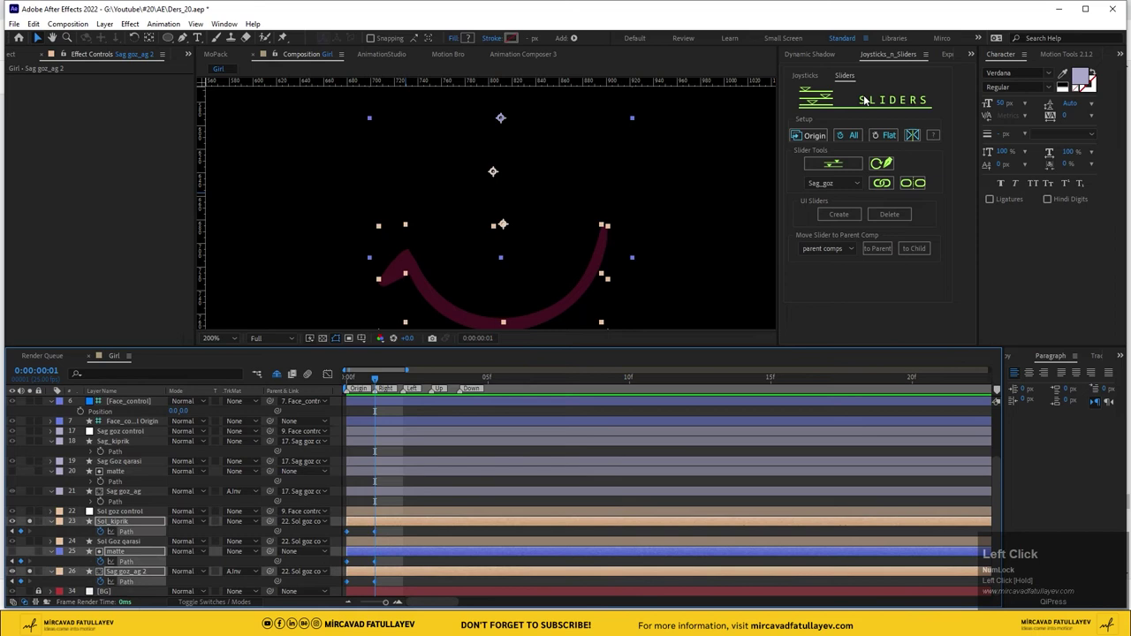
key("shift+s")
type("ol")
key("space")
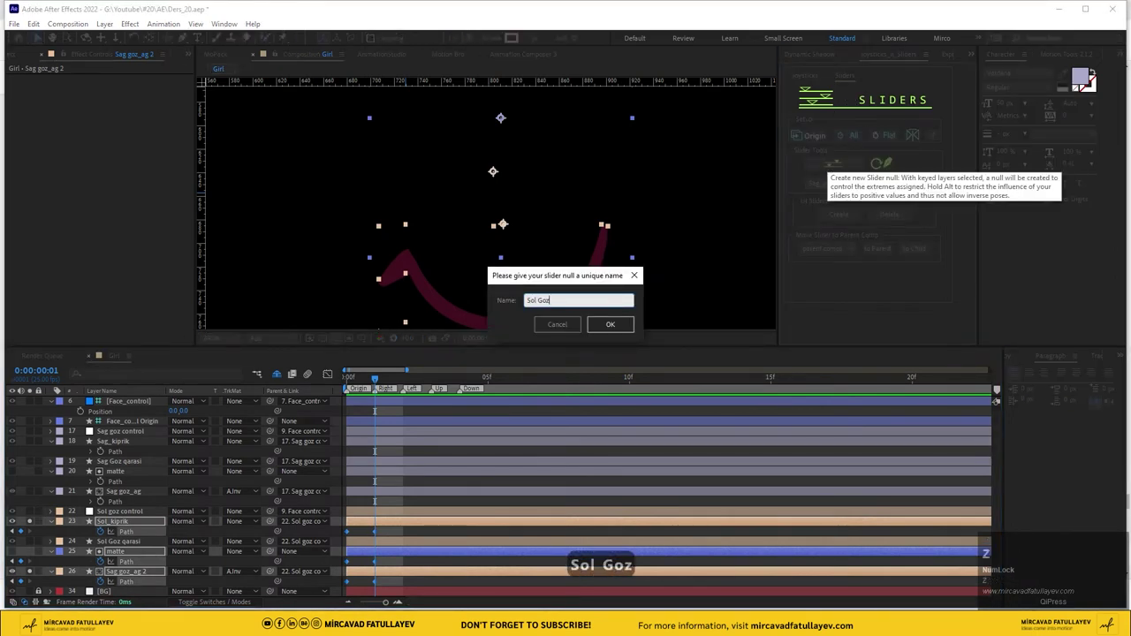
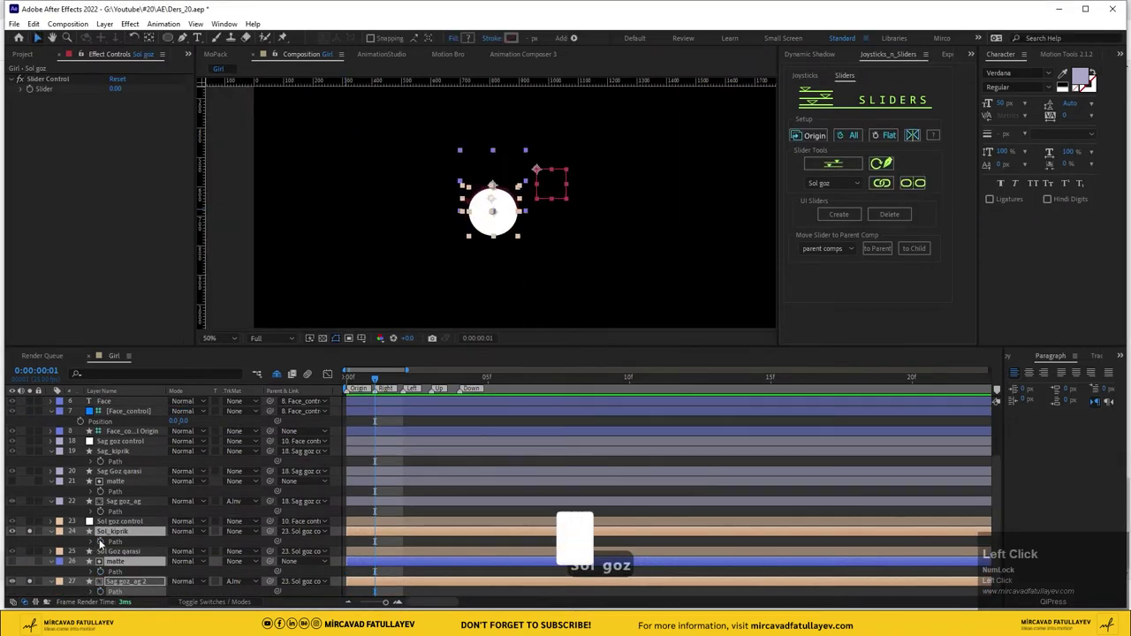
scroll("up", 3)
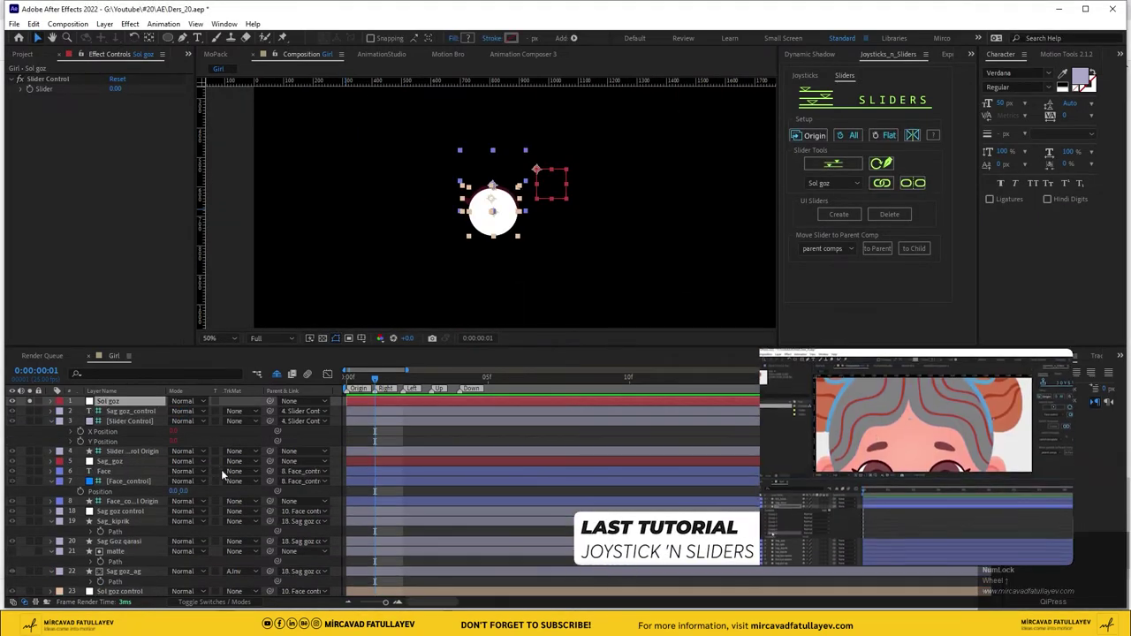
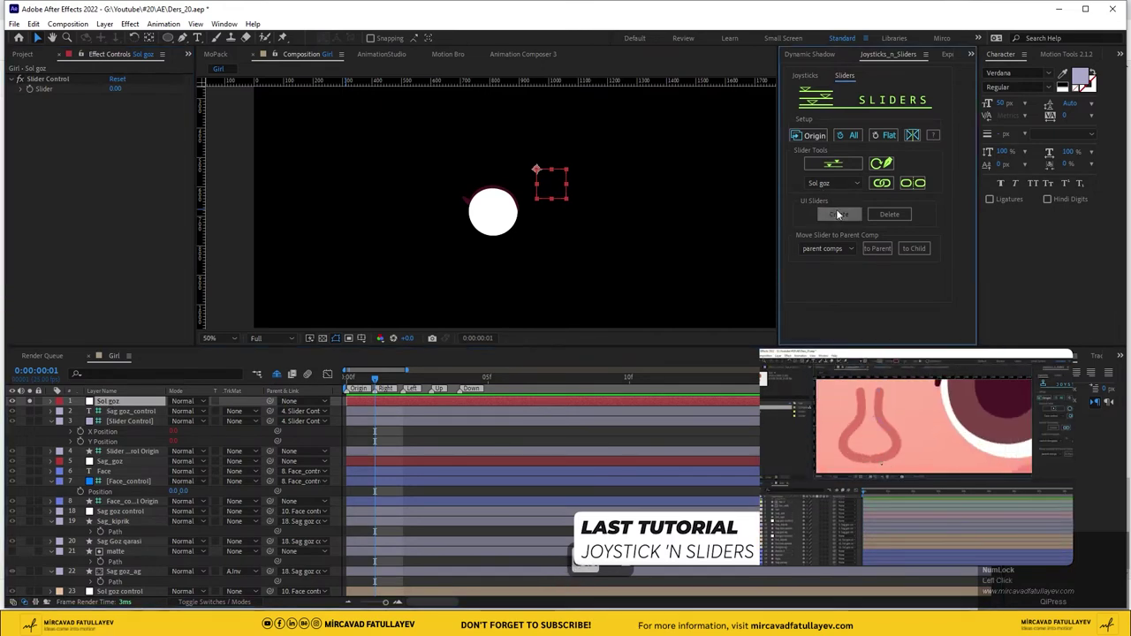
left_click(489, 329)
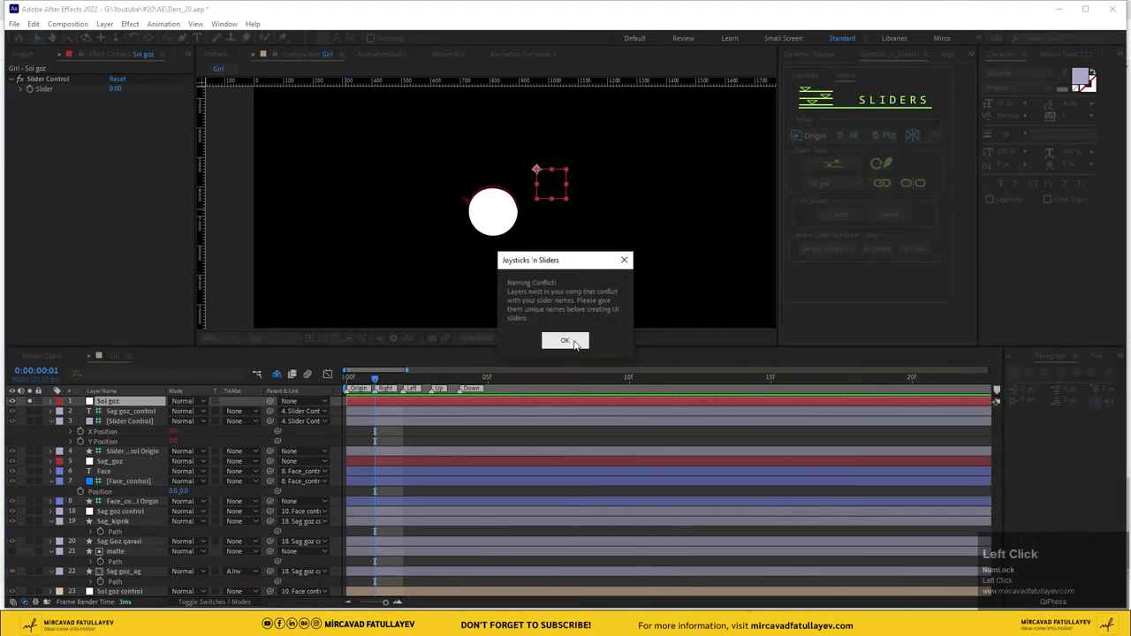
left_click(579, 347)
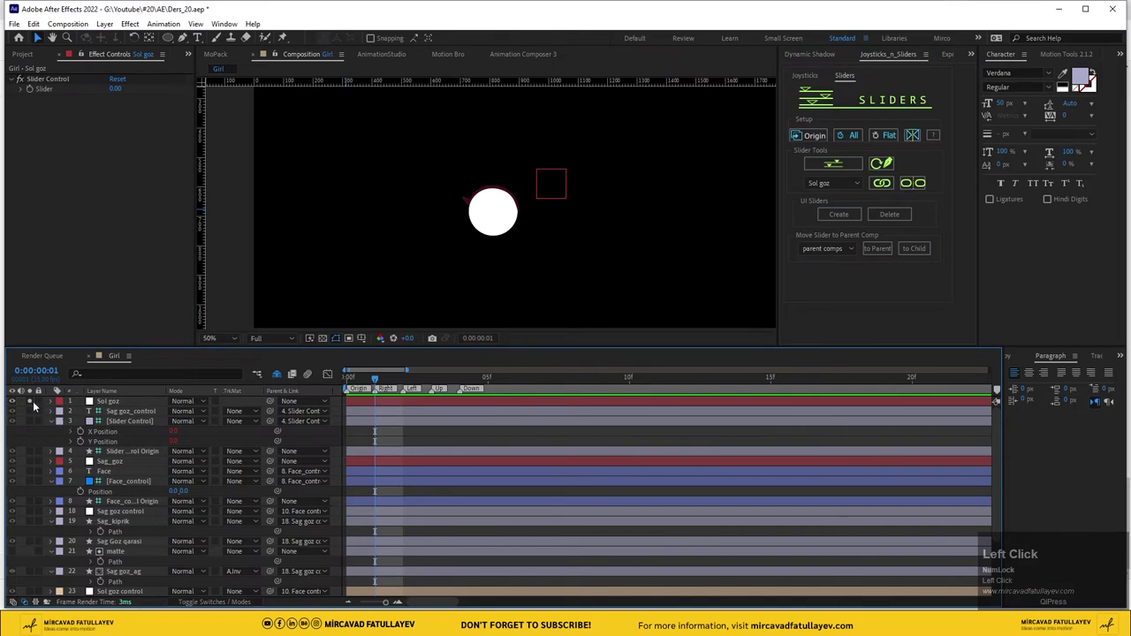
scroll("down", 3)
Unsolo the left-eye layers, give the matte and Sol goz null peach labels, and create a second UI slider
left_click_drag(35, 525, 63, 559)
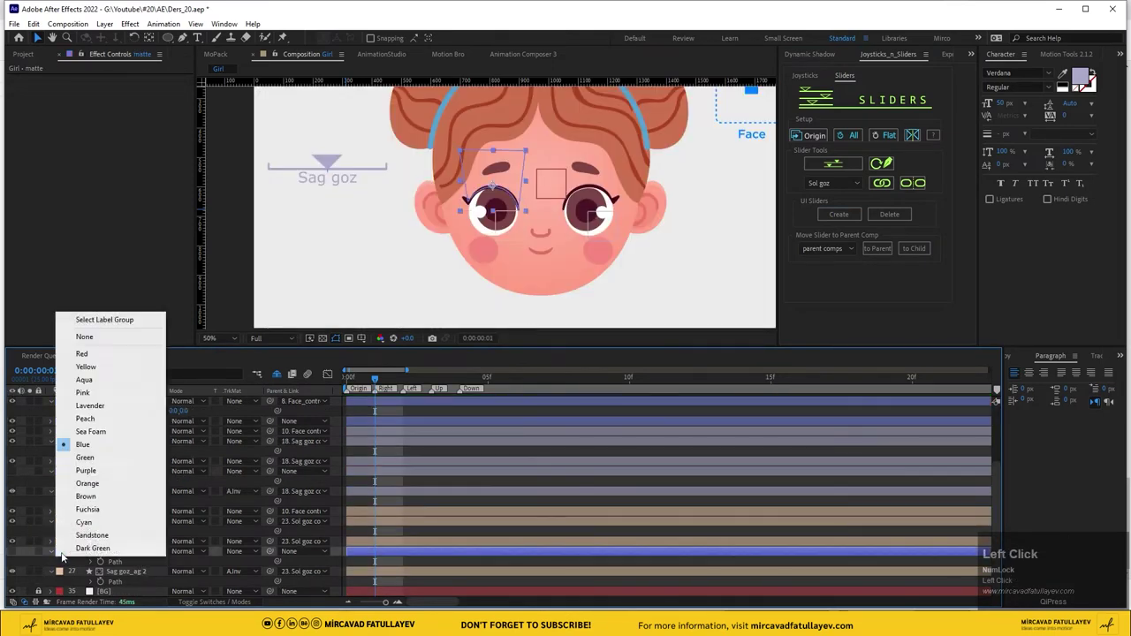
scroll("up", 3)
left_click(110, 403)
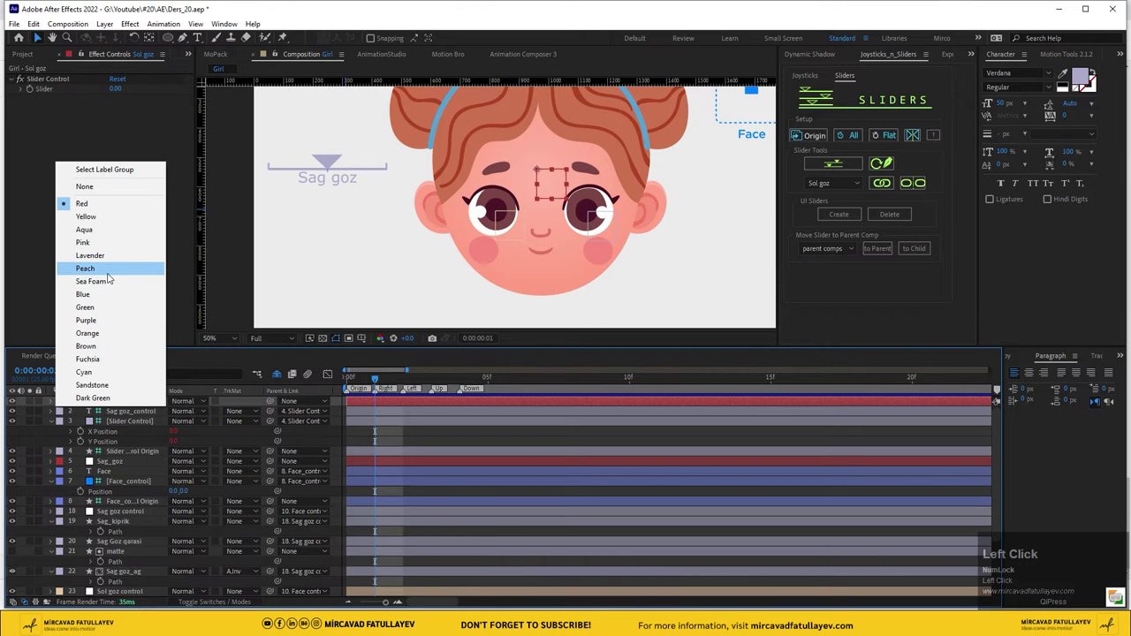
left_click(132, 451)
key("ctrl+d")
left_click_drag(124, 434, 158, 465)
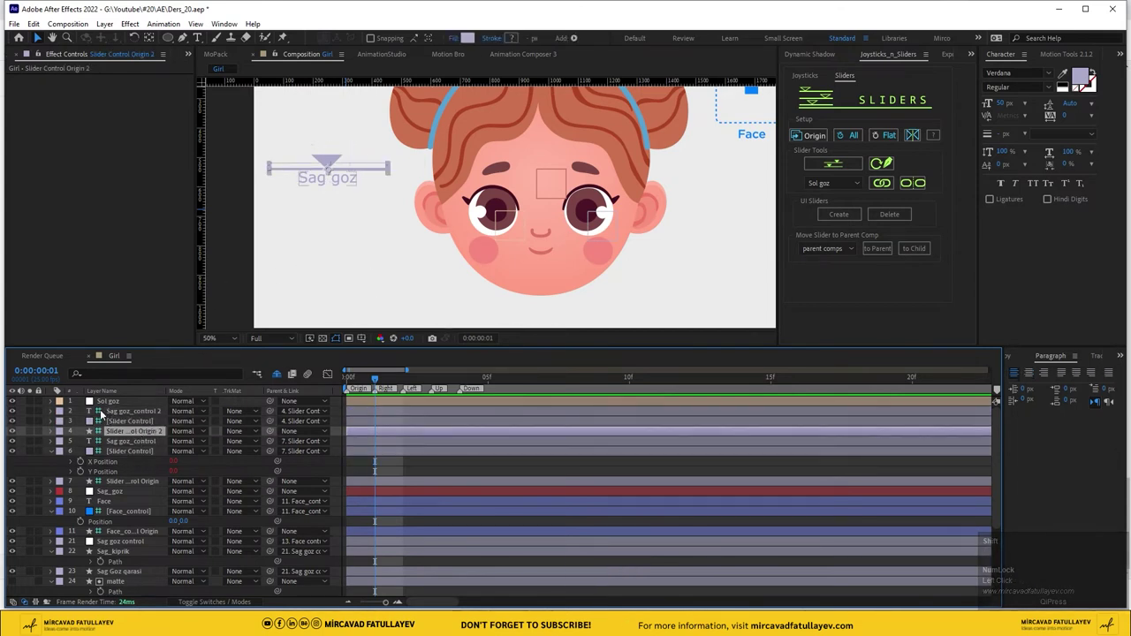
Set the new slider layers' labels to Peach and recolour the Sol goz text and shape fill peach
left_click(63, 411)
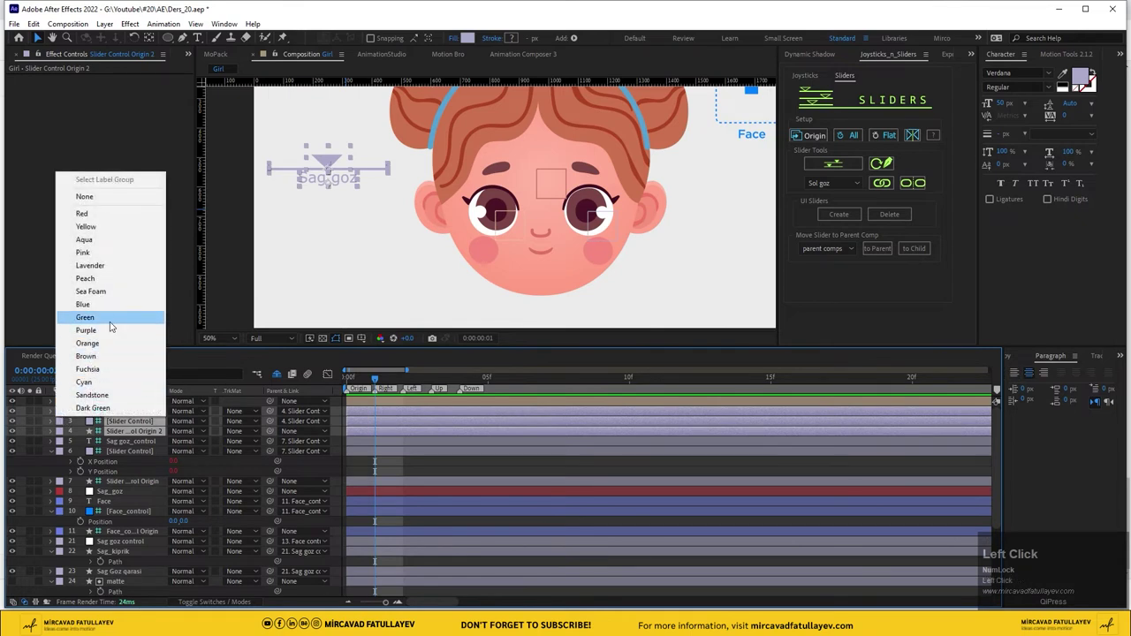
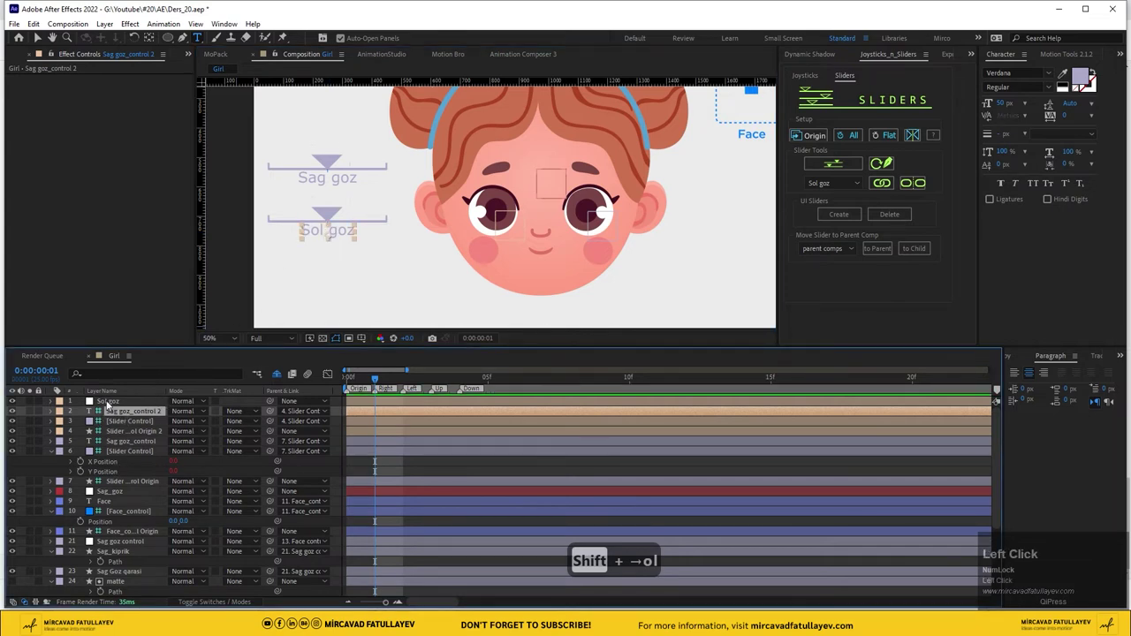
left_click(1081, 79)
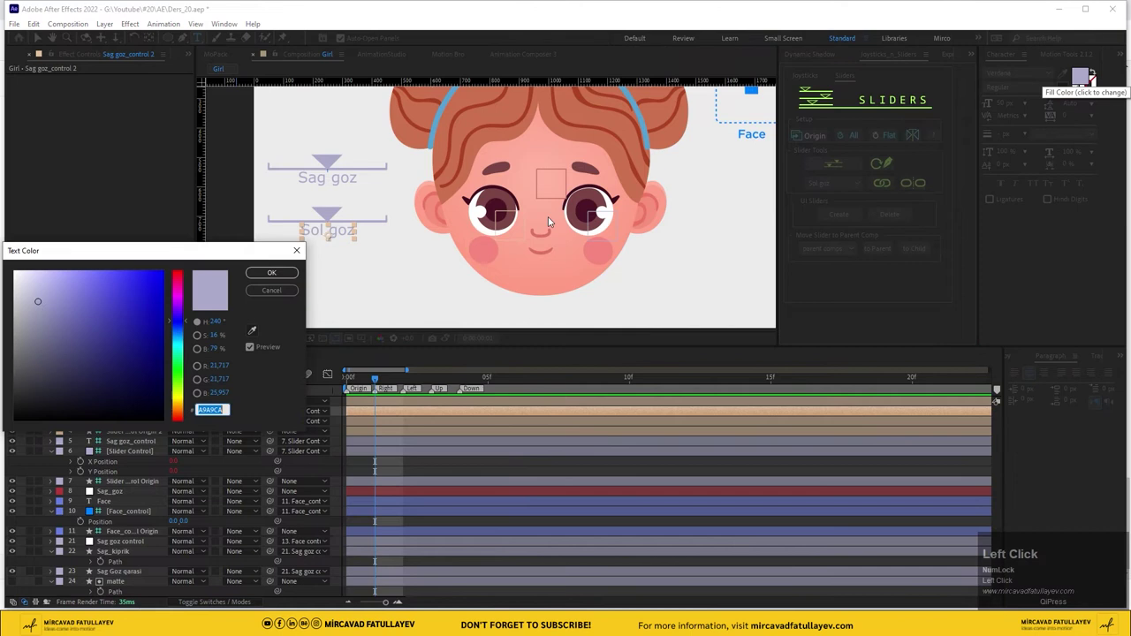
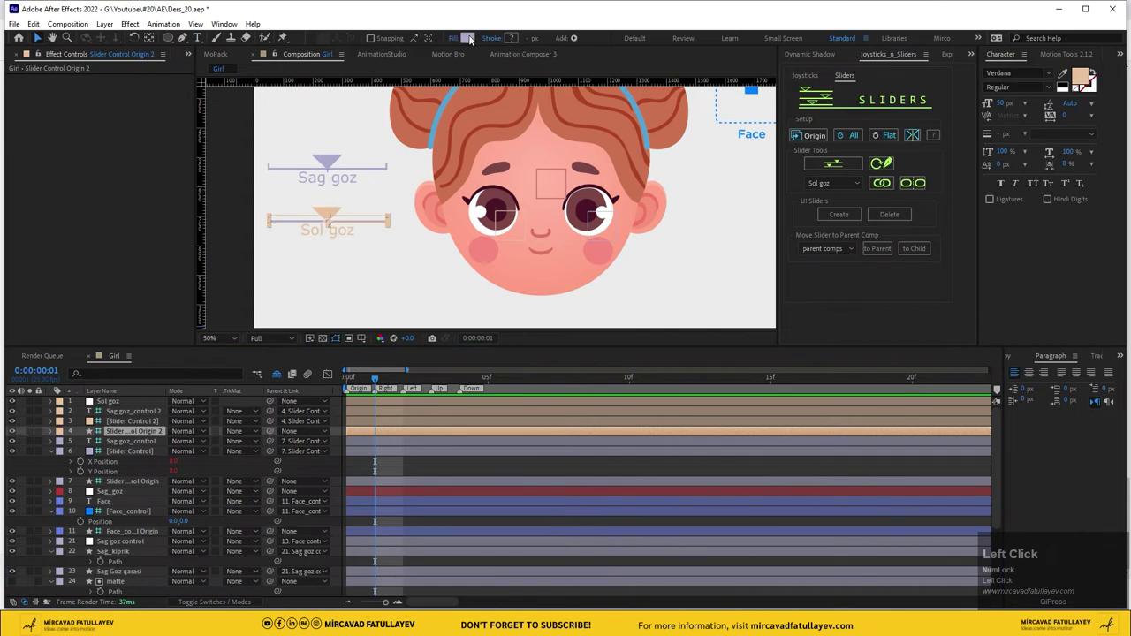
key("ctrl+v")
Pick-whip the Sol goz null's Slider value to the Slider Control 2 arrow's X Position
left_click(614, 274)
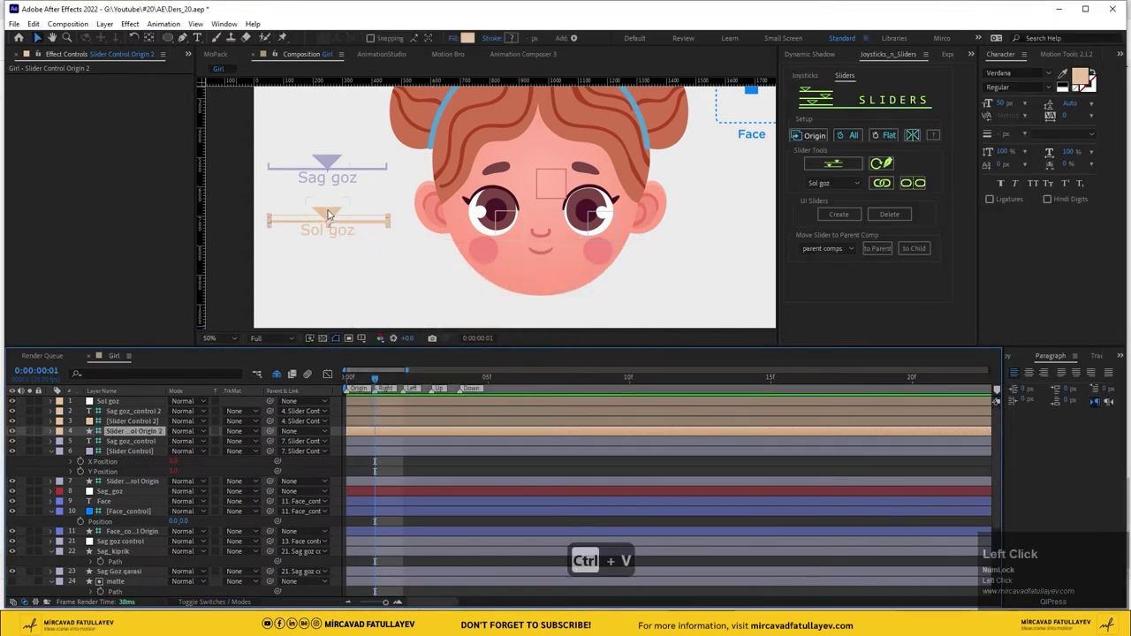
key("p")
left_click(117, 407)
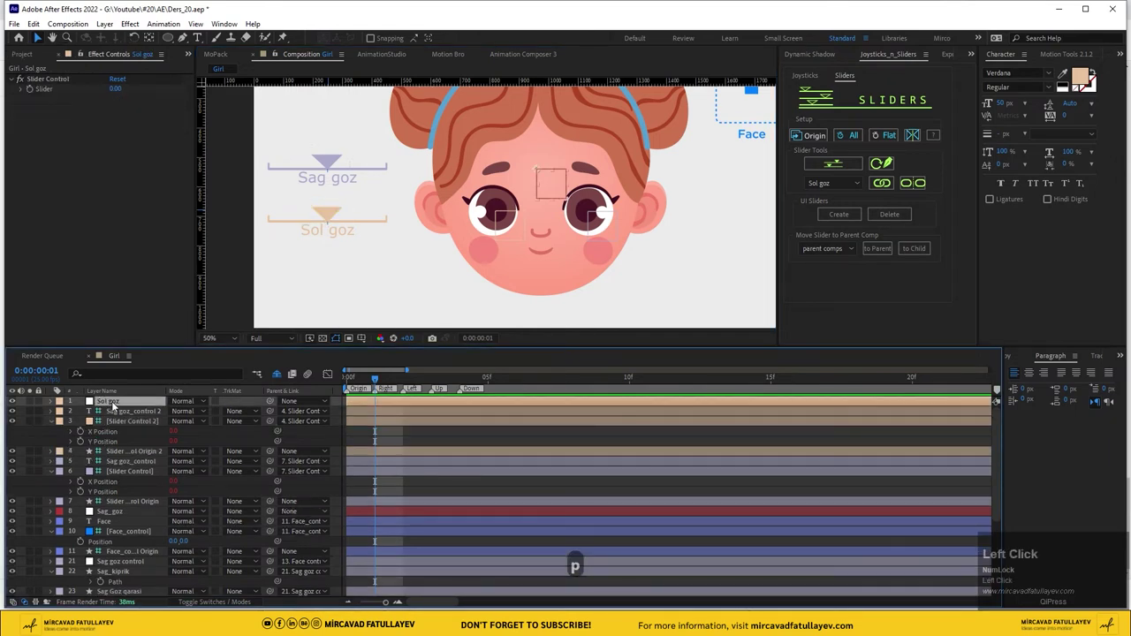
left_click_drag(52, 404, 56, 407)
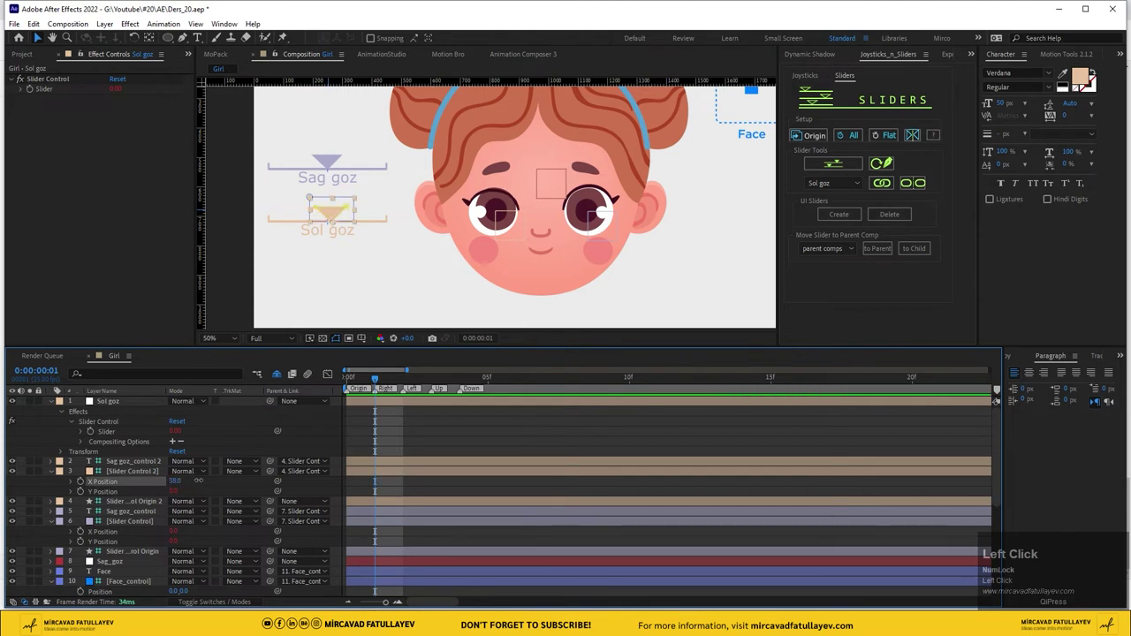
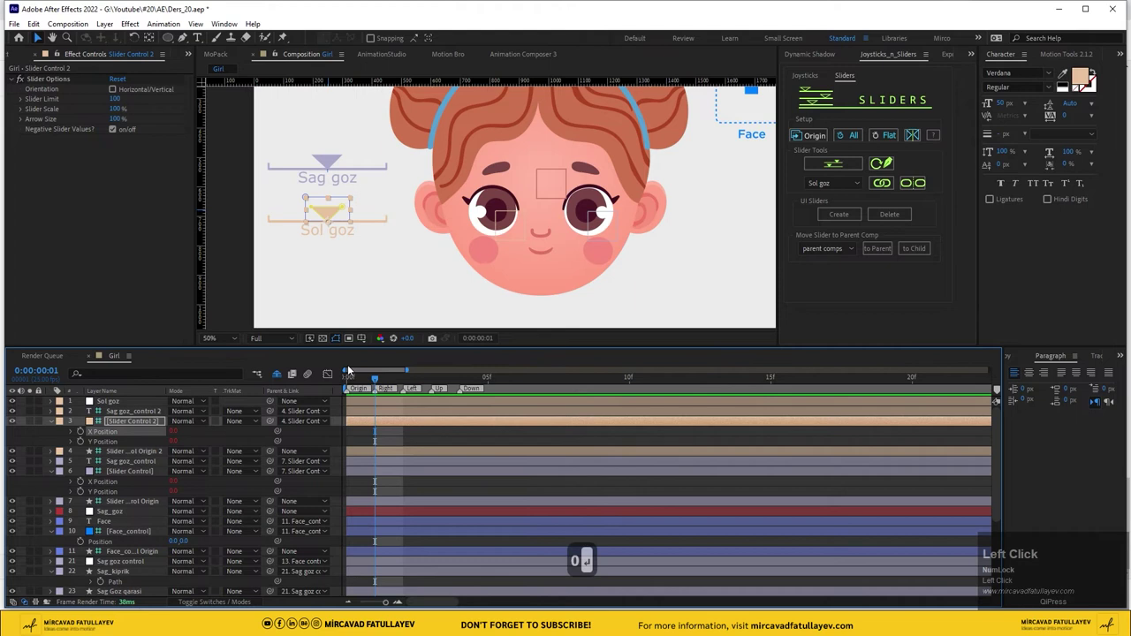
Apply Set Matte to the left pupil Sol Goz qarasi, taking its matte from the Sag goz_ag 2 eye white
scroll("down", 3)
left_click_drag(124, 544, 159, 549)
key("ctrl+space")
type("set")
key("Down")
key("Return")
left_click(137, 88)
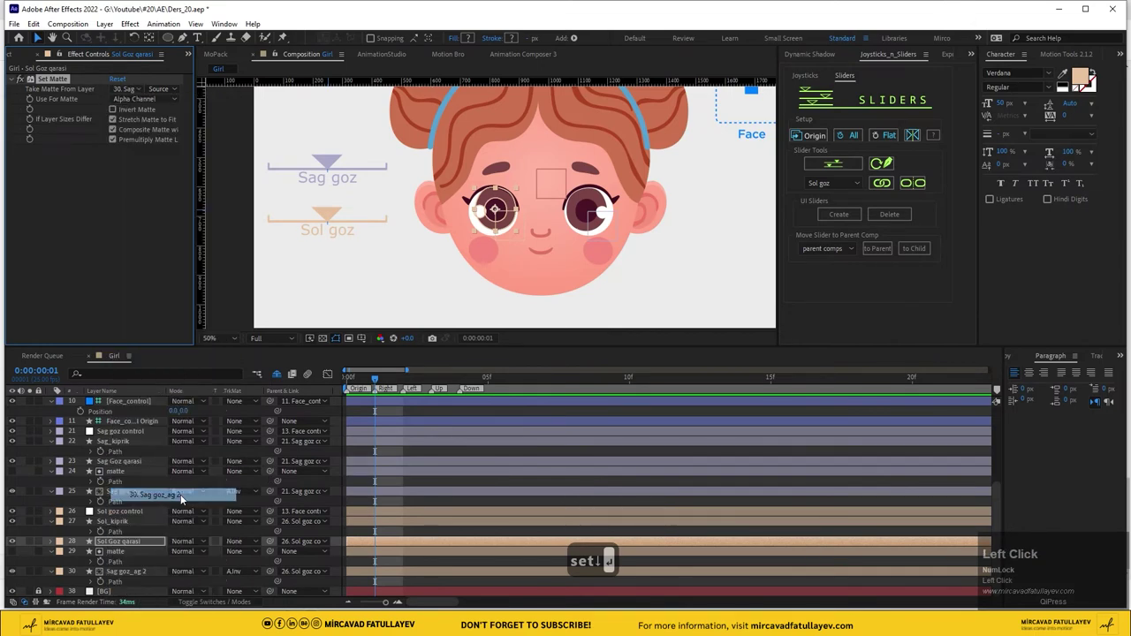
Select Sag goz_control 2 and the pupil layer and drag them into place for position keyframing
scroll("up", 3)
left_click(116, 407)
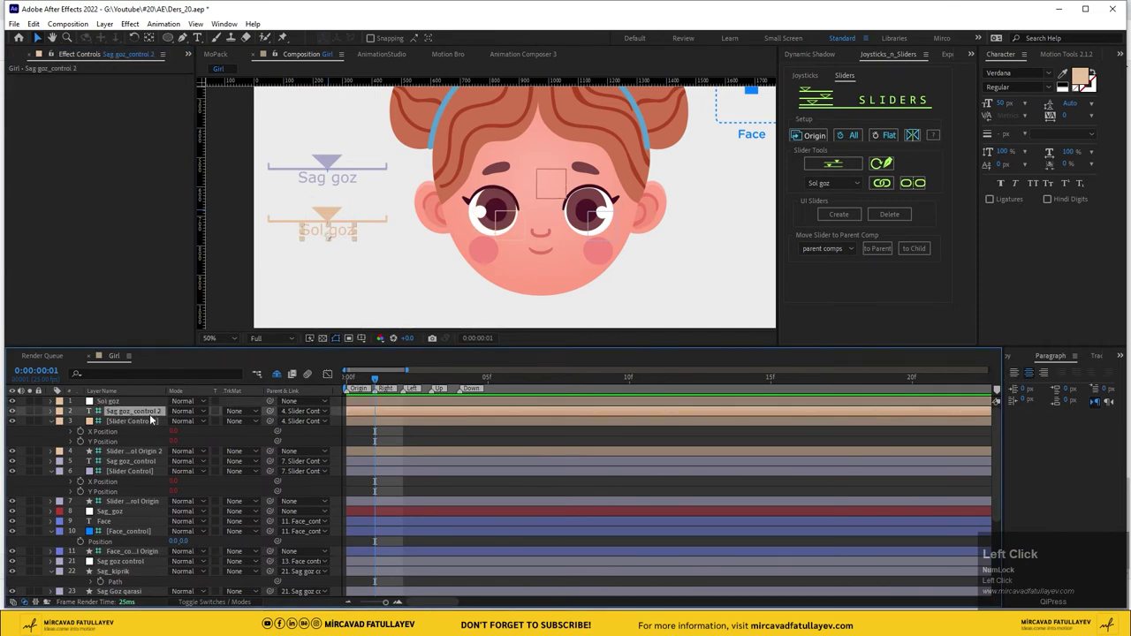
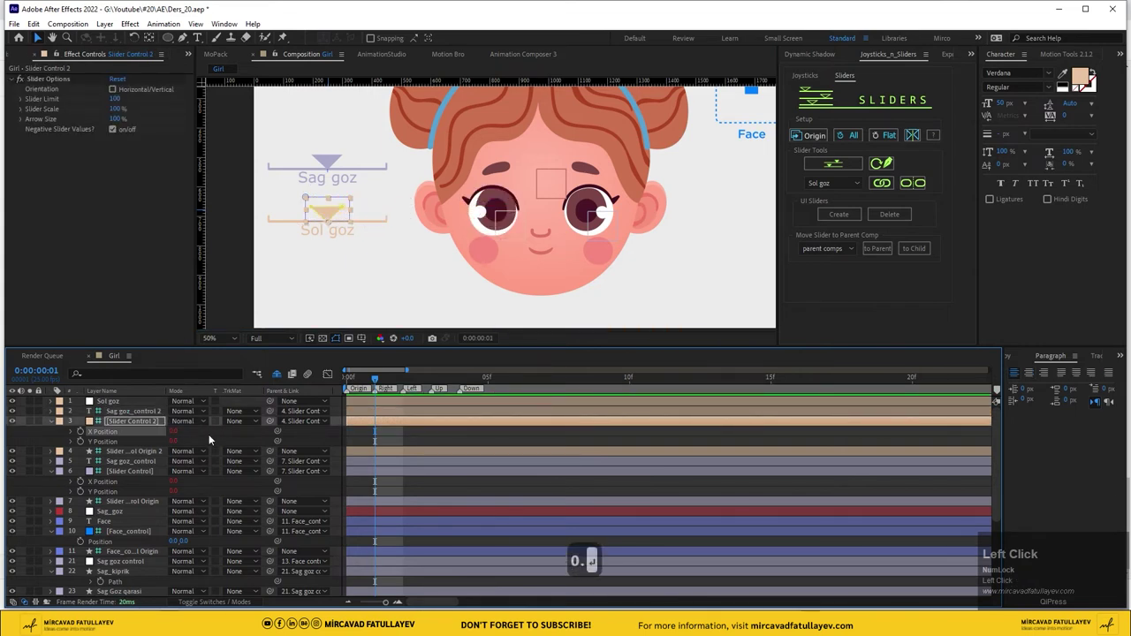
scroll("down", 3)
left_click(123, 555)
scroll("up", 3)
left_click_drag(503, 210, 627, 230)
left_click_drag(628, 230, 565, 230)
left_click_drag(564, 231, 131, 473)
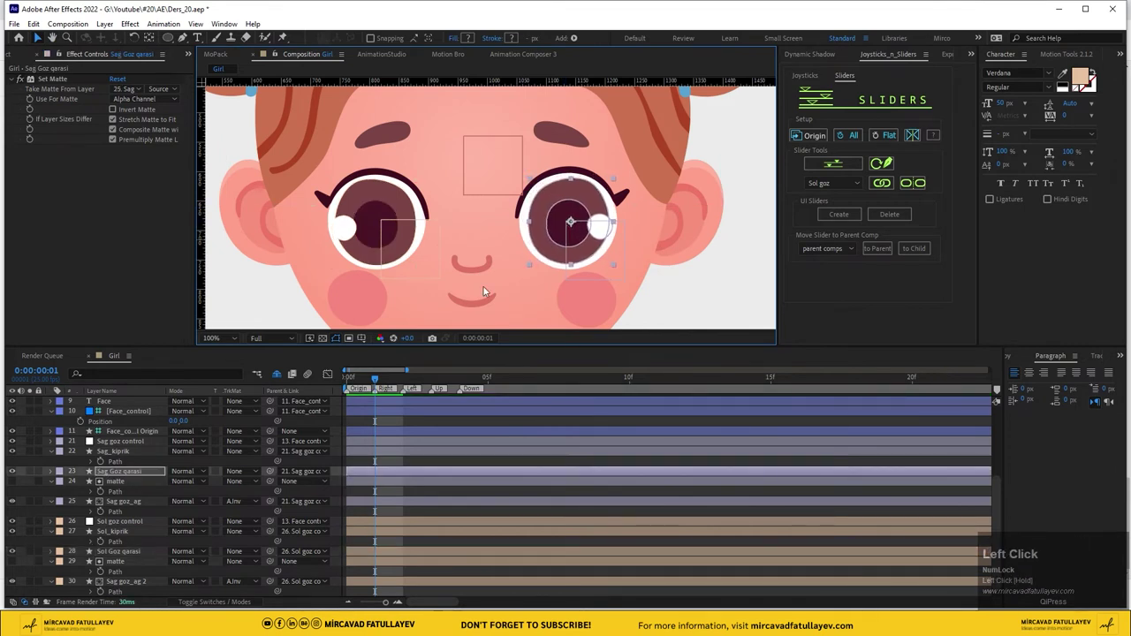
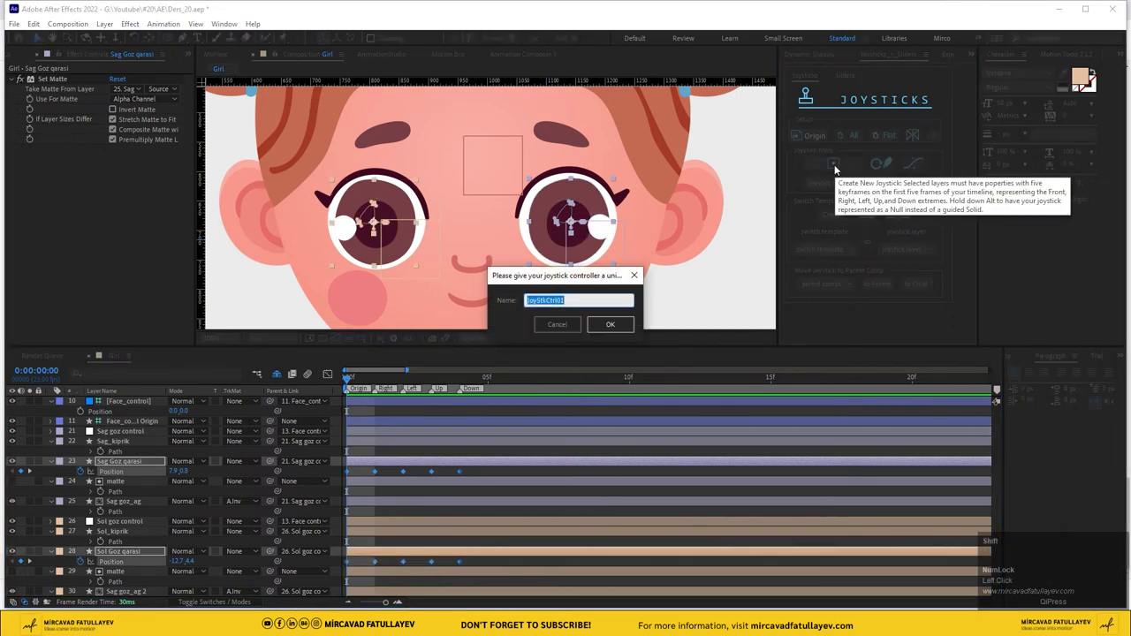
Name the new joystick controller Eyes_Black in the Joysticks 'n Sliders naming field
type("e")
type("es")
type("b")
type("ack")
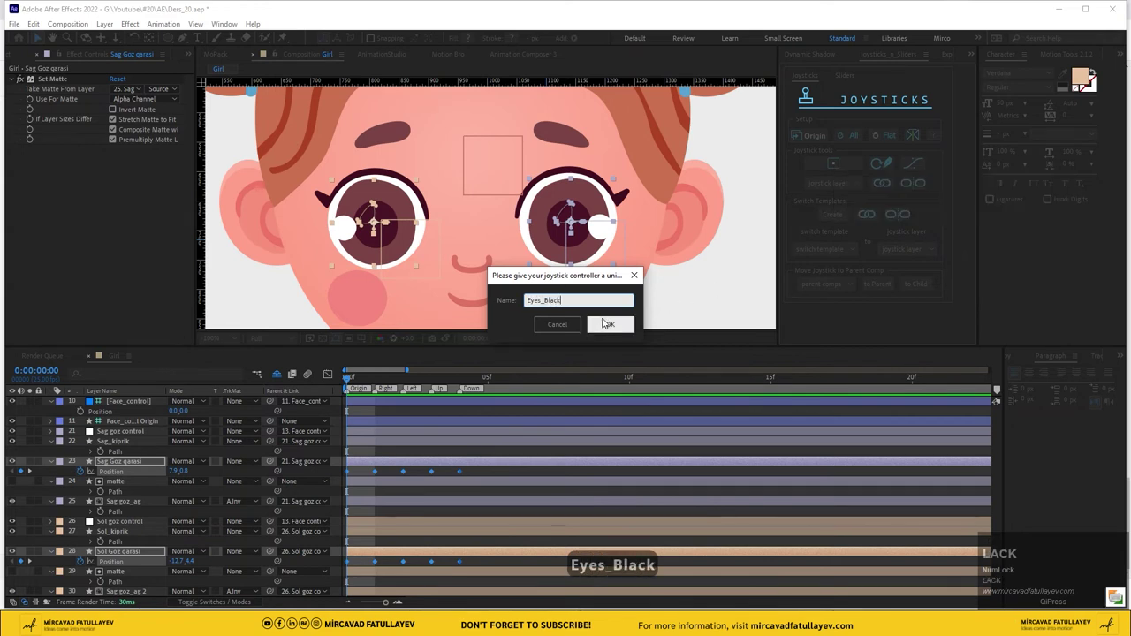
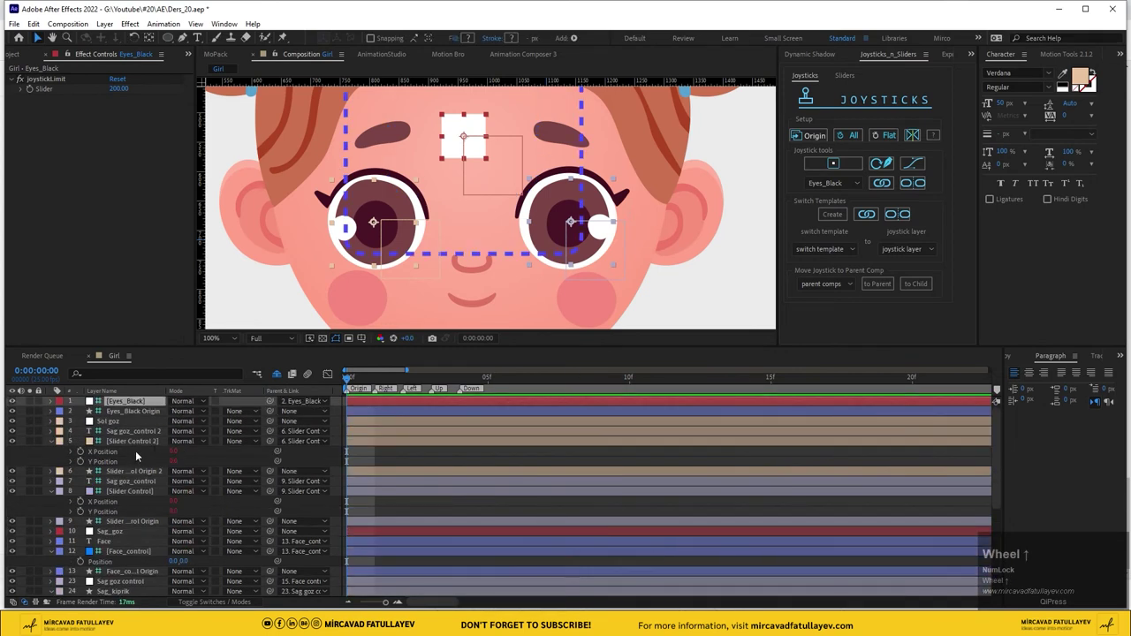
Move the Eyes_Black origin layer under the Face joystick and reveal its Scale for a 50% size
left_click(219, 459)
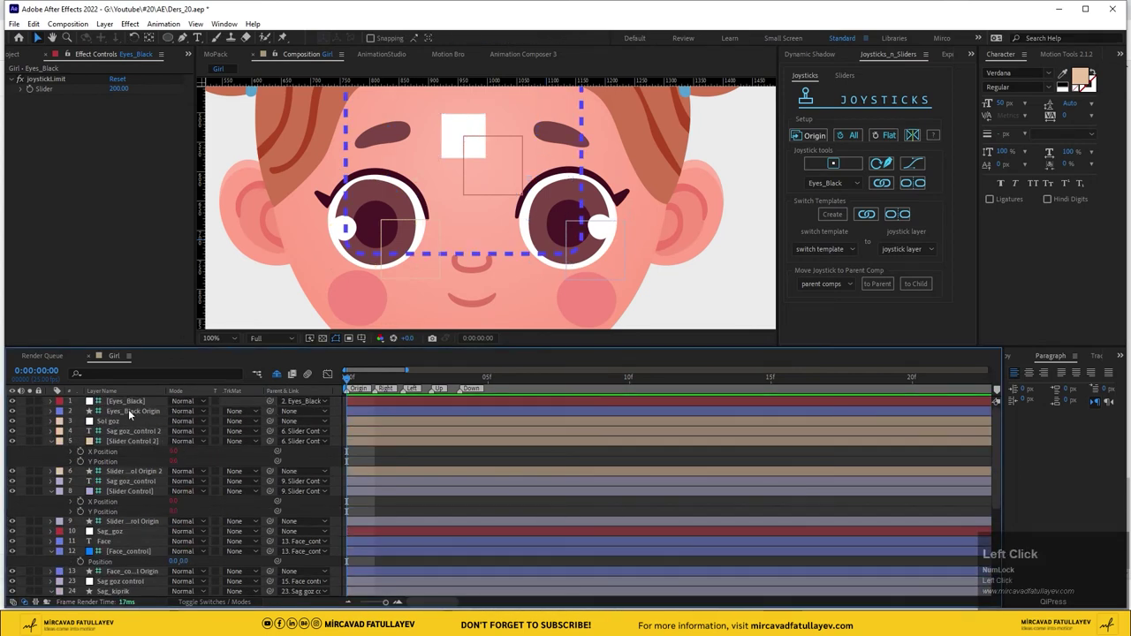
left_click(127, 399)
scroll("down", 3)
left_click_drag(236, 462, 124, 407)
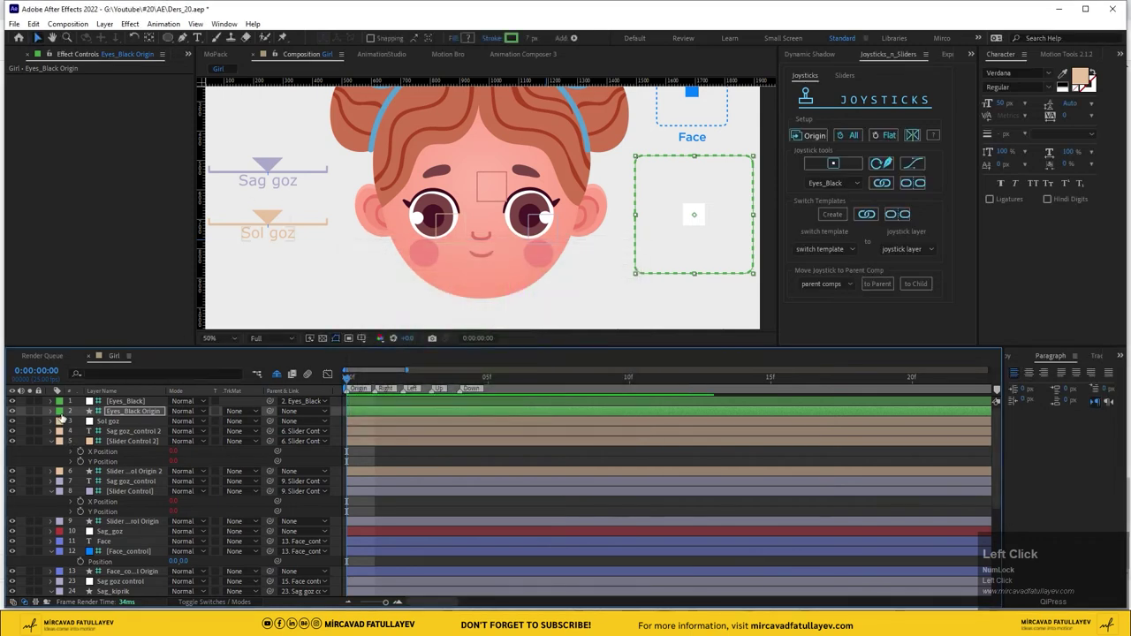
scroll("up", 3)
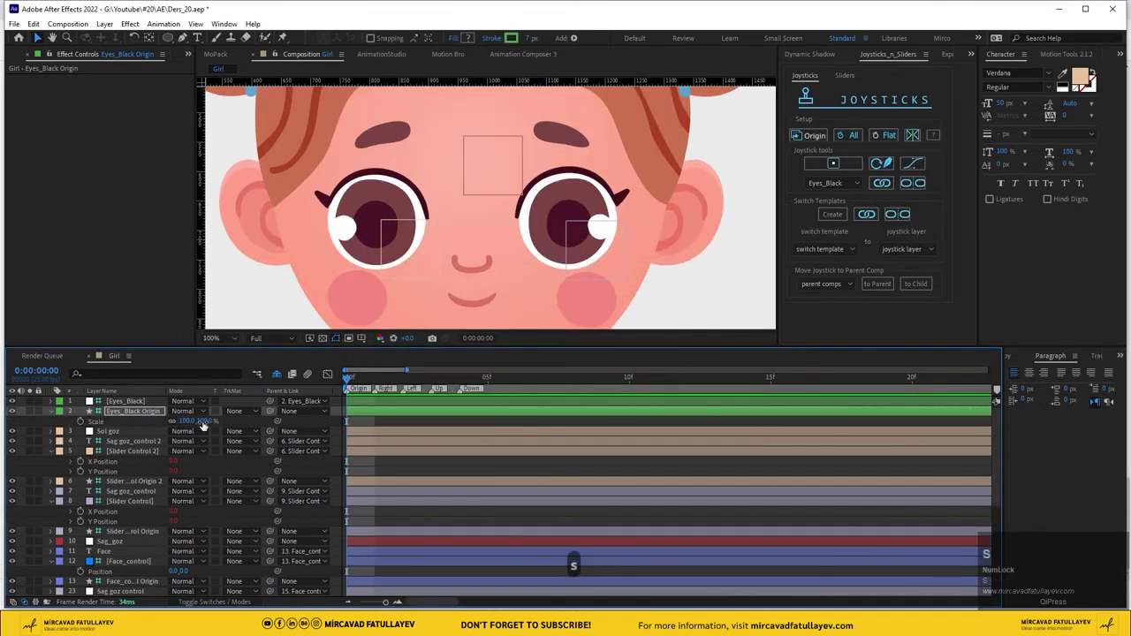
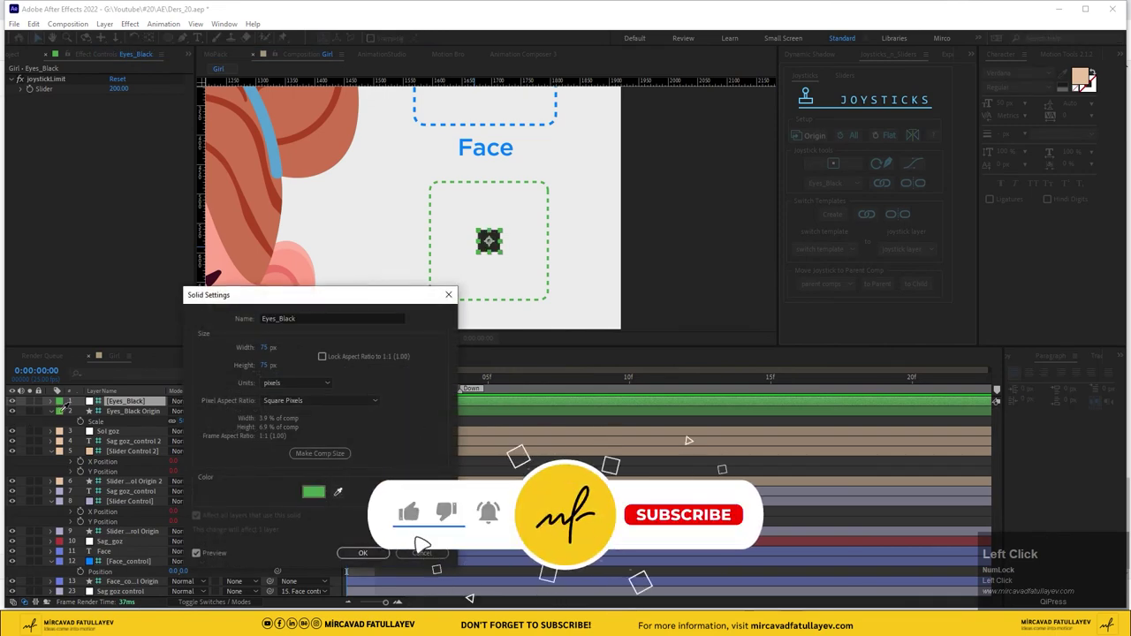
Confirm the green handle colour, duplicate the Face label, place it below the green box and recolour it green
key("ctrl+c")
left_click(614, 274)
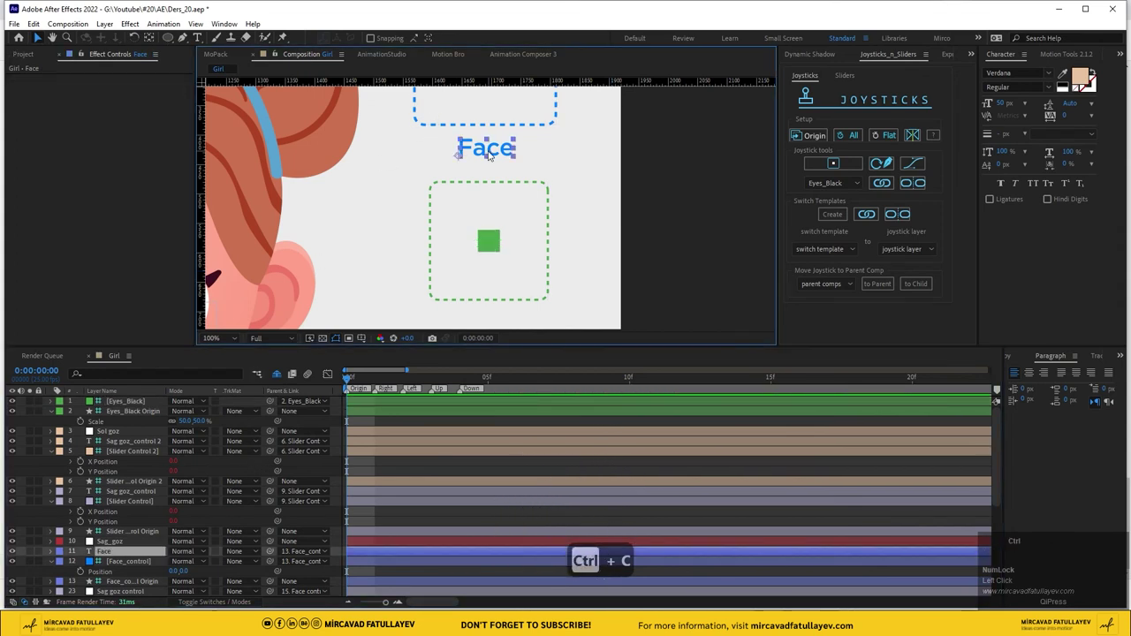
key("ctrl+d")
left_click_drag(500, 144, 123, 554)
left_click_drag(124, 554, 62, 399)
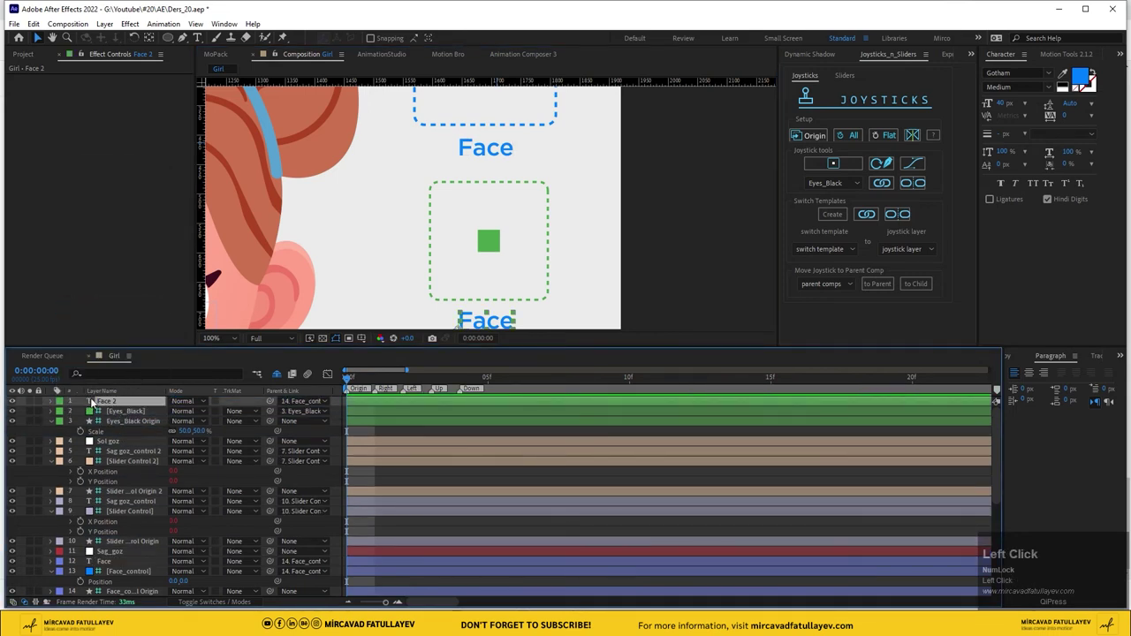
key("ctrl+v")
left_click(625, 274)
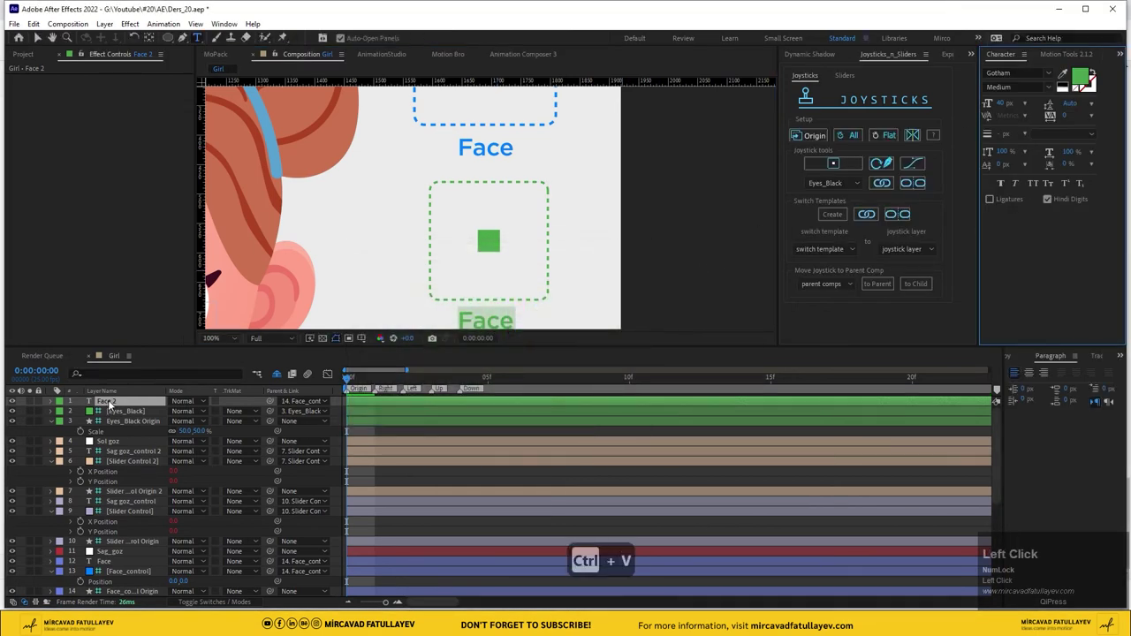
Retype the copied label's text to read 'Eyes Black'
key("shift+a")
type("yes")
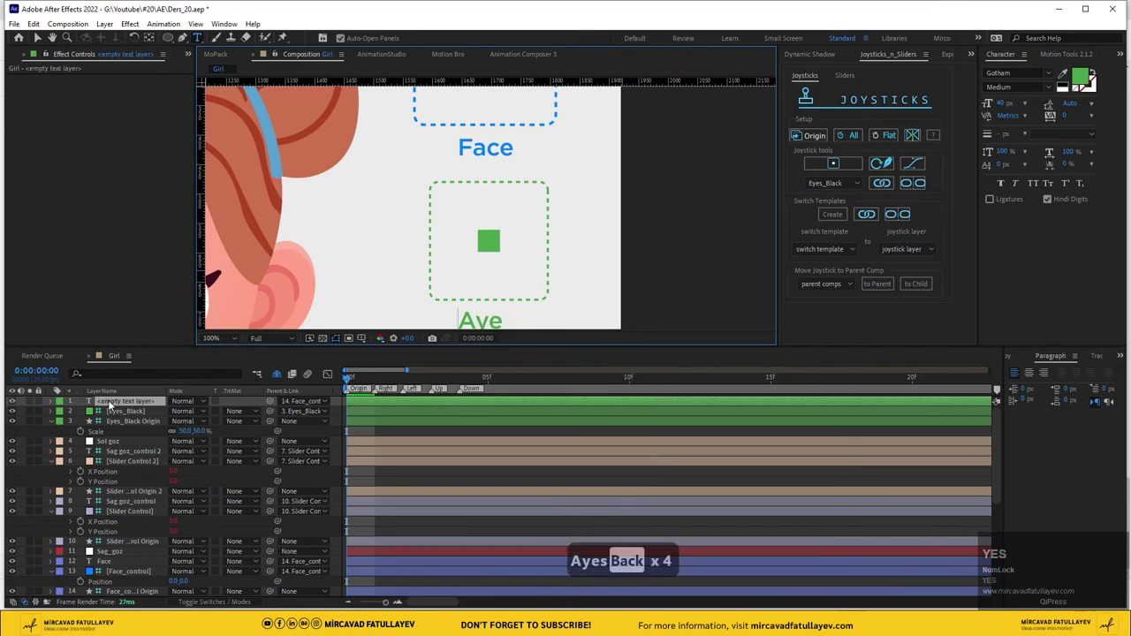
key("BackSpace")
type("es")
key("space")
type("b")
type("ack")
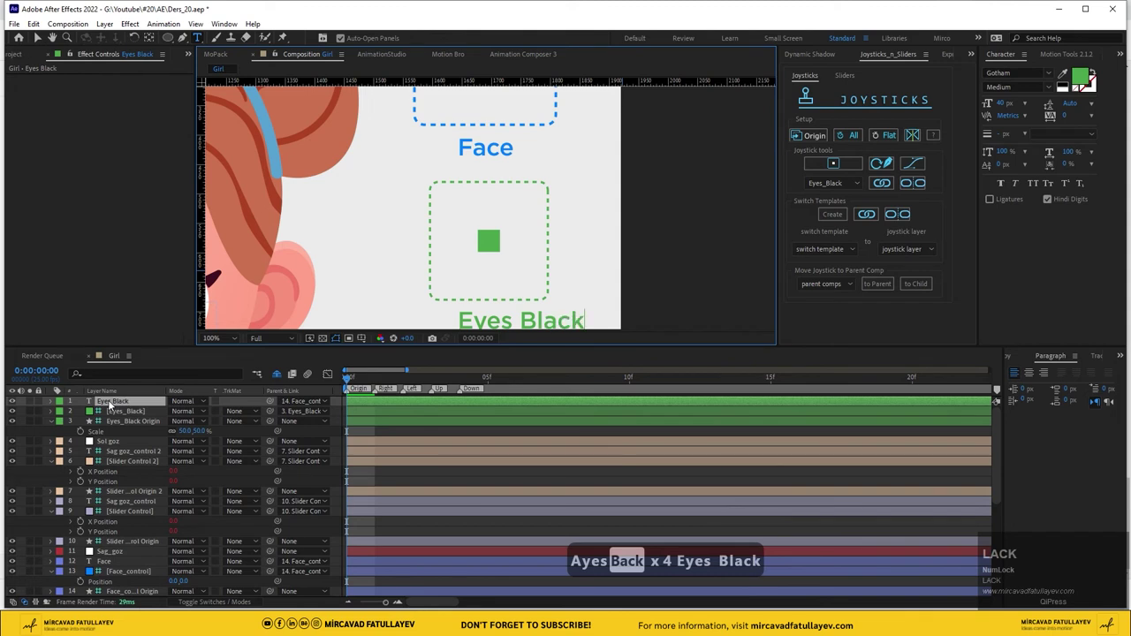
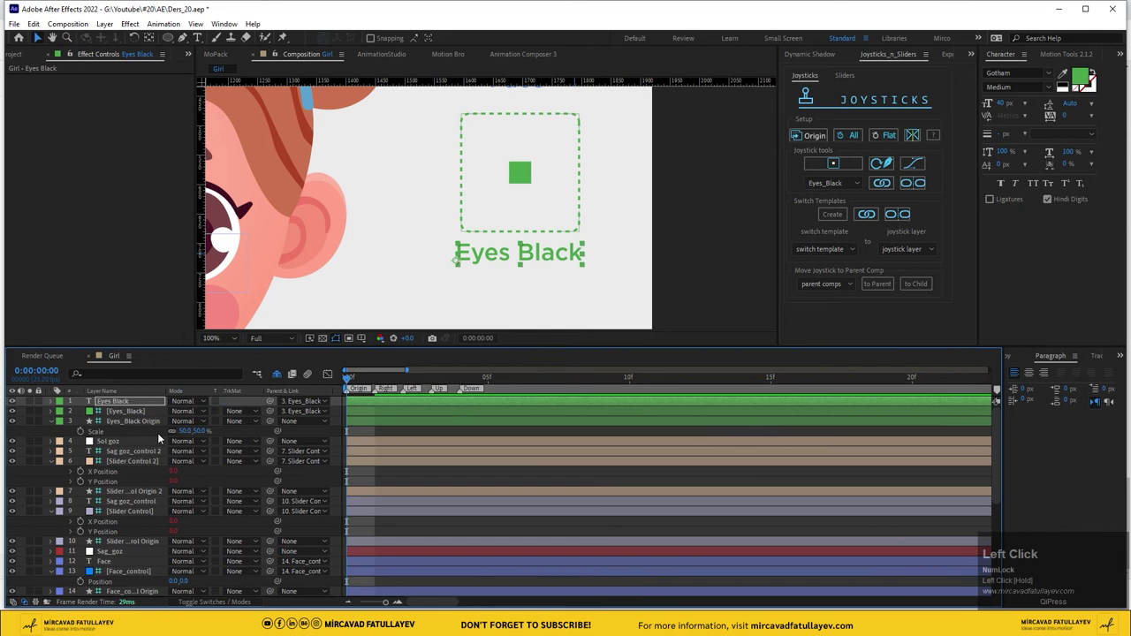
Frame the face and controls in view and show the Eyes_Black joystick's Position property
scroll("down", 3)
middle_click(417, 186)
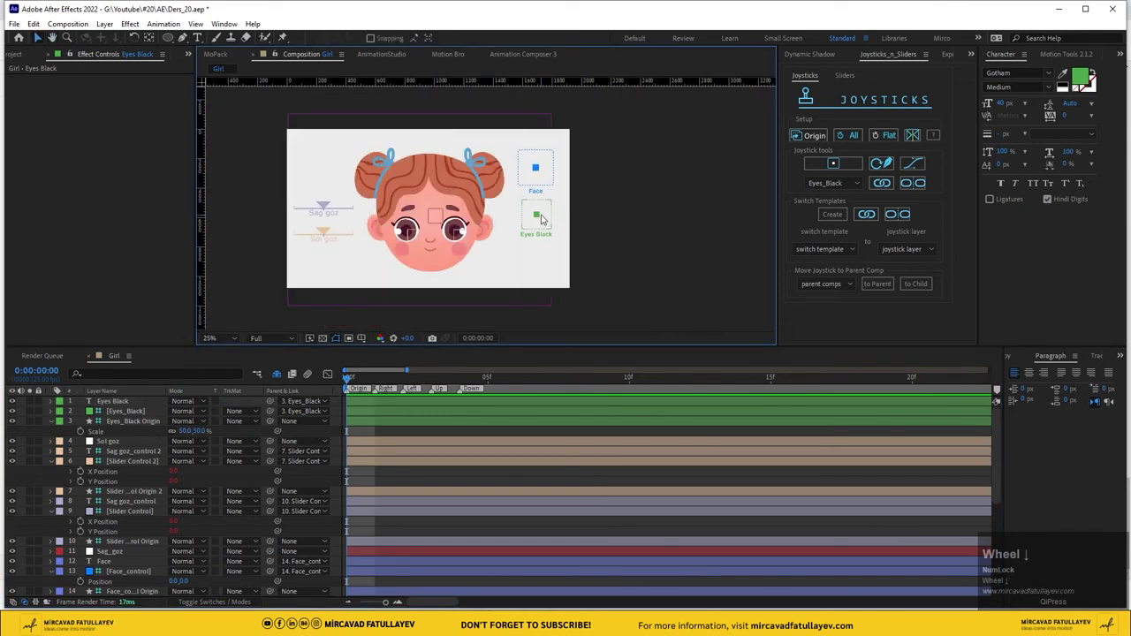
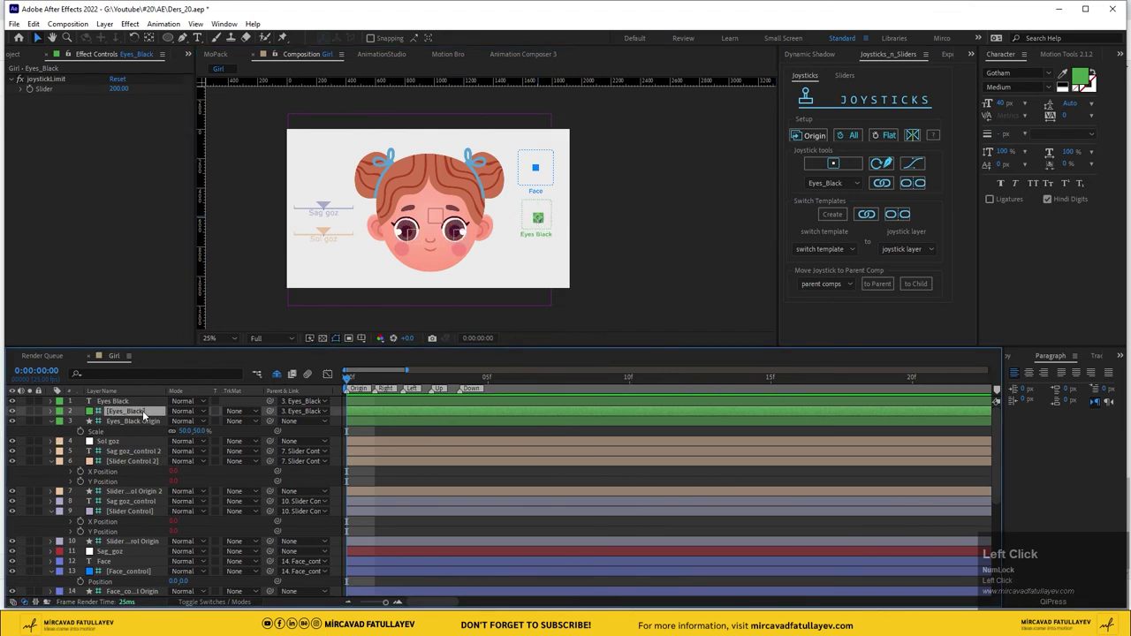
key("p")
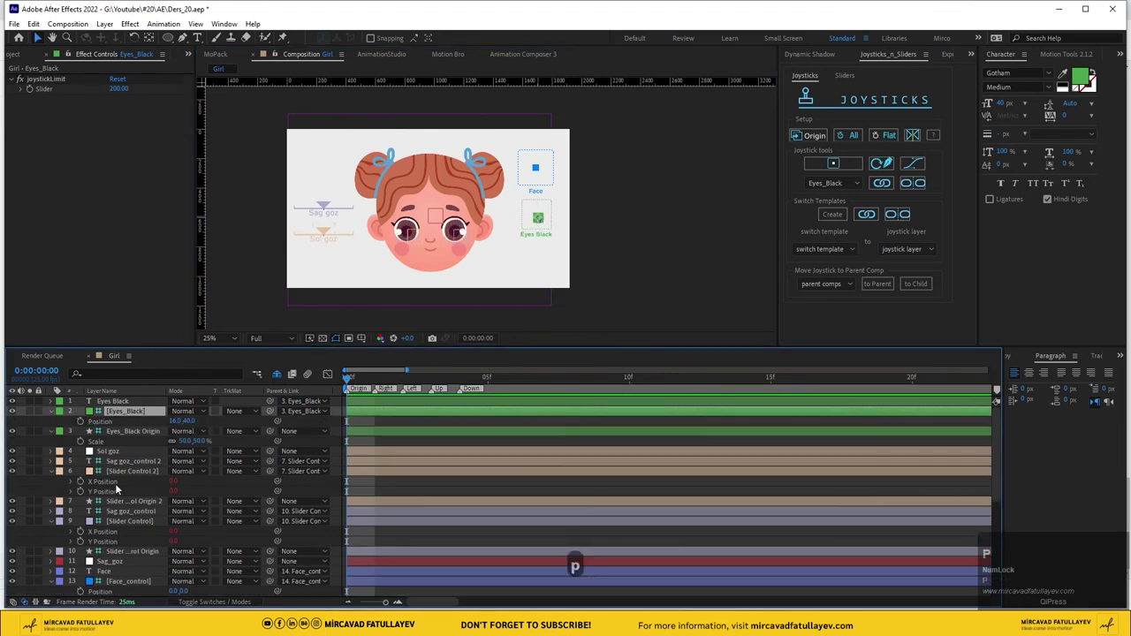
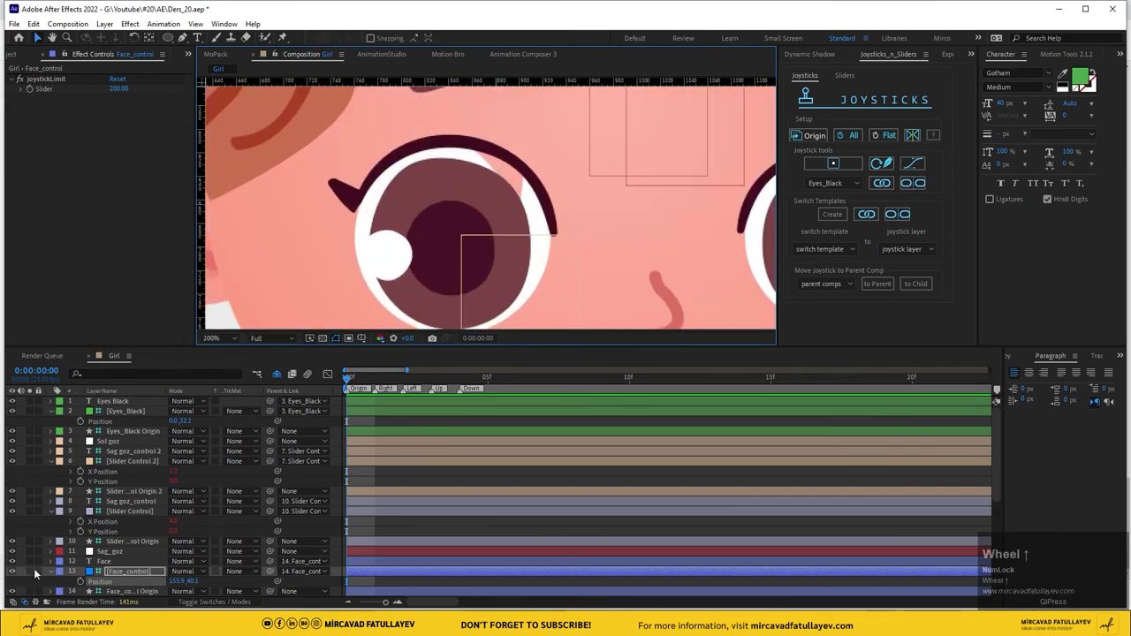
Reorder the joystick layers in the timeline and centre the Face joystick so face and pupils look ahead
scroll("down", 3)
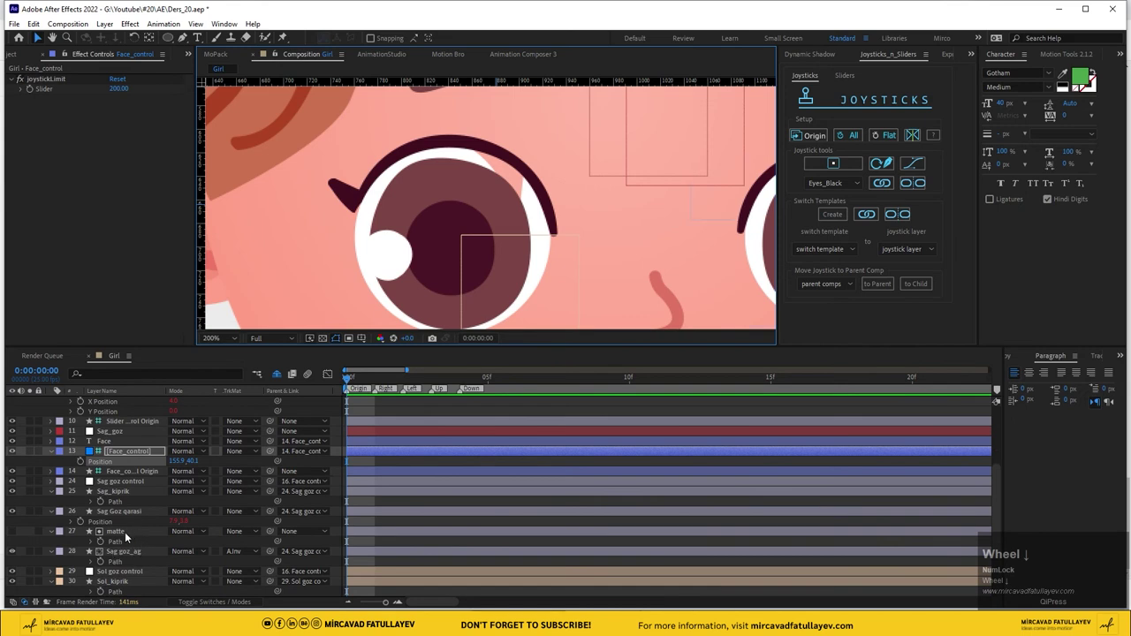
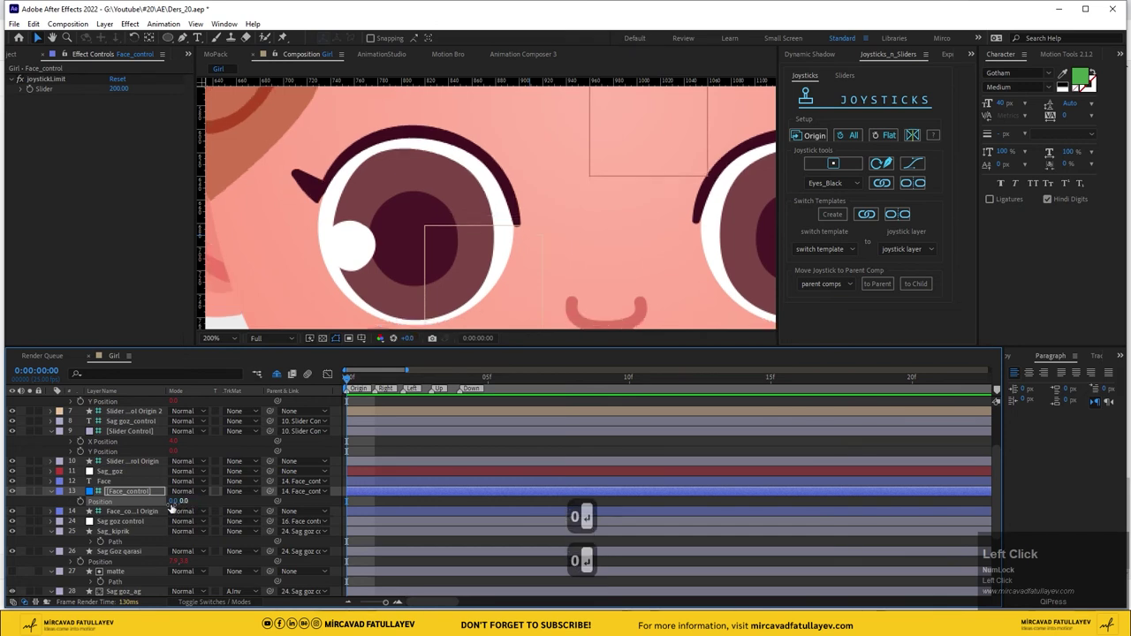
scroll("down", 3)
left_click_drag(127, 488, 124, 542)
scroll("down", 3)
left_click_drag(123, 554, 130, 496)
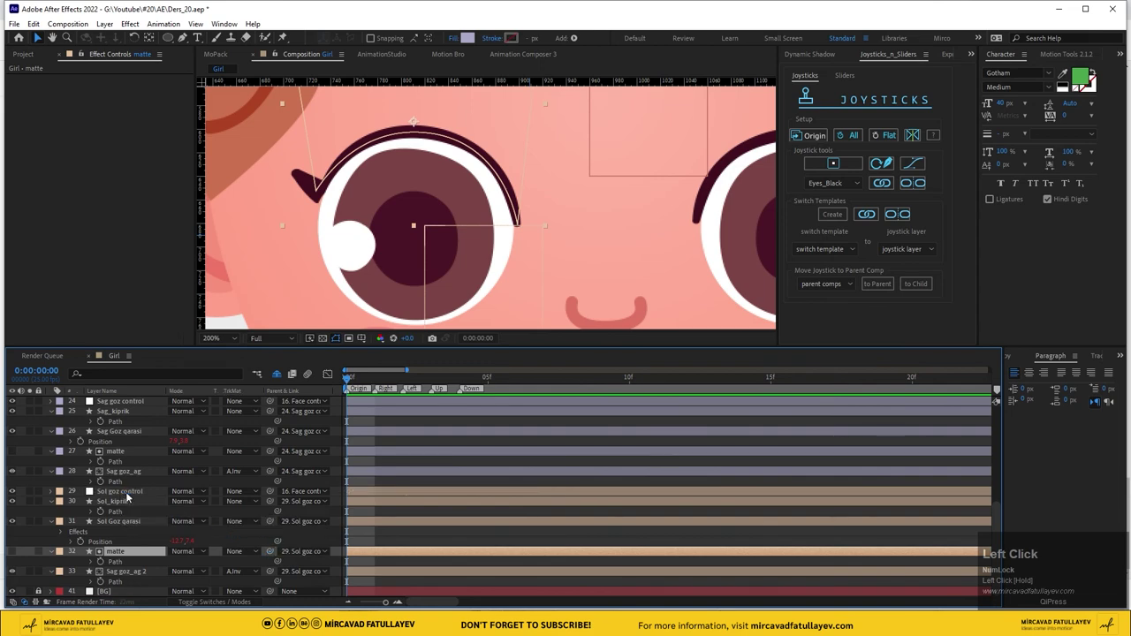
scroll("down", 3)
middle_click(618, 195)
scroll("down", 3)
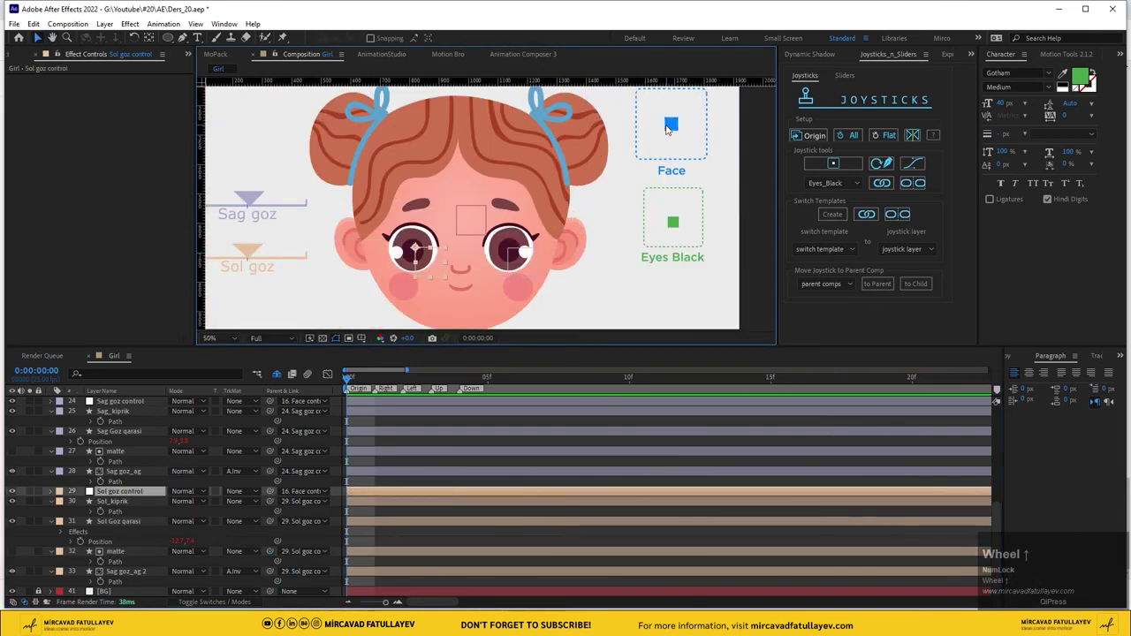
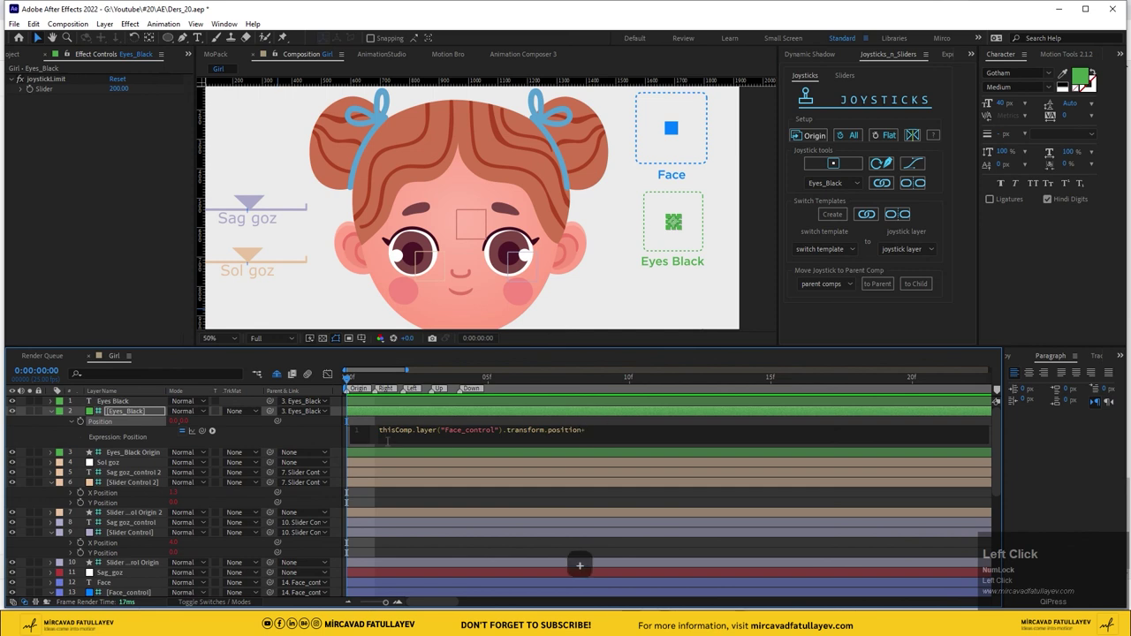
Pickwhip Eyes_Black Position to Face_control's position, edit the expression to add its own offset, and fit the comp in view
left_click_drag(209, 438, 271, 429)
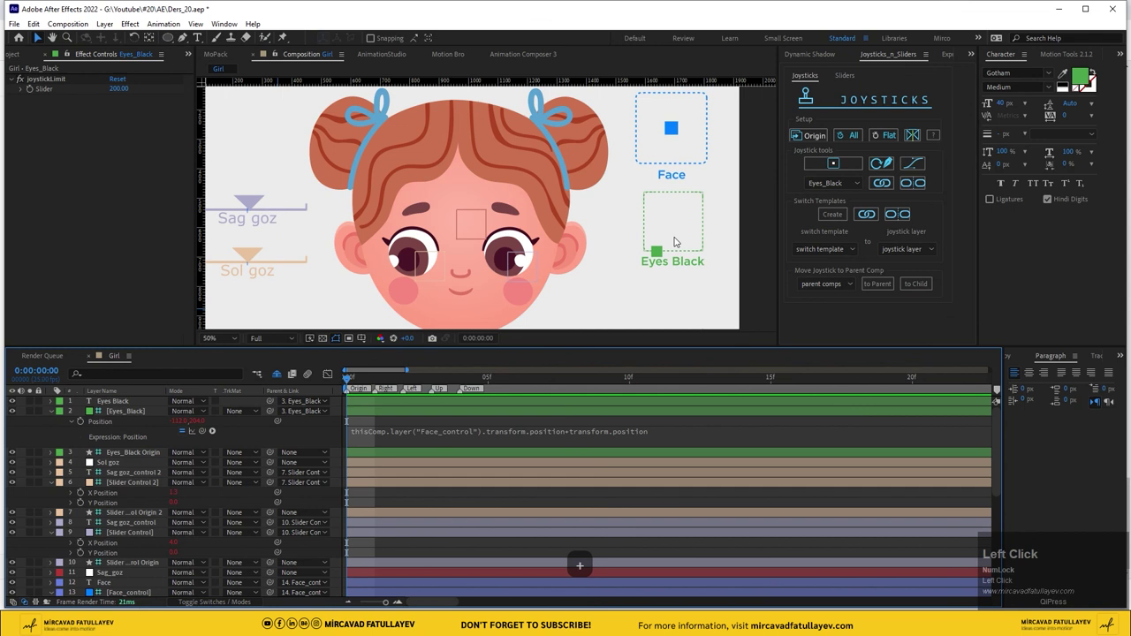
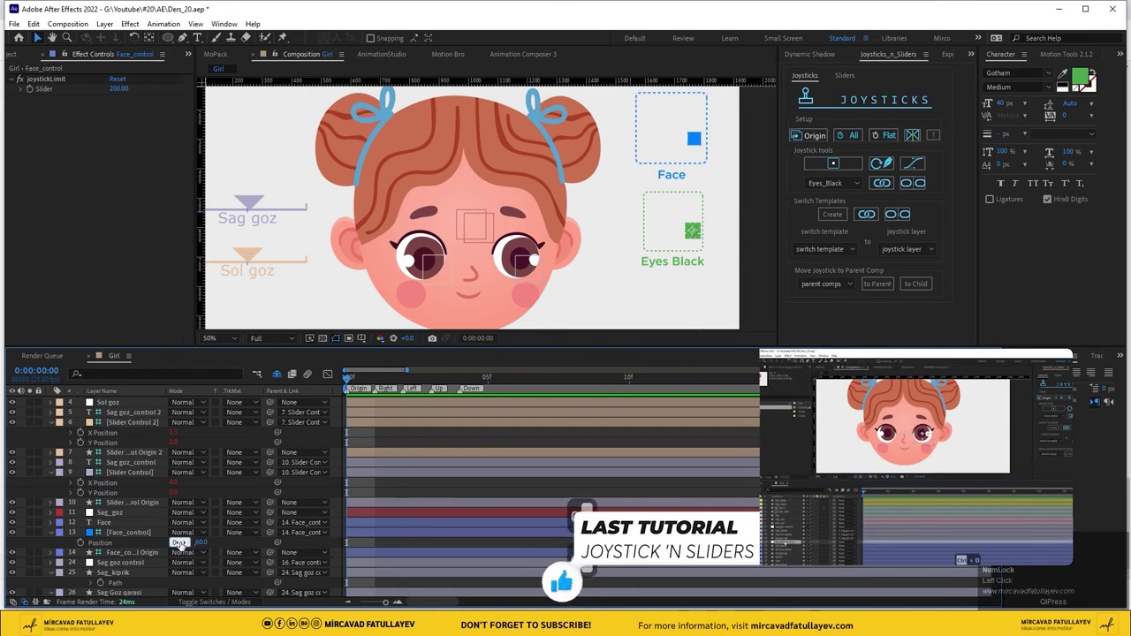
key("BackSpace")
key("BackSpace")
key("BackSpace")
type("x 2 o")
type("l")
key("ctrl+z")
key("ctrl+d")
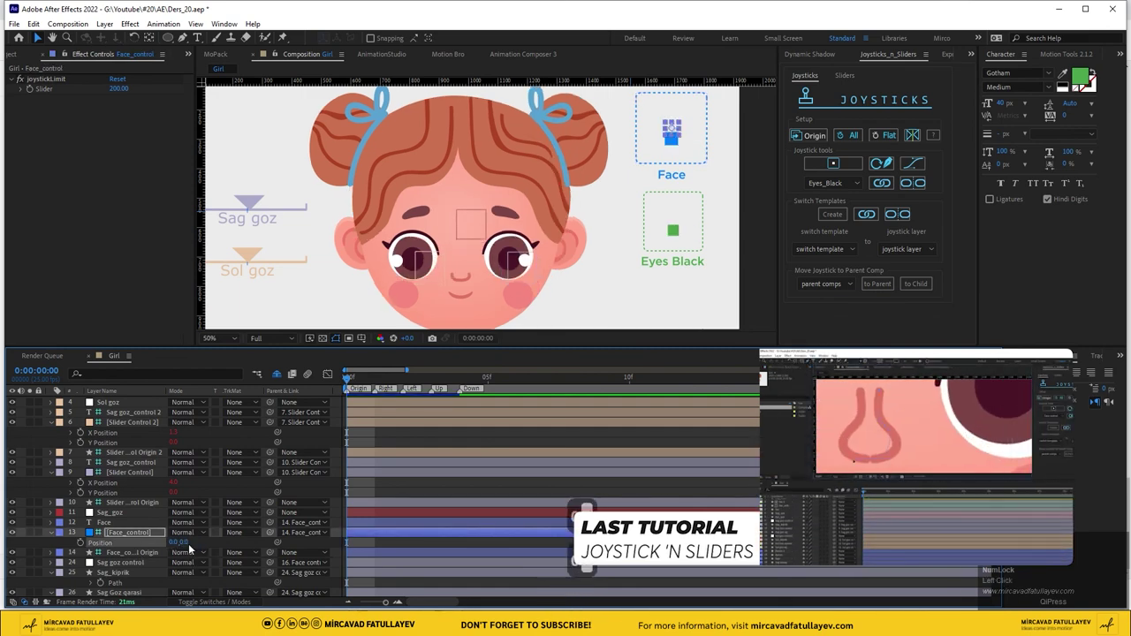
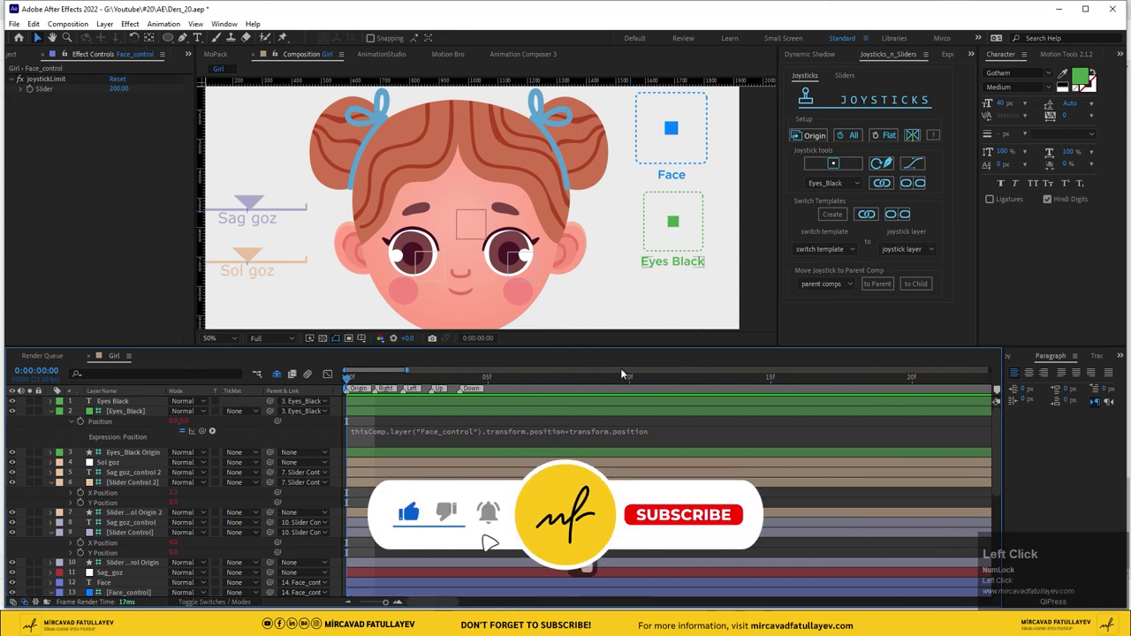
left_click(229, 346)
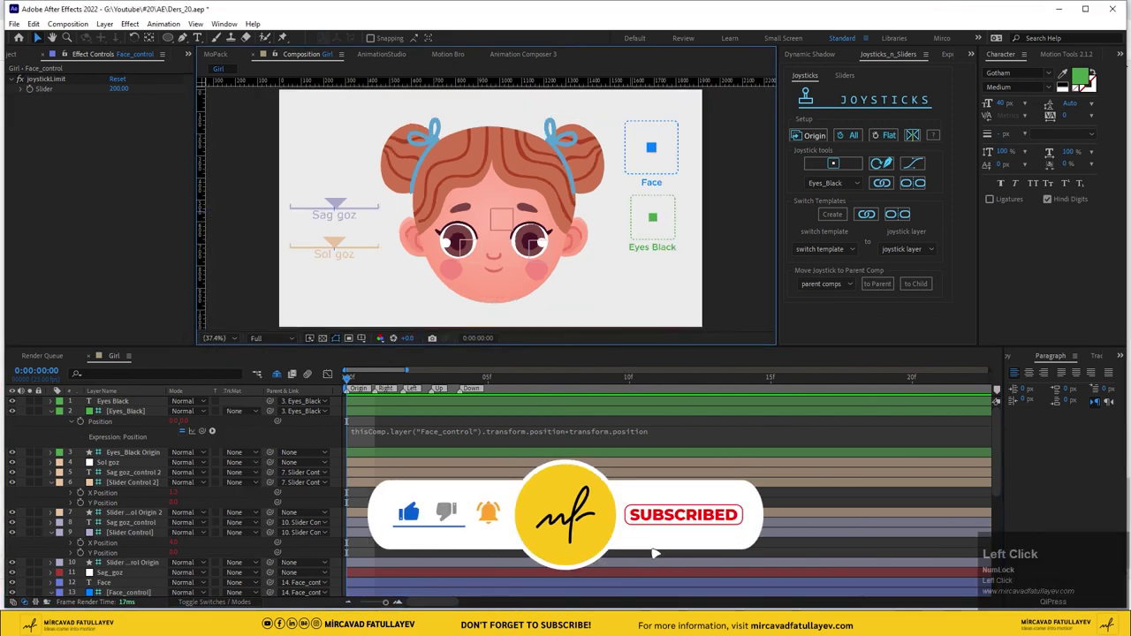